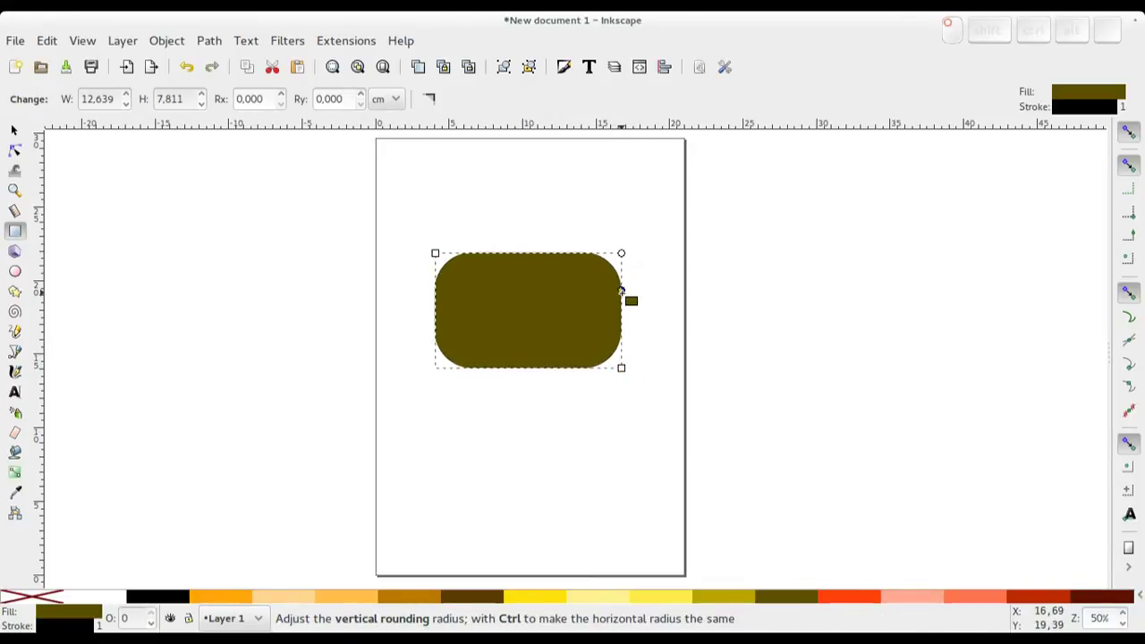
# Fill the rounded rectangle with orange from the palette and return to the Selector tool
pyautogui.click(222, 592)
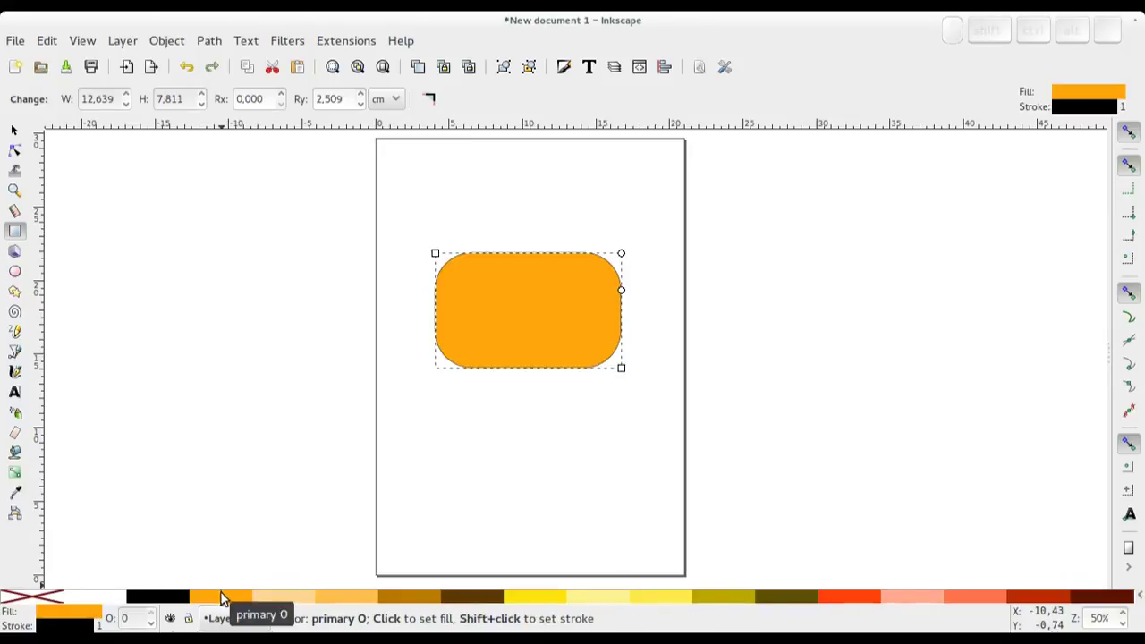
pyautogui.press('space')
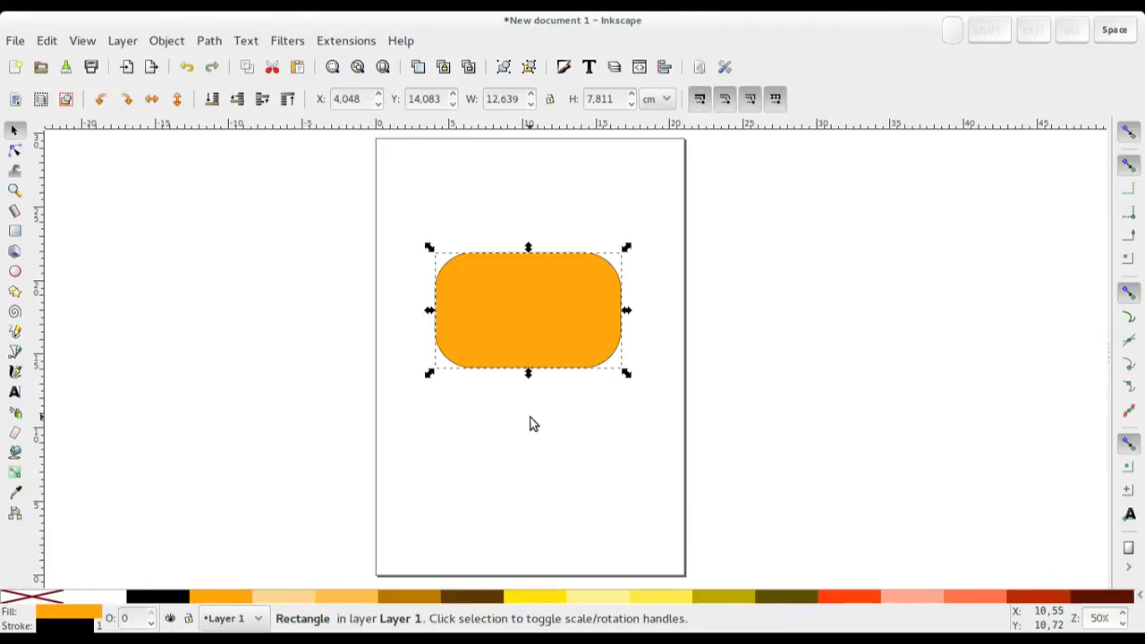
# Drag the orange rectangle around and settle it slightly right of centre in the upper middle
pyautogui.click(556, 421)
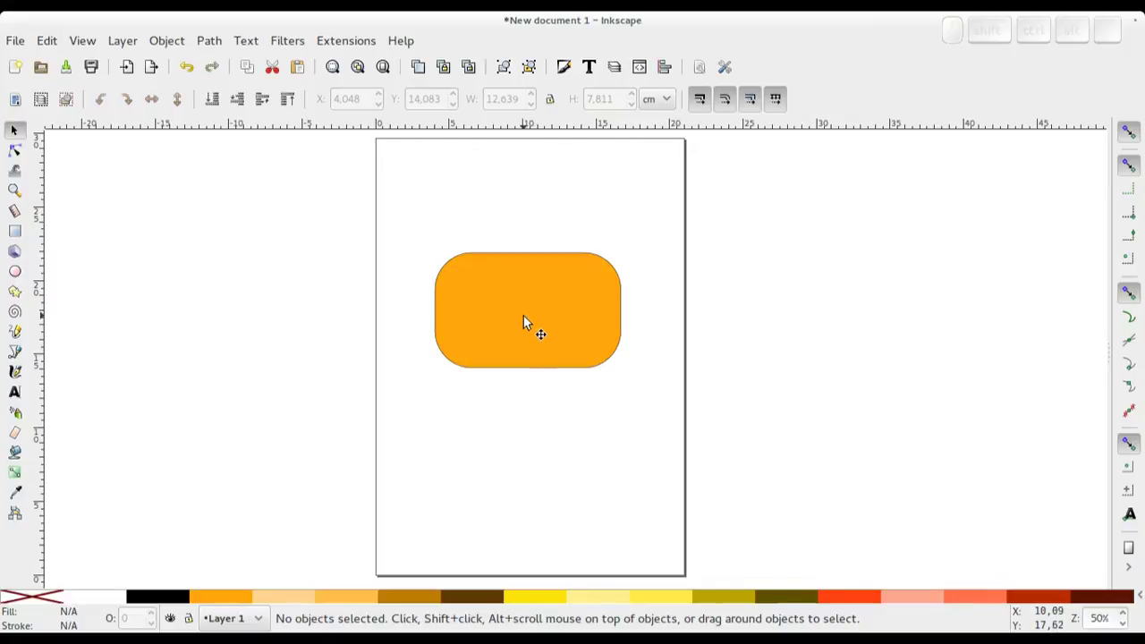
pyautogui.moveTo(526, 318); pyautogui.dragTo(528, 427)
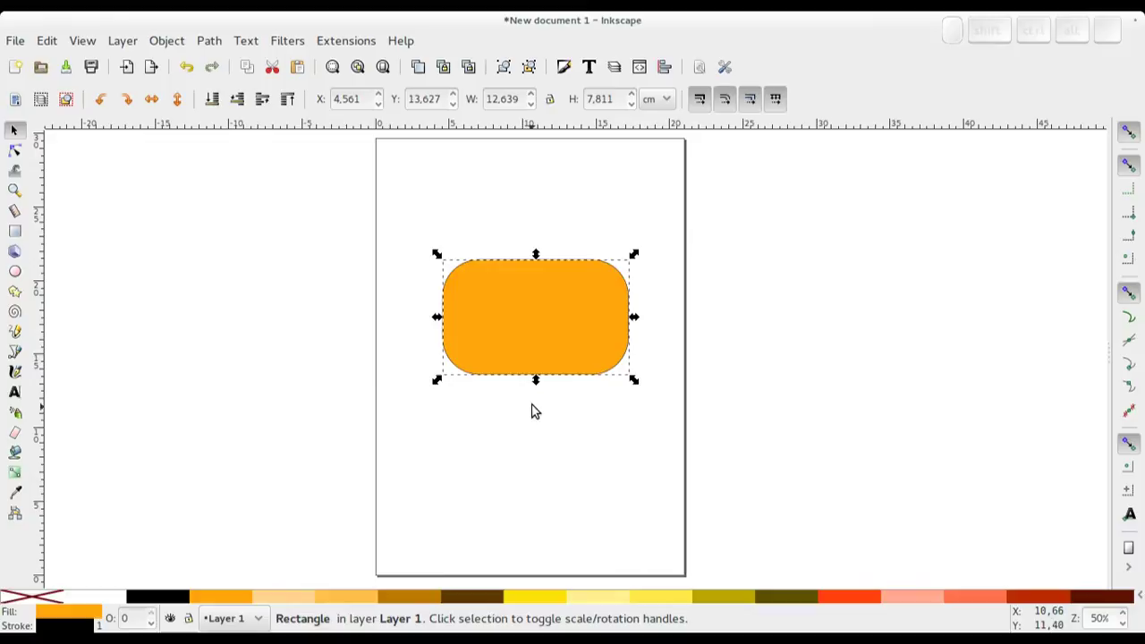
pyautogui.moveTo(527, 343); pyautogui.dragTo(564, 339)
pyautogui.moveTo(568, 341); pyautogui.dragTo(565, 350)
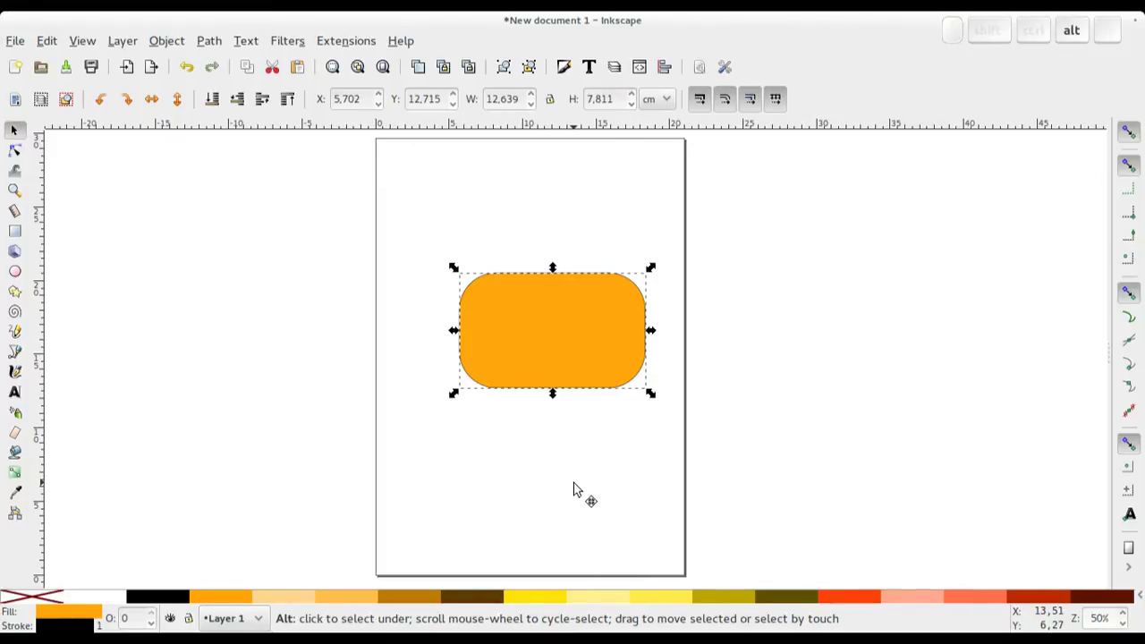
pyautogui.moveTo(581, 484); pyautogui.dragTo(570, 462)
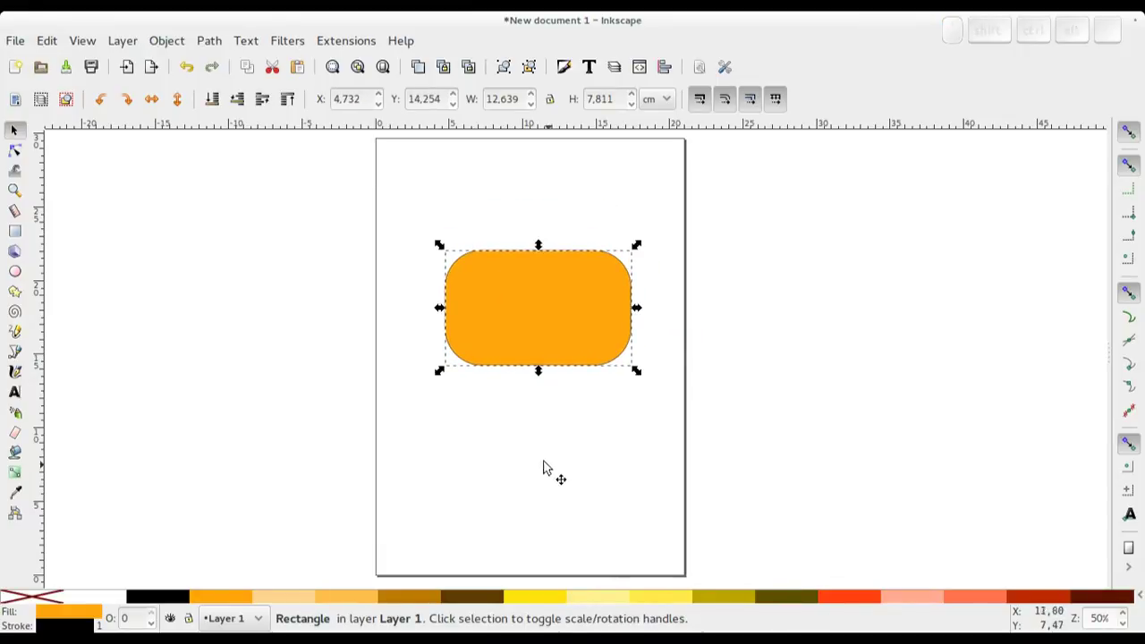
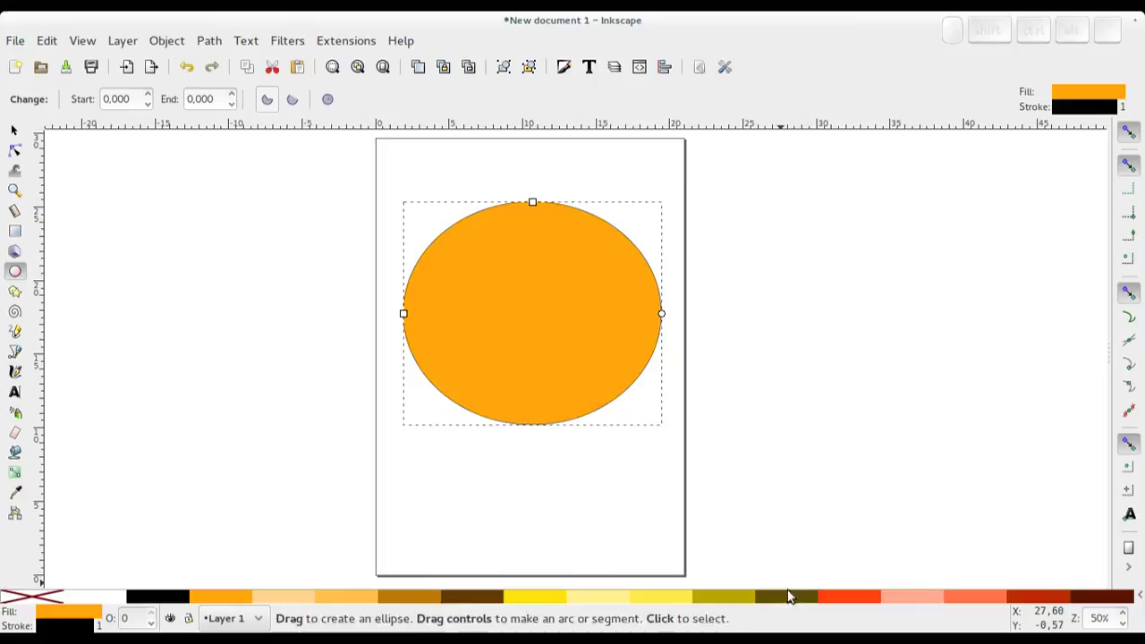
# Fill the new ellipse dark olive, then Alt+scroll to pick the hidden rectangle and nudge it
pyautogui.click(795, 601)
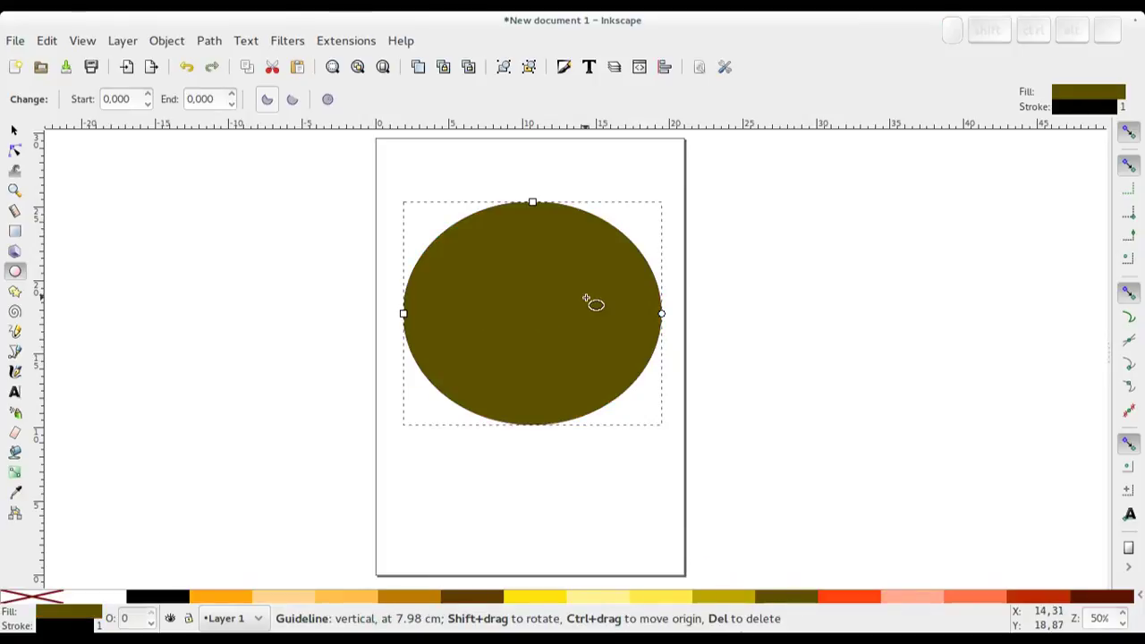
pyautogui.press('space')
pyautogui.click(549, 320)
pyautogui.scroll(-3)
pyautogui.scroll(3)
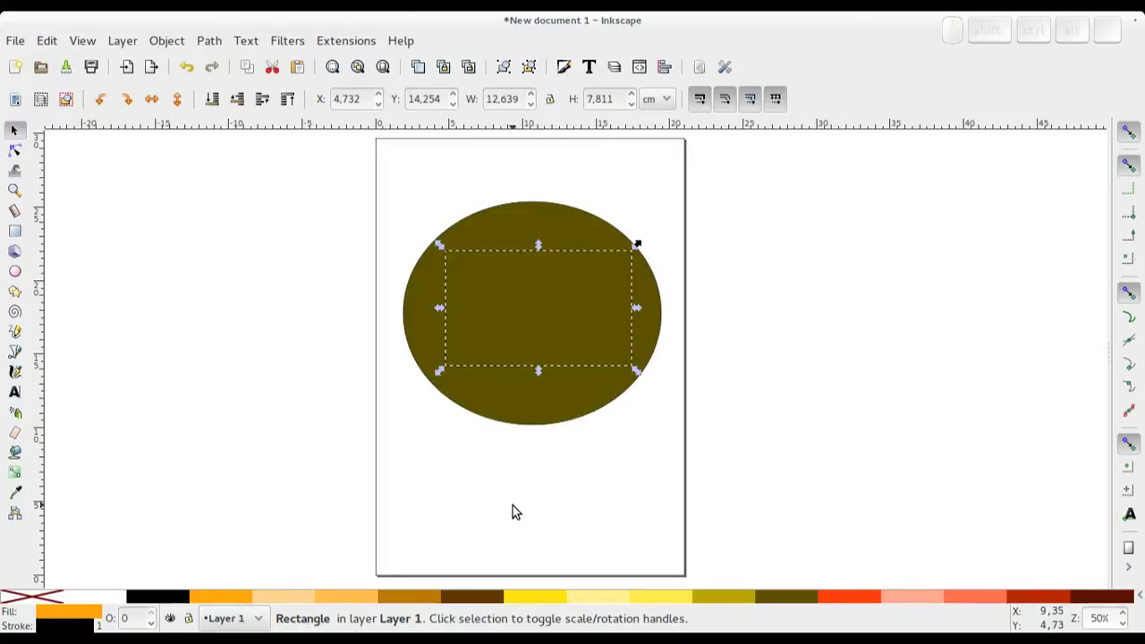
pyautogui.moveTo(479, 489); pyautogui.dragTo(493, 493)
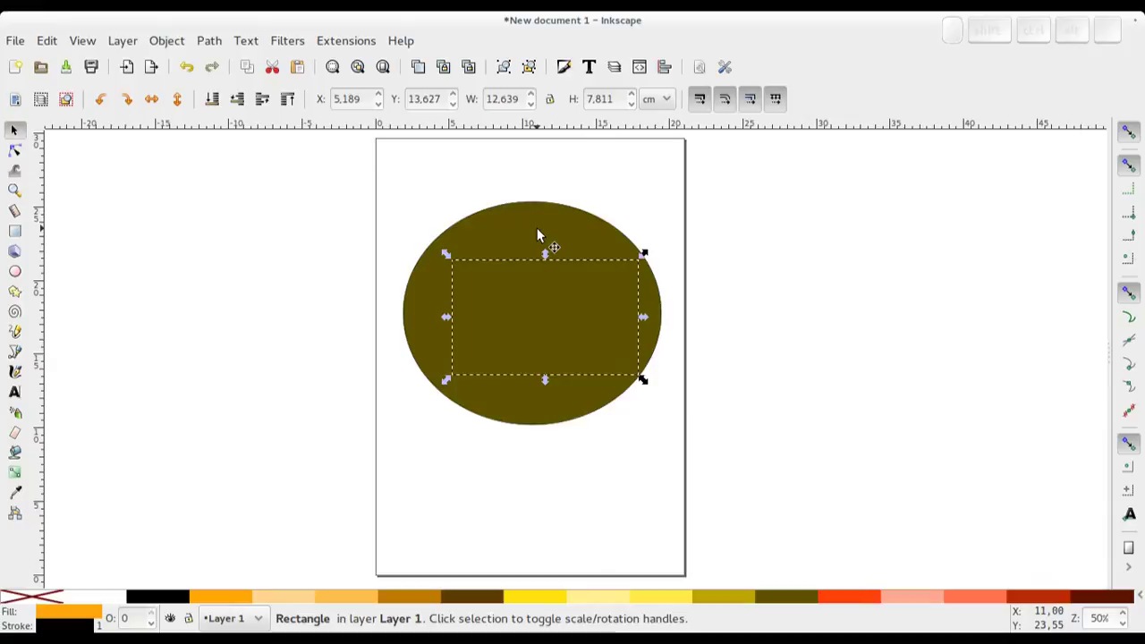
# Drag the olive ellipse down so it fills the lower page, overlapping the rectangle's bottom
pyautogui.click(539, 231)
pyautogui.moveTo(526, 229); pyautogui.dragTo(534, 321)
pyautogui.moveTo(541, 373); pyautogui.dragTo(606, 514)
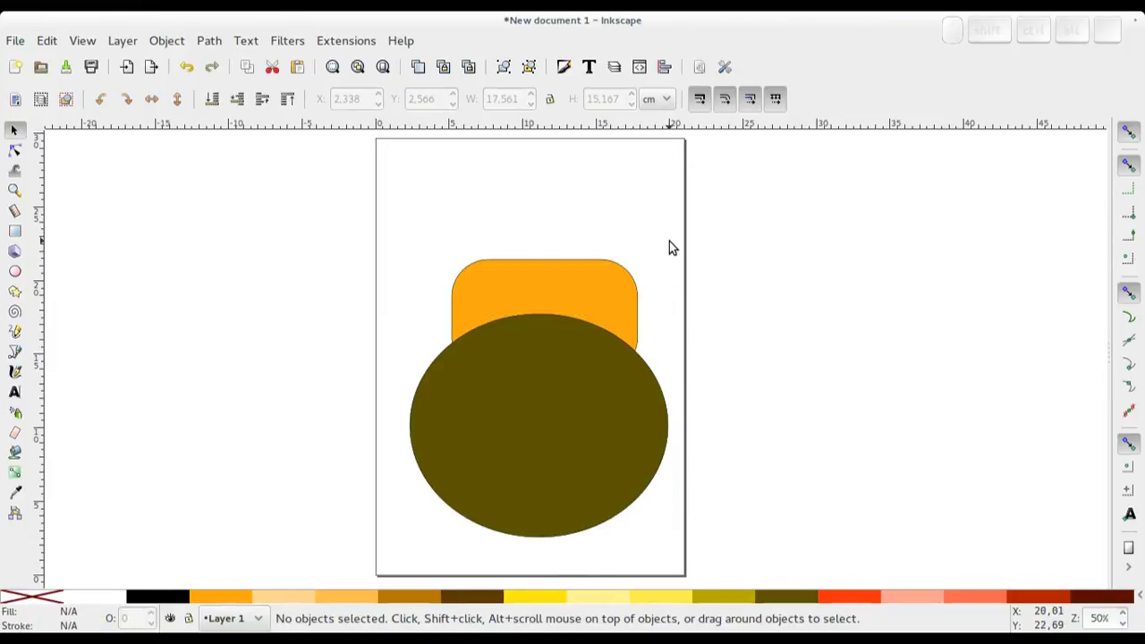
# Squash the ellipse shorter with its corner and top scale handles until it clears the rectangle
pyautogui.click(523, 446)
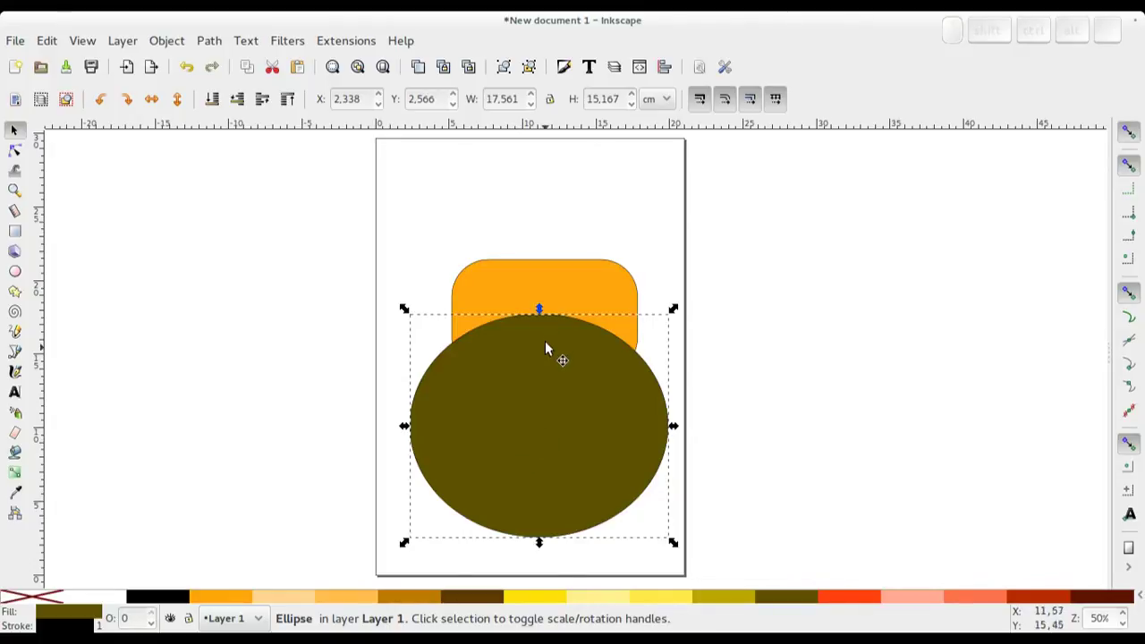
pyautogui.moveTo(547, 312); pyautogui.dragTo(691, 446)
pyautogui.moveTo(678, 441); pyautogui.dragTo(645, 371)
pyautogui.moveTo(659, 334); pyautogui.dragTo(677, 319)
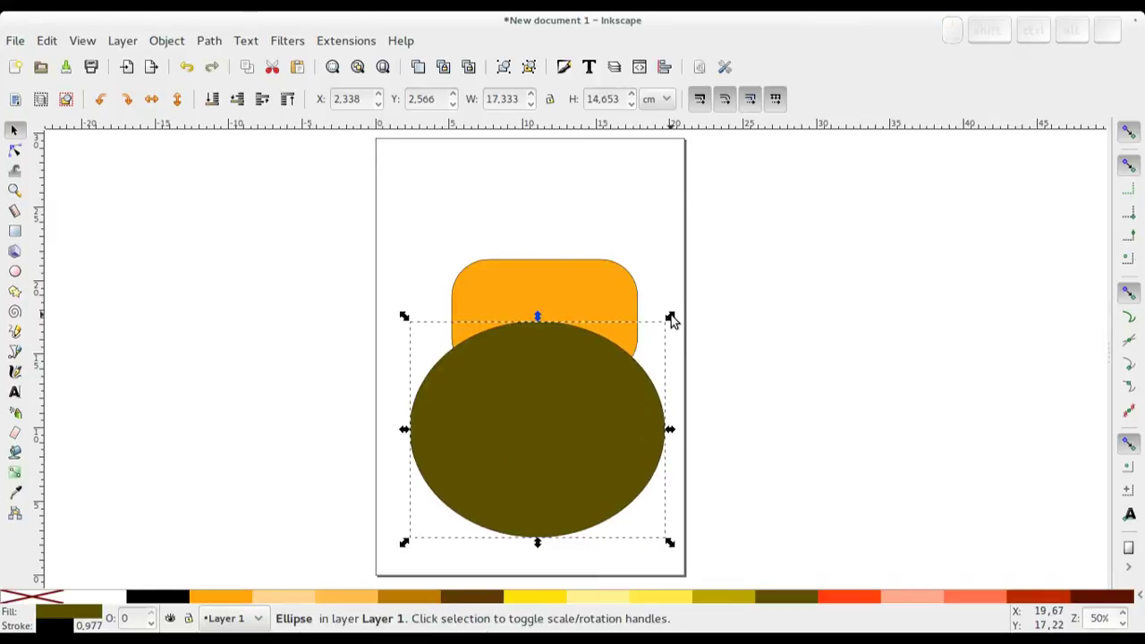
pyautogui.moveTo(538, 317); pyautogui.dragTo(547, 397)
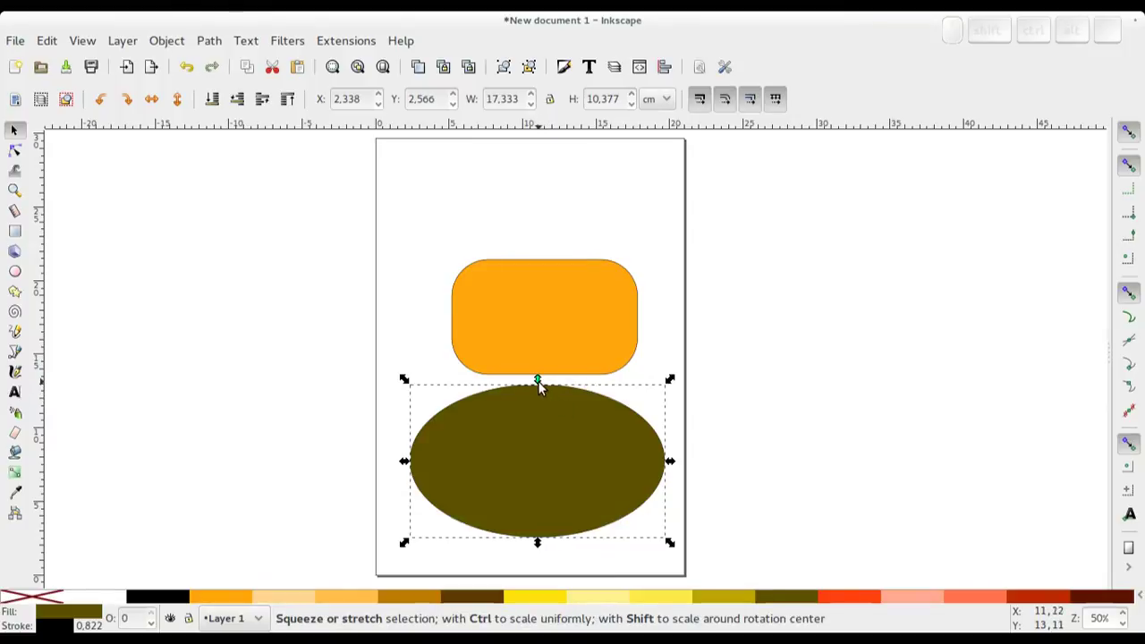
pyautogui.moveTo(540, 382); pyautogui.dragTo(620, 434)
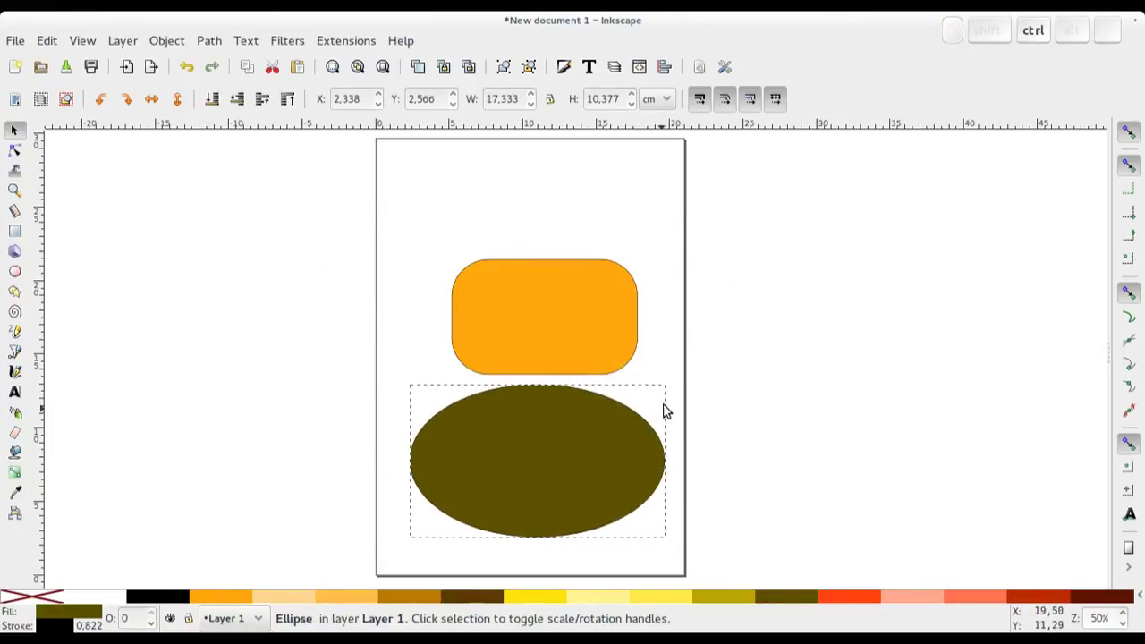
# Resize the ellipse with its scale handles to about 15.264 × 10.013 cm
pyautogui.click(613, 459)
pyautogui.click(606, 459)
pyautogui.moveTo(677, 380); pyautogui.dragTo(675, 338)
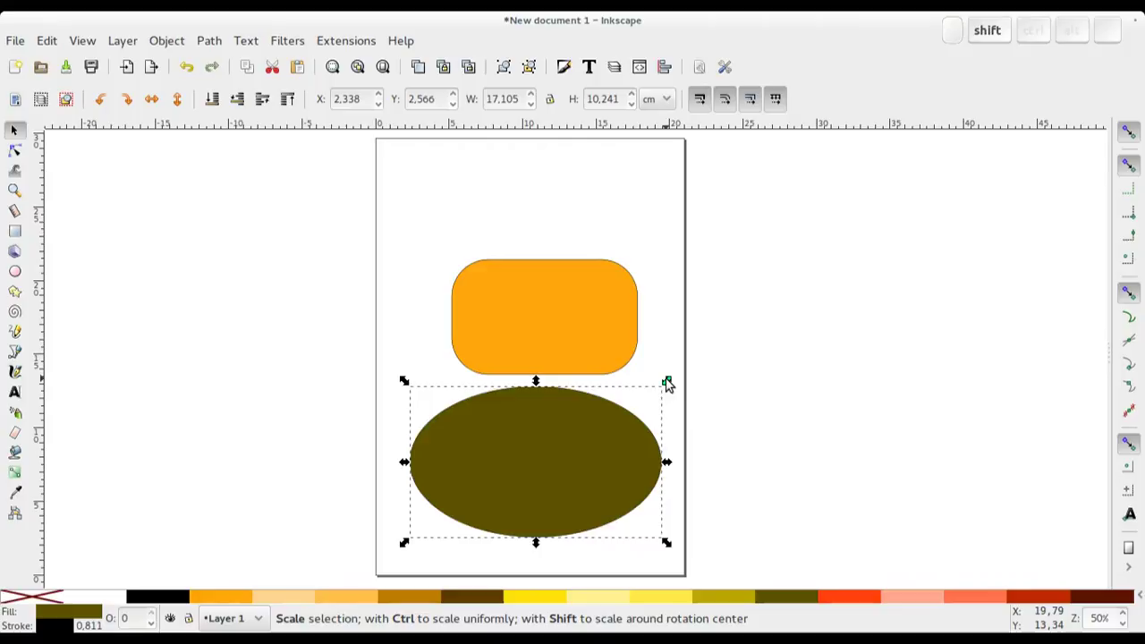
pyautogui.moveTo(669, 380); pyautogui.dragTo(668, 403)
pyautogui.moveTo(666, 466); pyautogui.dragTo(667, 463)
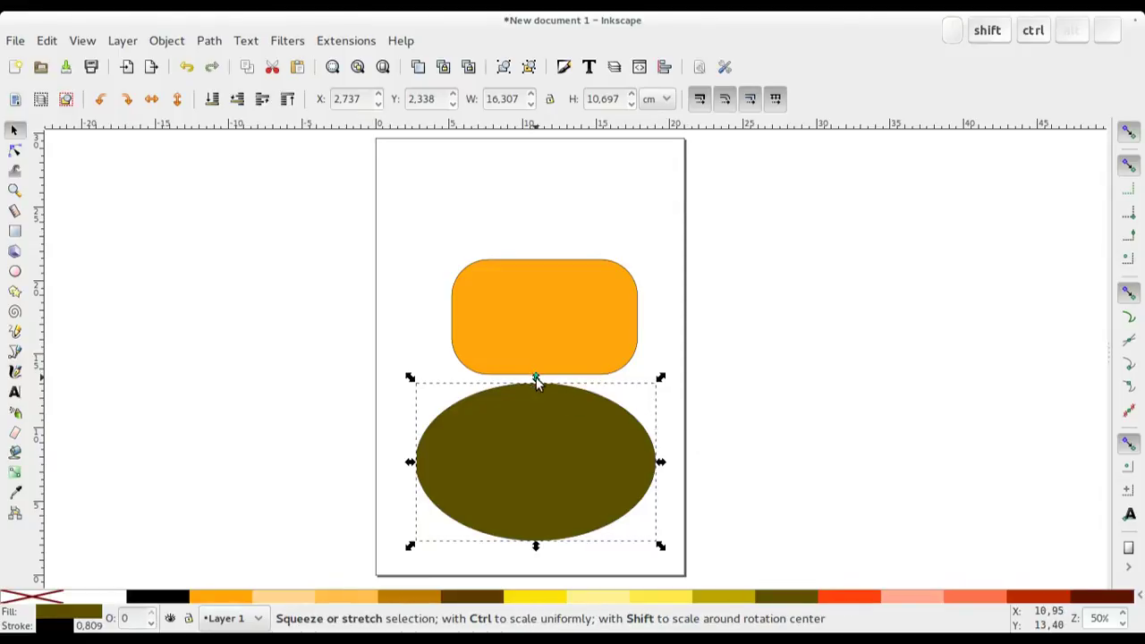
pyautogui.moveTo(539, 380); pyautogui.dragTo(550, 385)
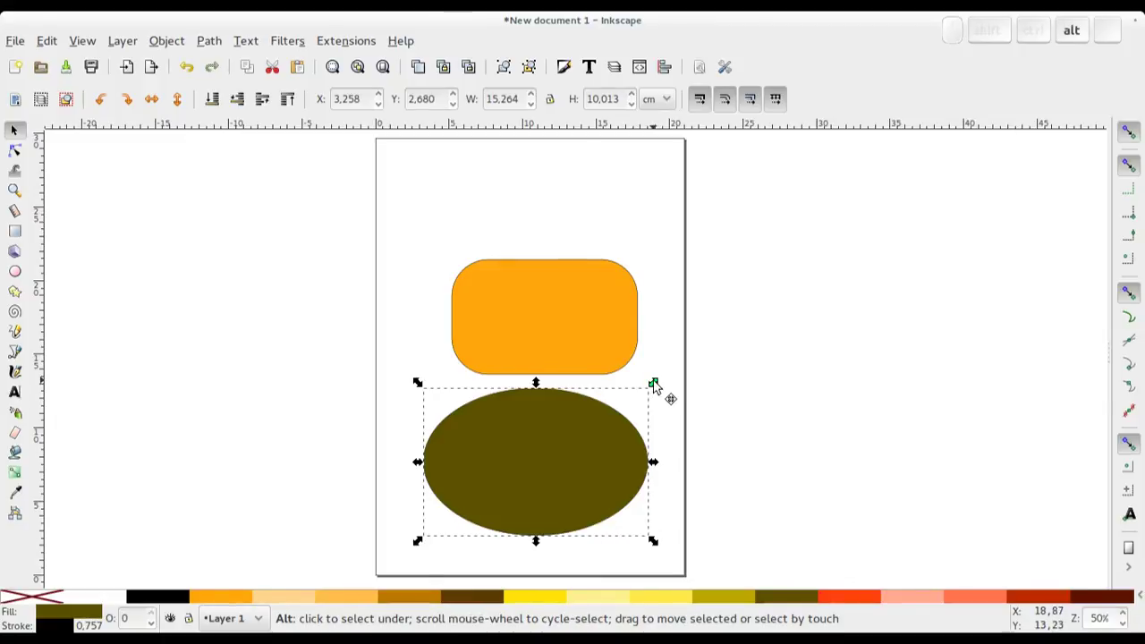
# Move the ellipse so it sits centred horizontally just beneath the orange rectangle
pyautogui.moveTo(661, 383); pyautogui.dragTo(270, 388)
pyautogui.moveTo(313, 477); pyautogui.dragTo(540, 475)
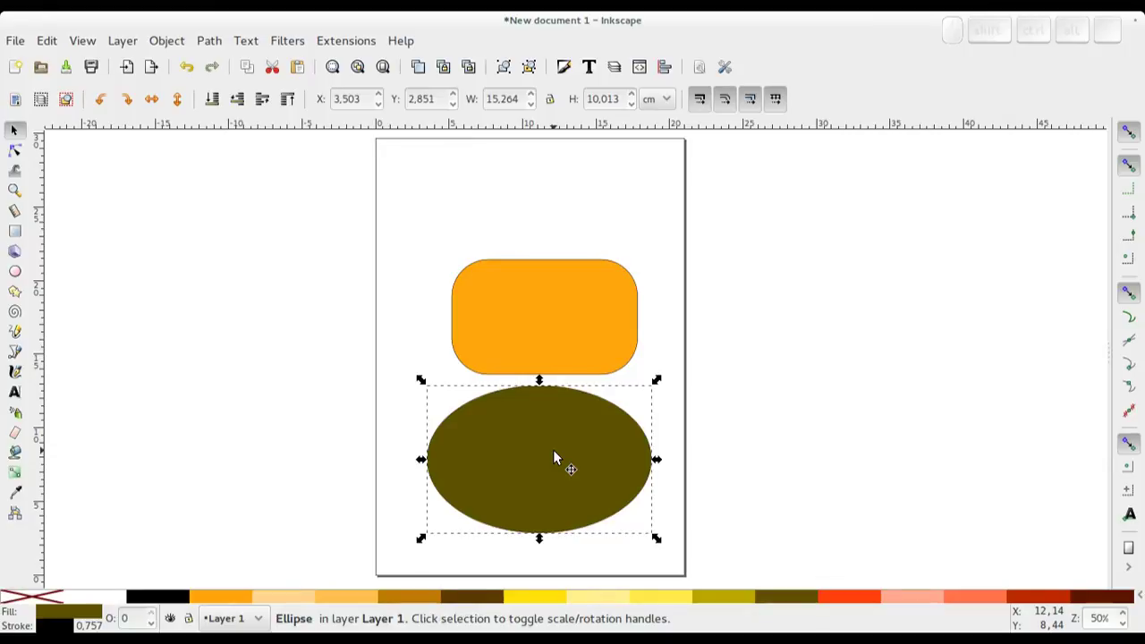
# Try rotating the ellipse, undo, move its rotation centre to the top-left corner, rotate again and undo
pyautogui.click(557, 453)
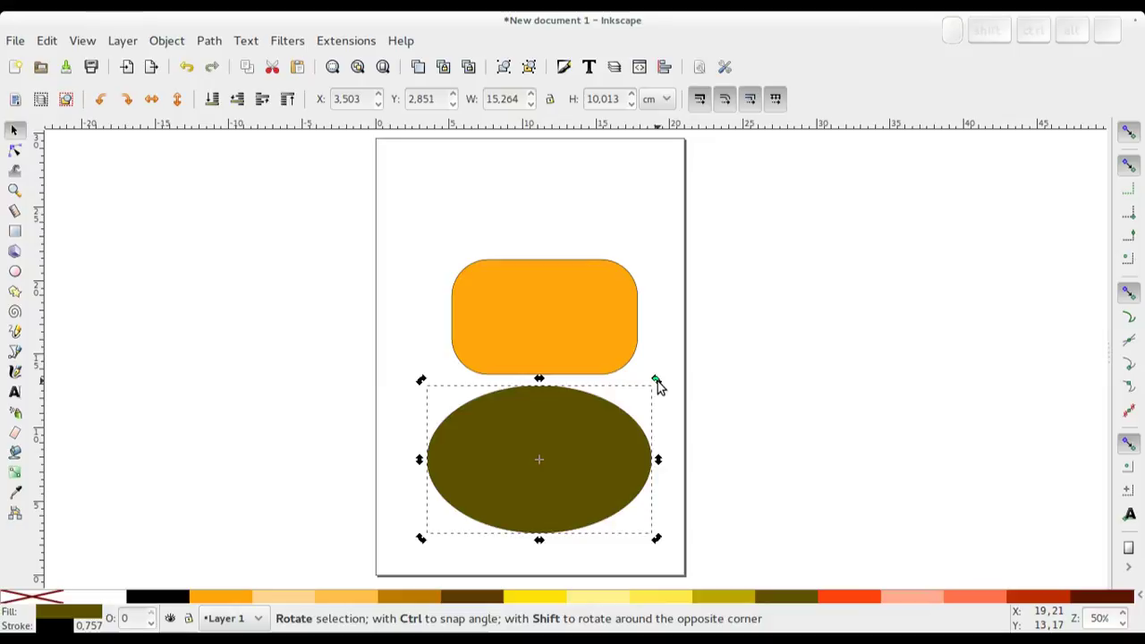
pyautogui.moveTo(664, 386); pyautogui.dragTo(577, 493)
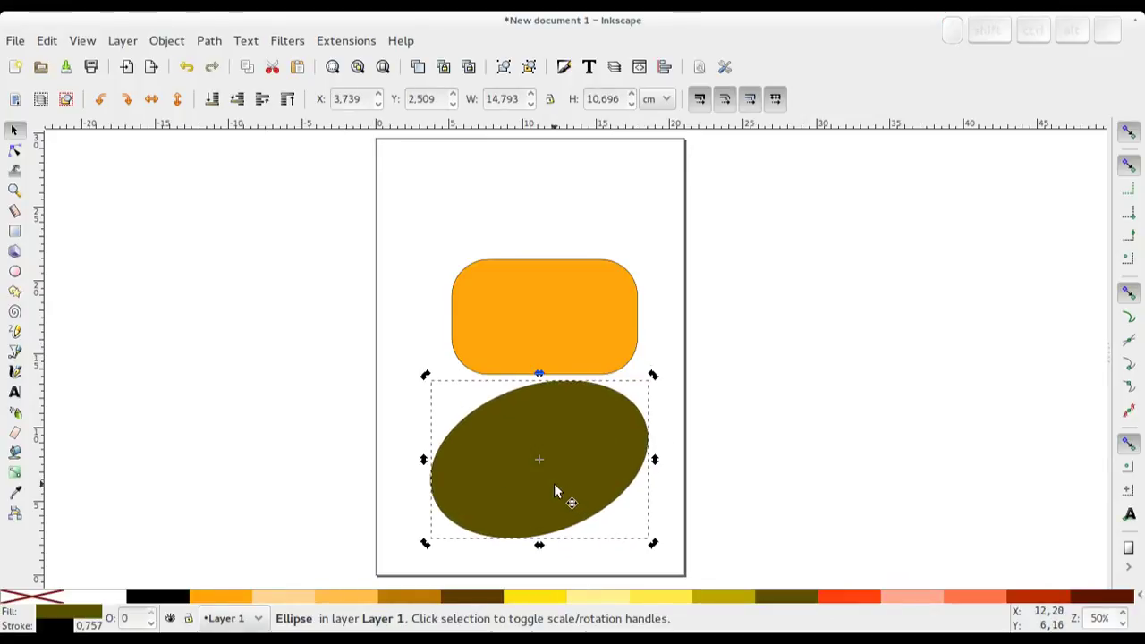
pyautogui.press('ctrl+z')
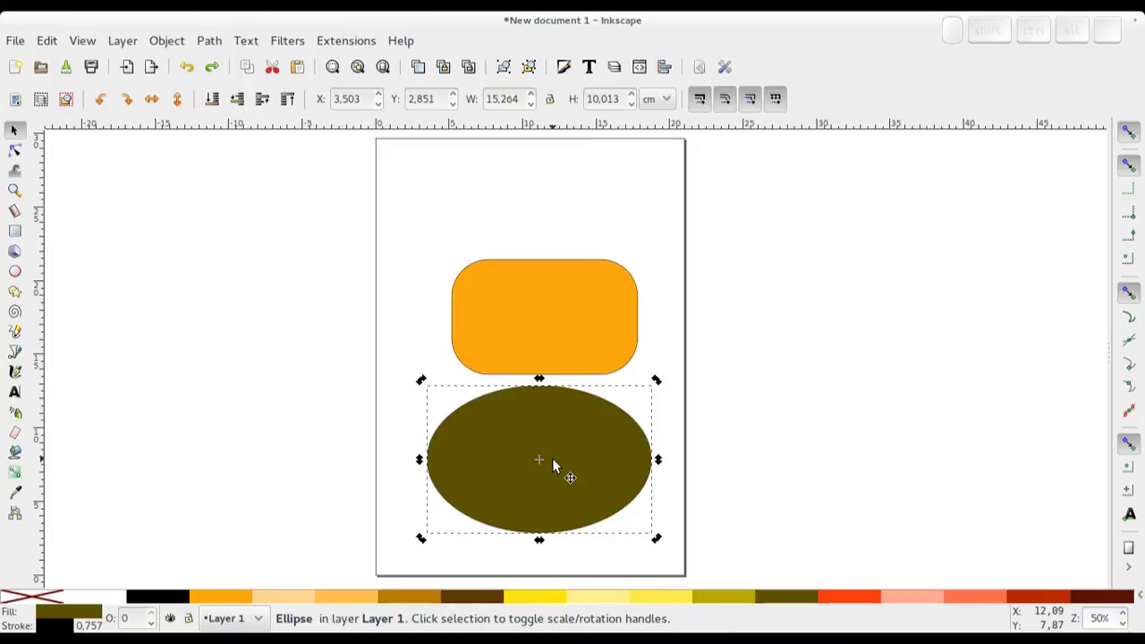
pyautogui.moveTo(547, 465); pyautogui.dragTo(522, 466)
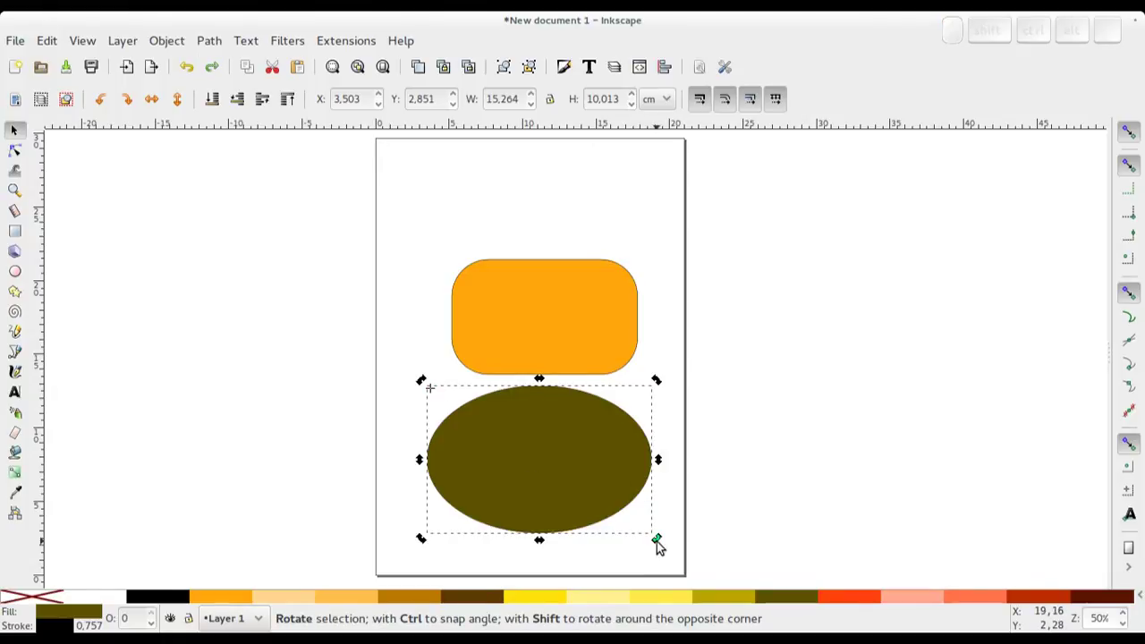
pyautogui.moveTo(663, 546); pyautogui.dragTo(605, 429)
pyautogui.press('ctrl+z')
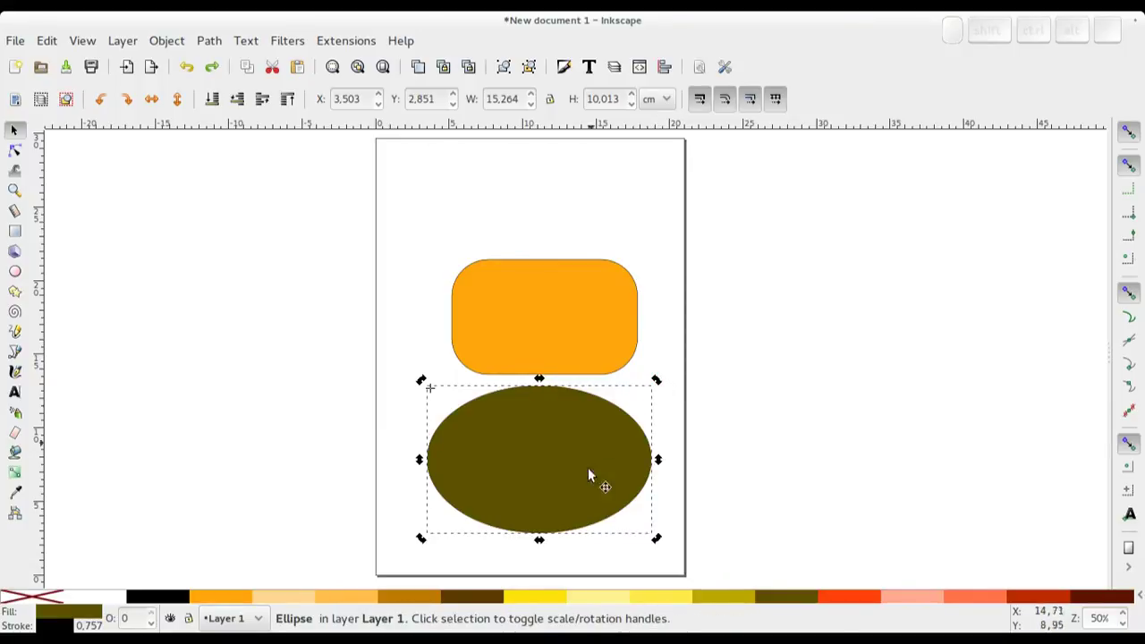
# Try skewing the ellipse with its side handles and undo, leaving it upright at 15.264 × 10.013 cm
pyautogui.moveTo(547, 545); pyautogui.dragTo(631, 524)
pyautogui.moveTo(712, 466); pyautogui.dragTo(712, 396)
pyautogui.moveTo(714, 426); pyautogui.dragTo(701, 510)
pyautogui.press('ctrl+z')
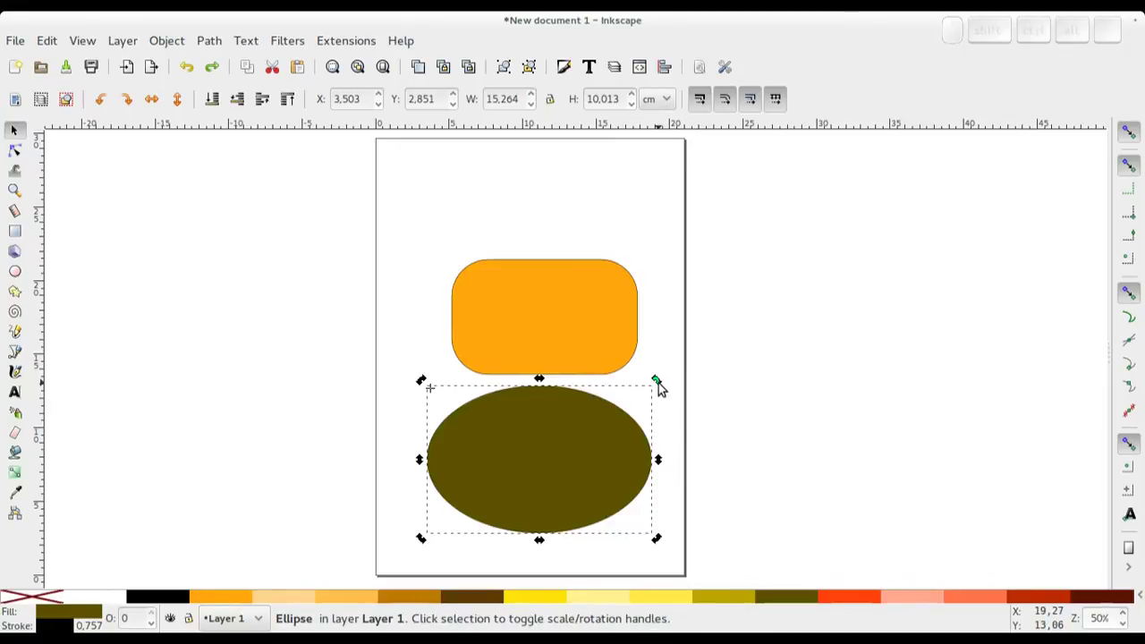
pyautogui.moveTo(665, 388); pyautogui.dragTo(629, 442)
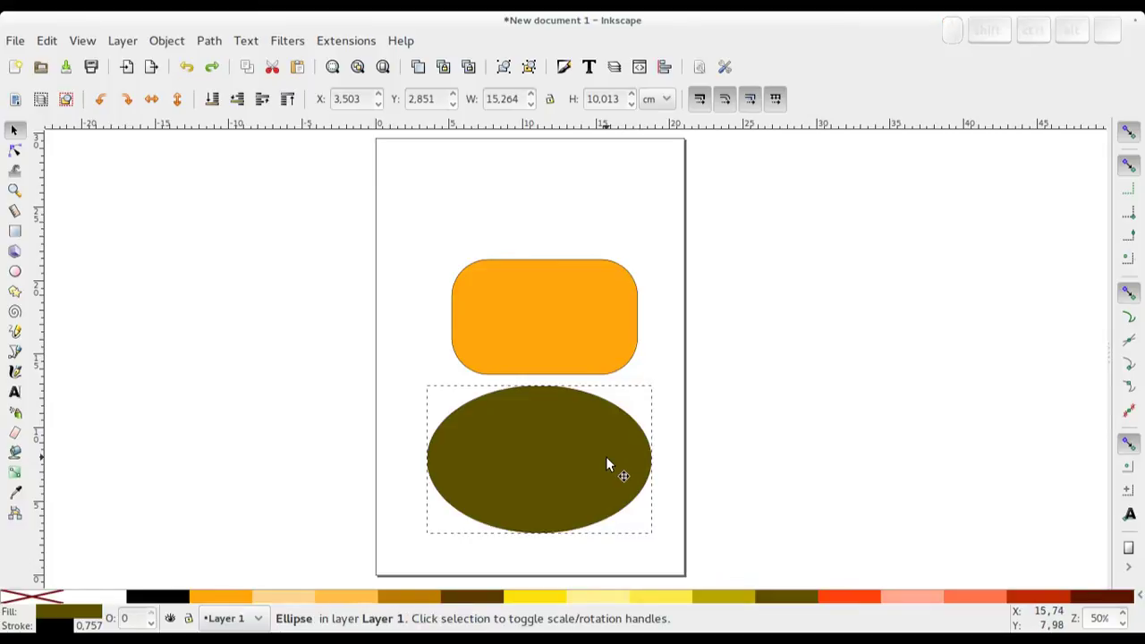
pyautogui.click(613, 461)
pyautogui.click(633, 427)
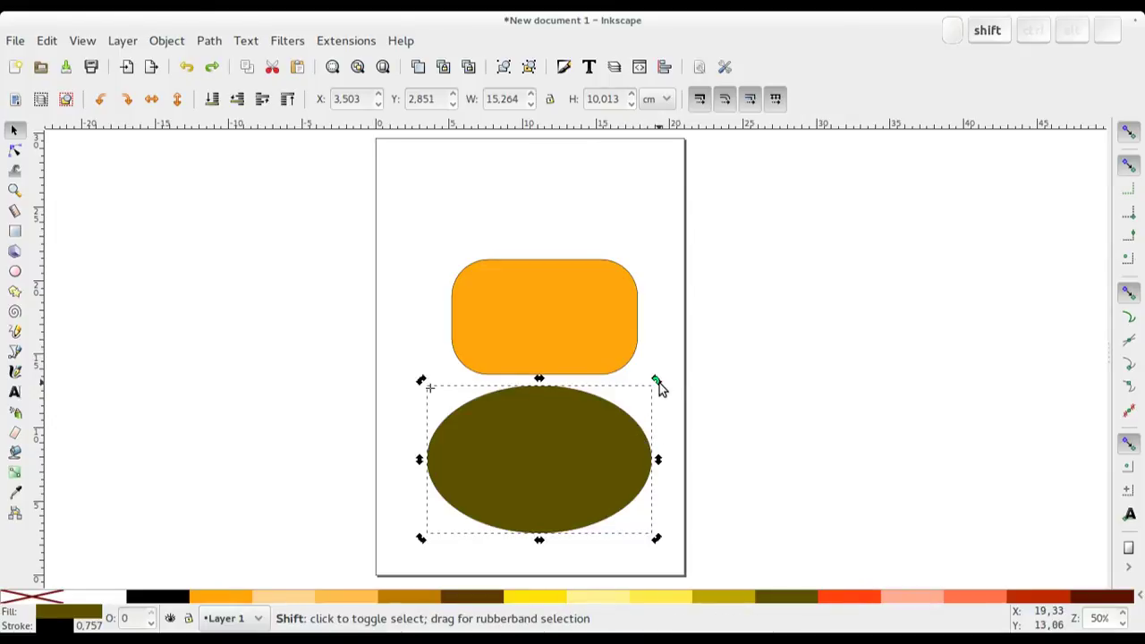
pyautogui.moveTo(665, 388); pyautogui.dragTo(599, 396)
pyautogui.press('ctrl+z')
pyautogui.moveTo(663, 545); pyautogui.dragTo(656, 398)
pyautogui.press('ctrl+shift+z')
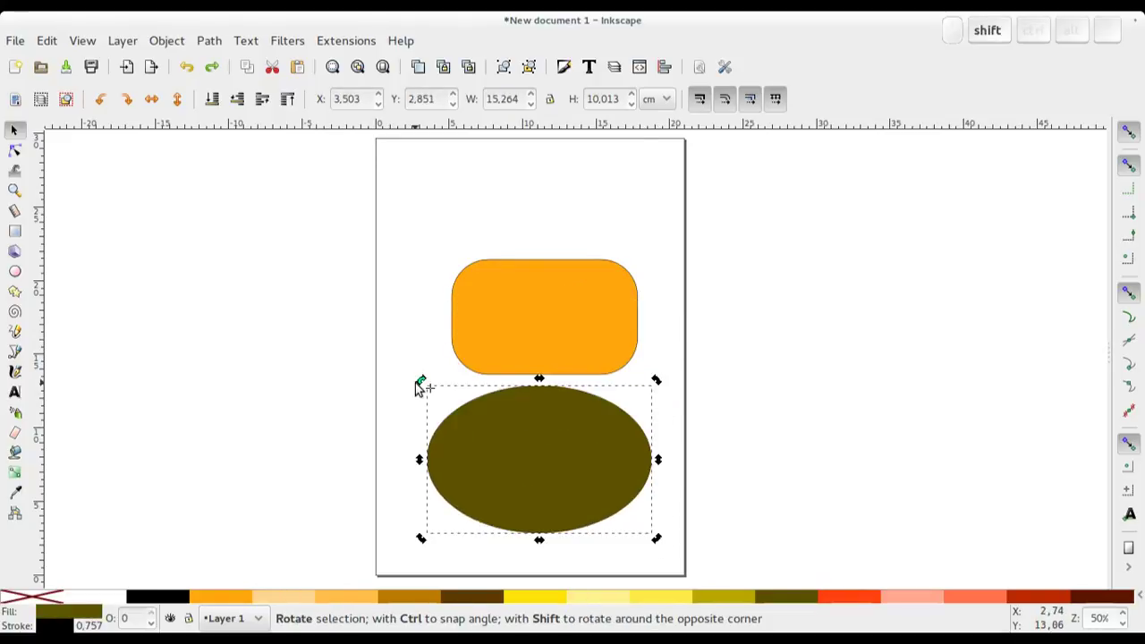
pyautogui.moveTo(418, 385); pyautogui.dragTo(458, 357)
pyautogui.press('ctrl+shift+z')
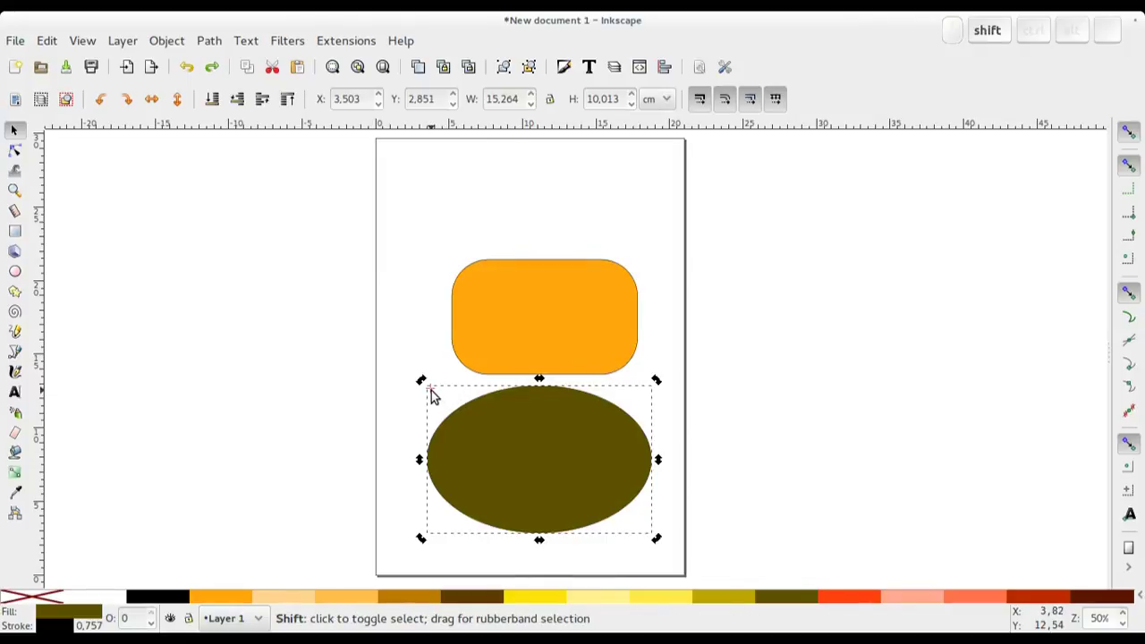
pyautogui.click(438, 395)
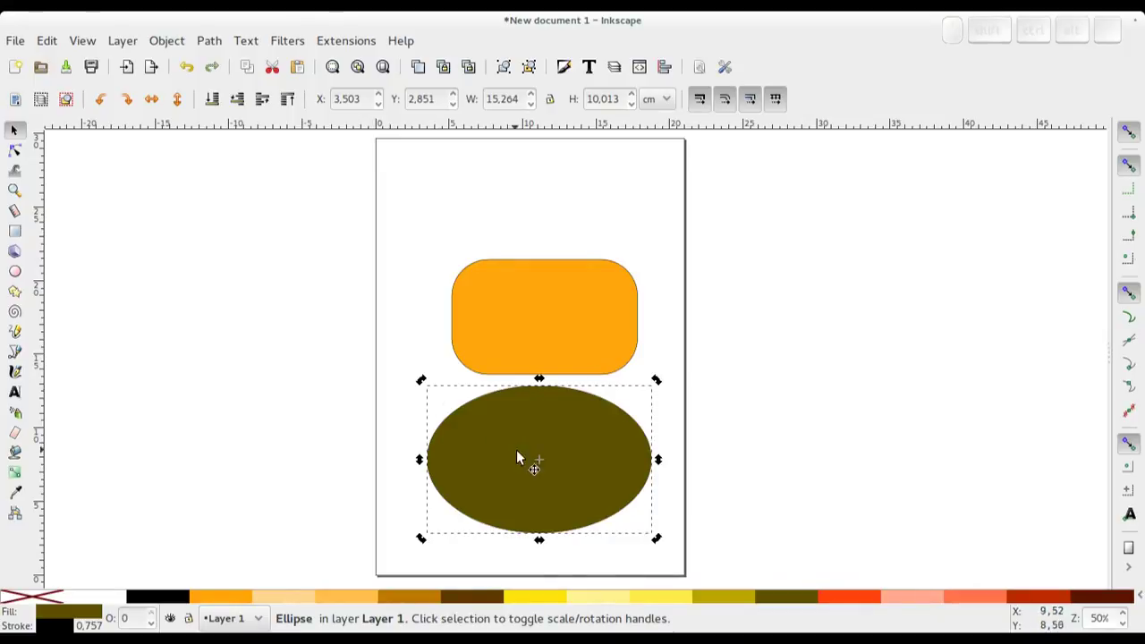
pyautogui.moveTo(548, 465); pyautogui.dragTo(494, 454)
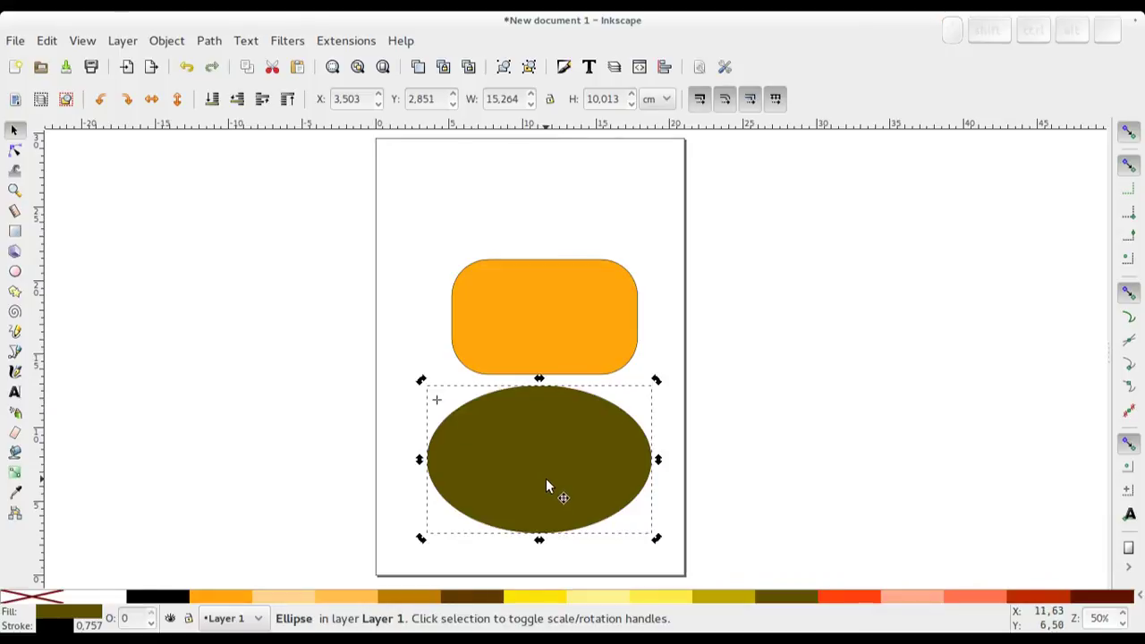
pyautogui.click(554, 484)
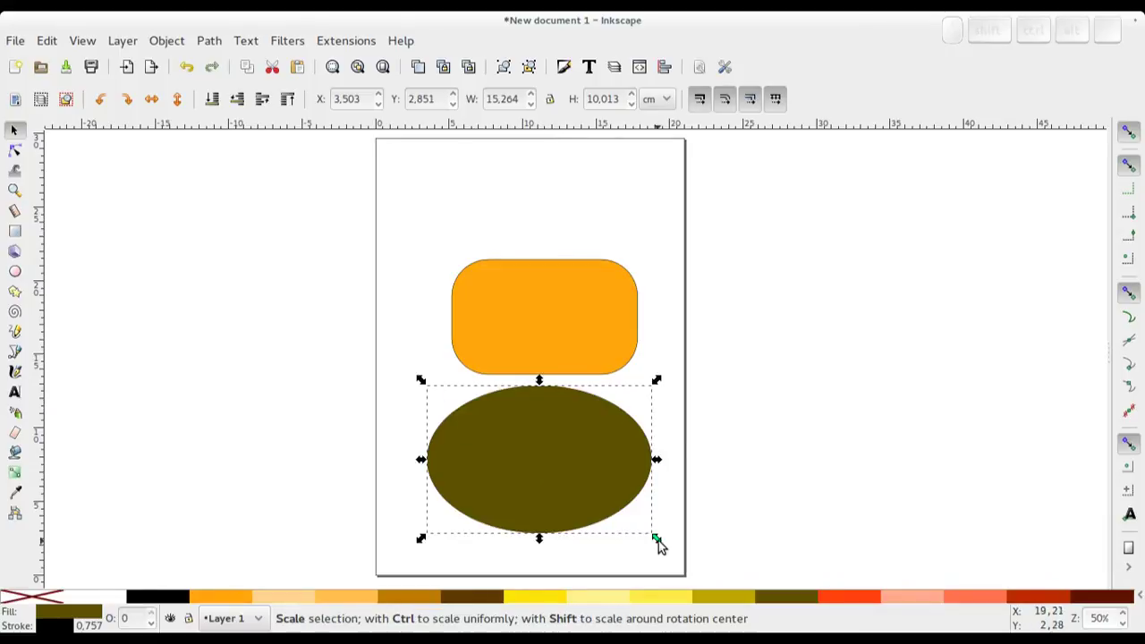
pyautogui.moveTo(662, 543); pyautogui.dragTo(681, 540)
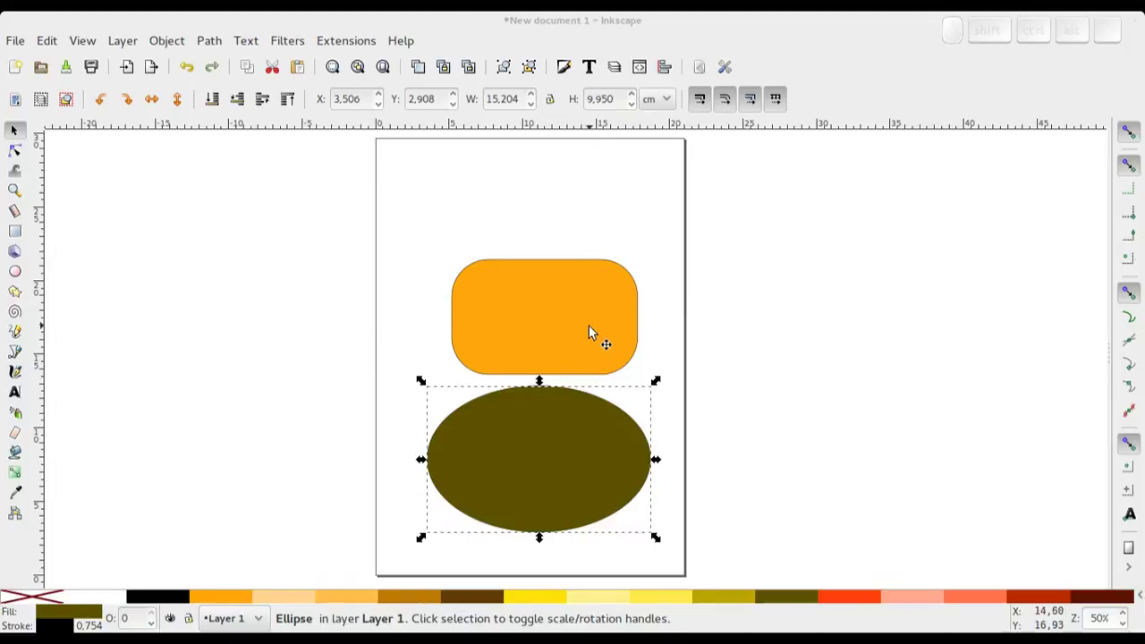
pyautogui.click(581, 327)
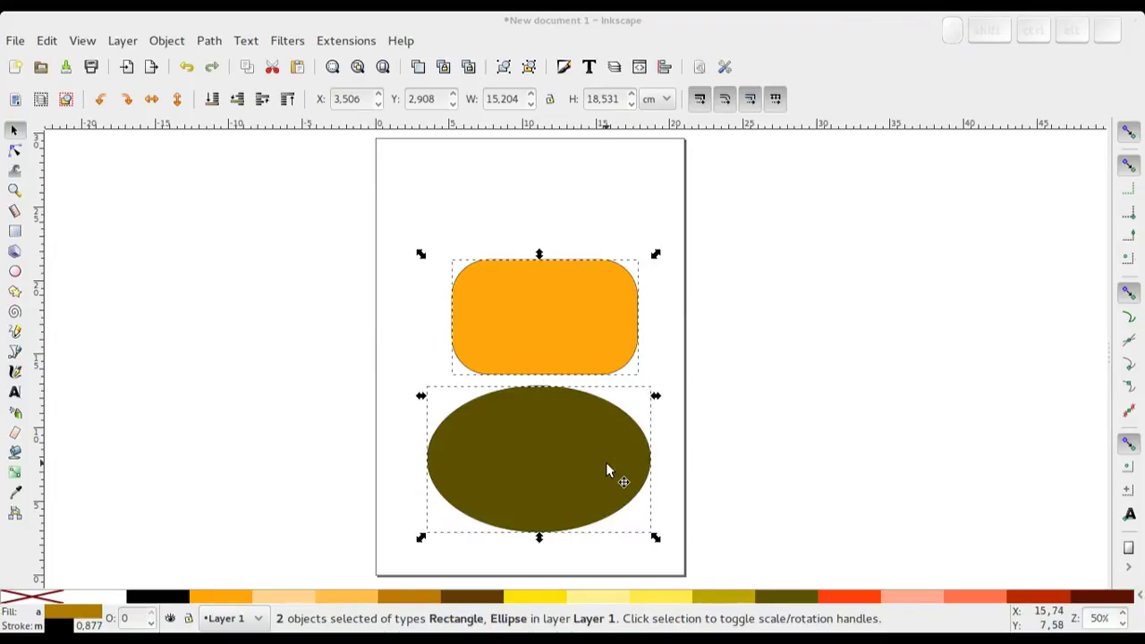
pyautogui.click(614, 467)
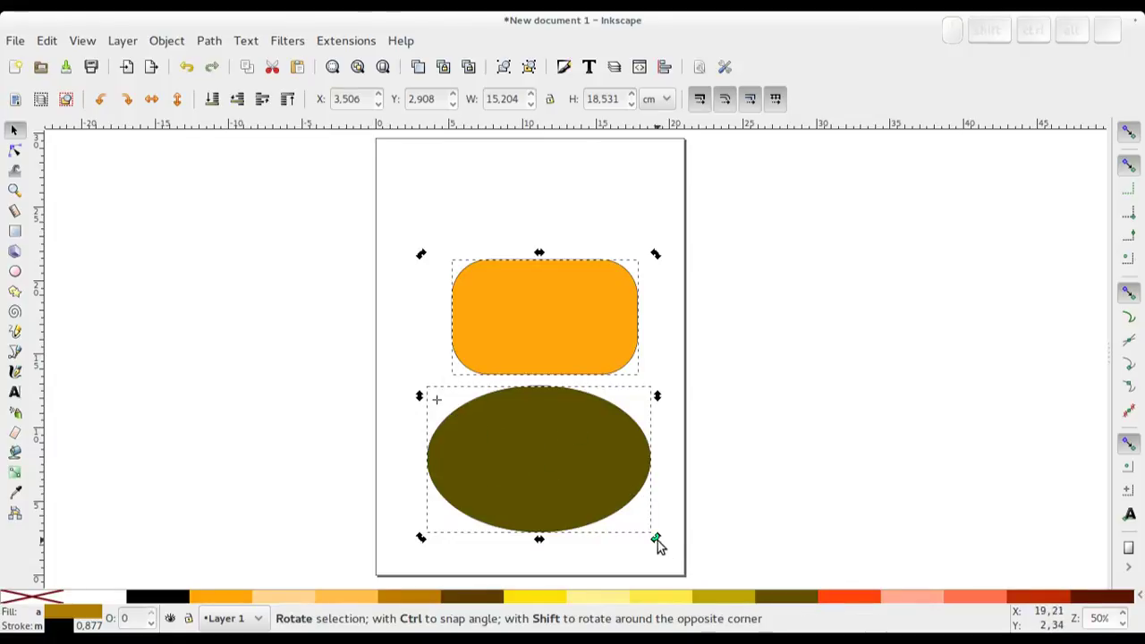
pyautogui.moveTo(664, 545); pyautogui.dragTo(616, 483)
pyautogui.press('ctrl+z')
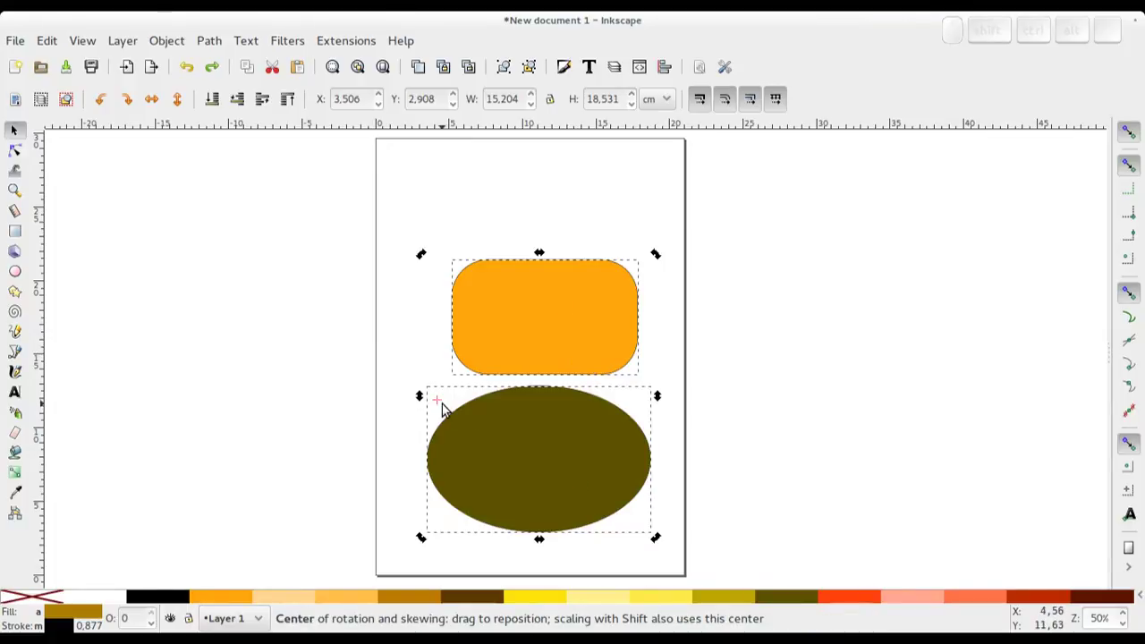
pyautogui.click(758, 311)
pyautogui.click(541, 321)
pyautogui.click(609, 352)
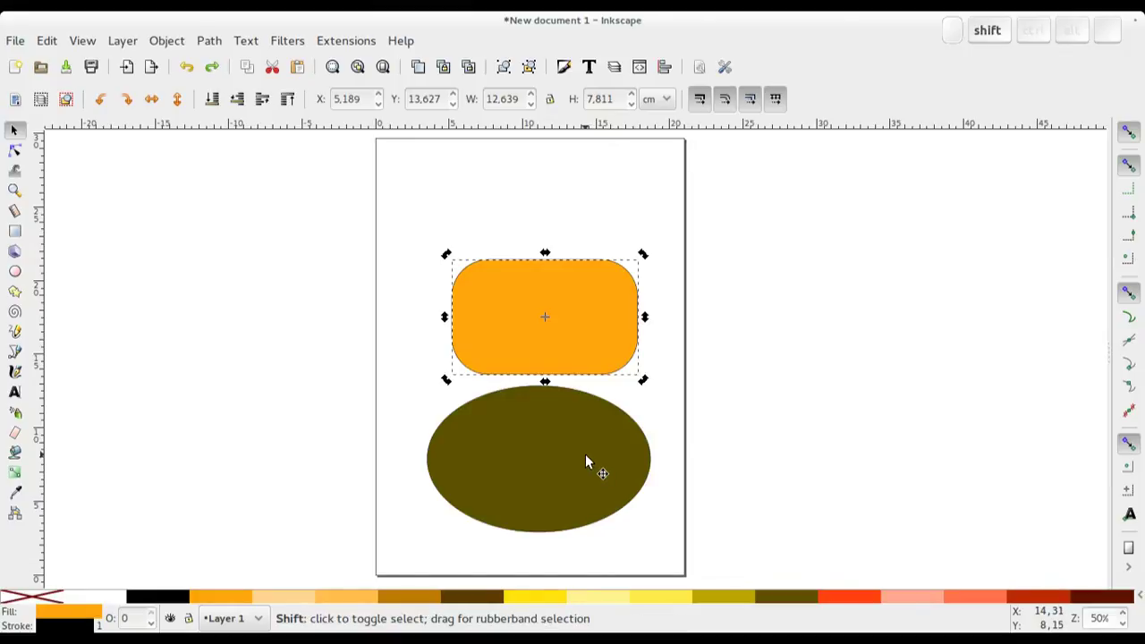
pyautogui.click(592, 461)
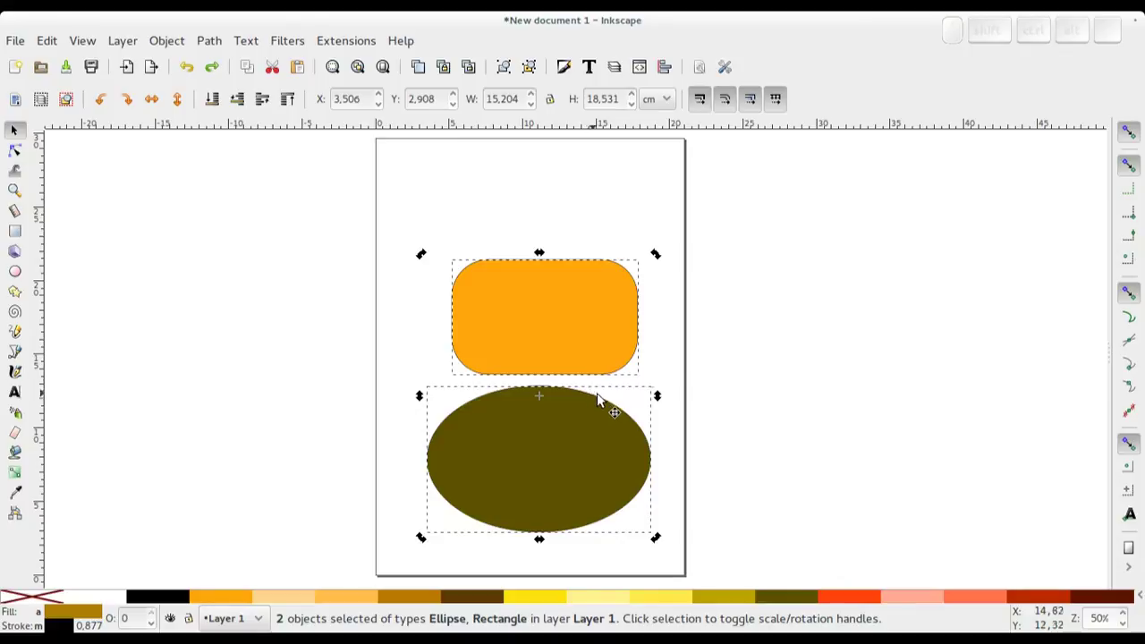
pyautogui.moveTo(663, 544); pyautogui.dragTo(633, 504)
pyautogui.press('ctrl+z')
pyautogui.click(694, 405)
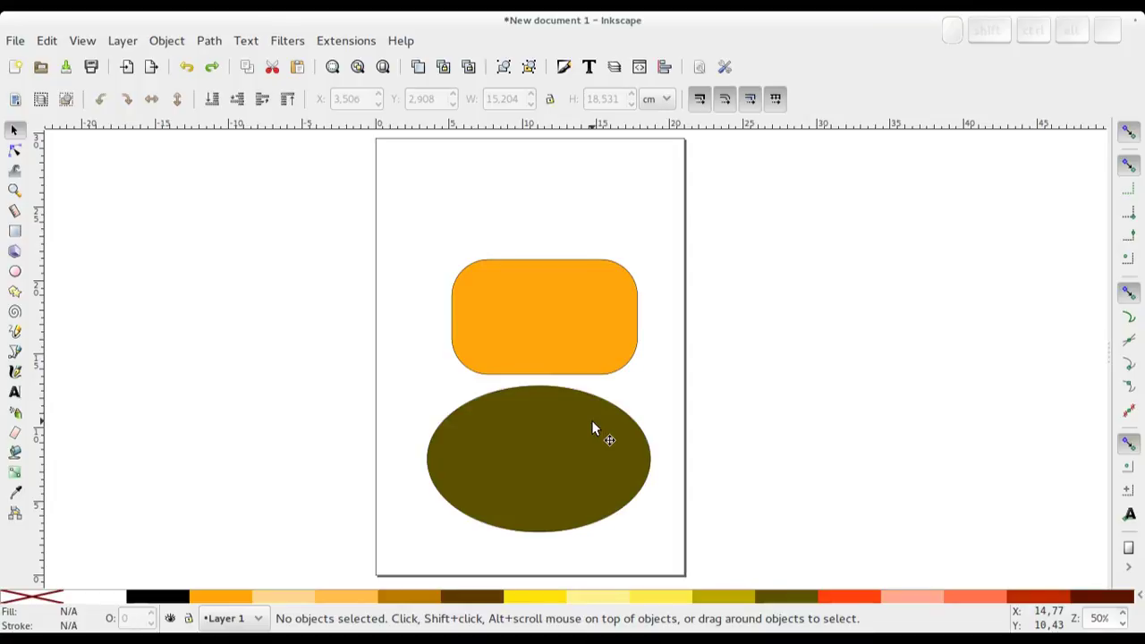
# Select the orange rectangle and nudge it with the arrow keys above the ellipse
pyautogui.click(567, 310)
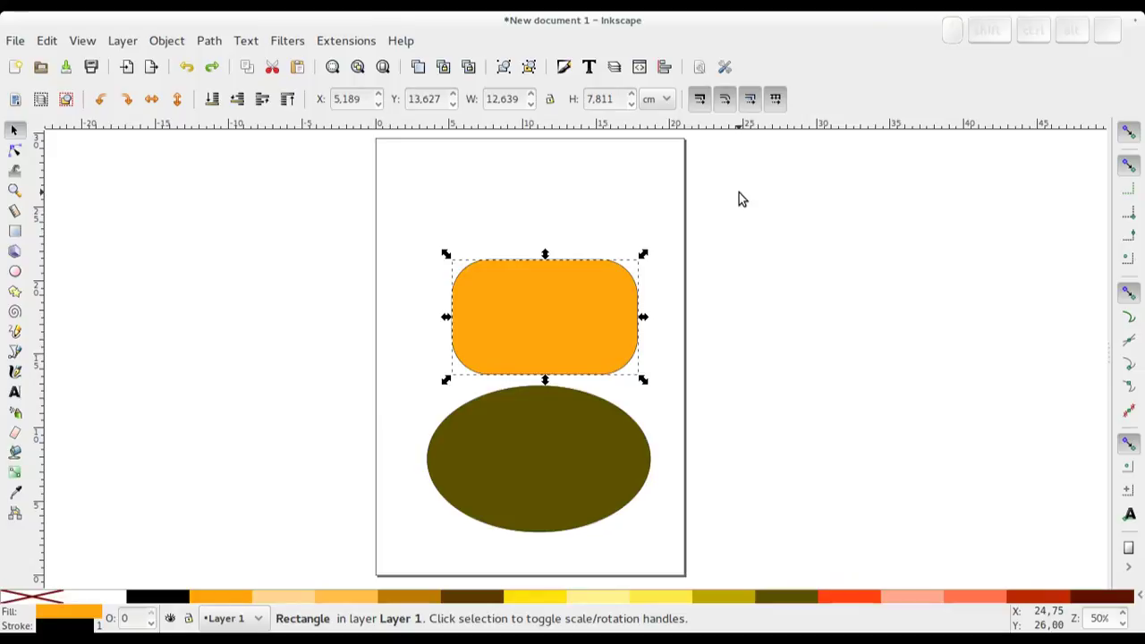
pyautogui.press('Right')
pyautogui.press('Left')
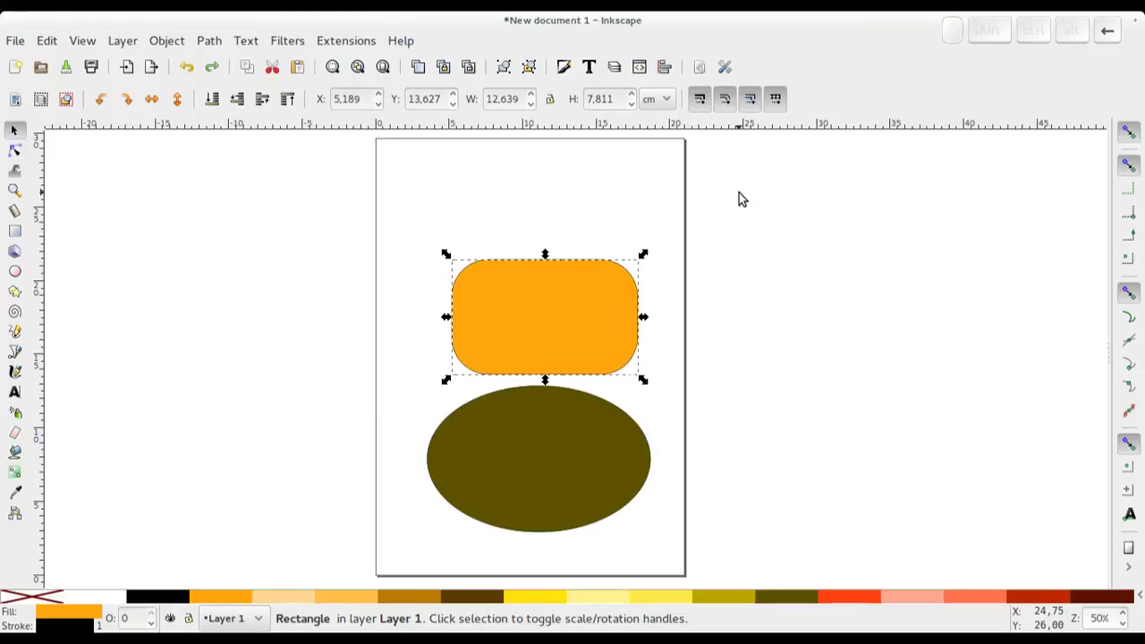
pyautogui.press('Down')
pyautogui.press('Up')
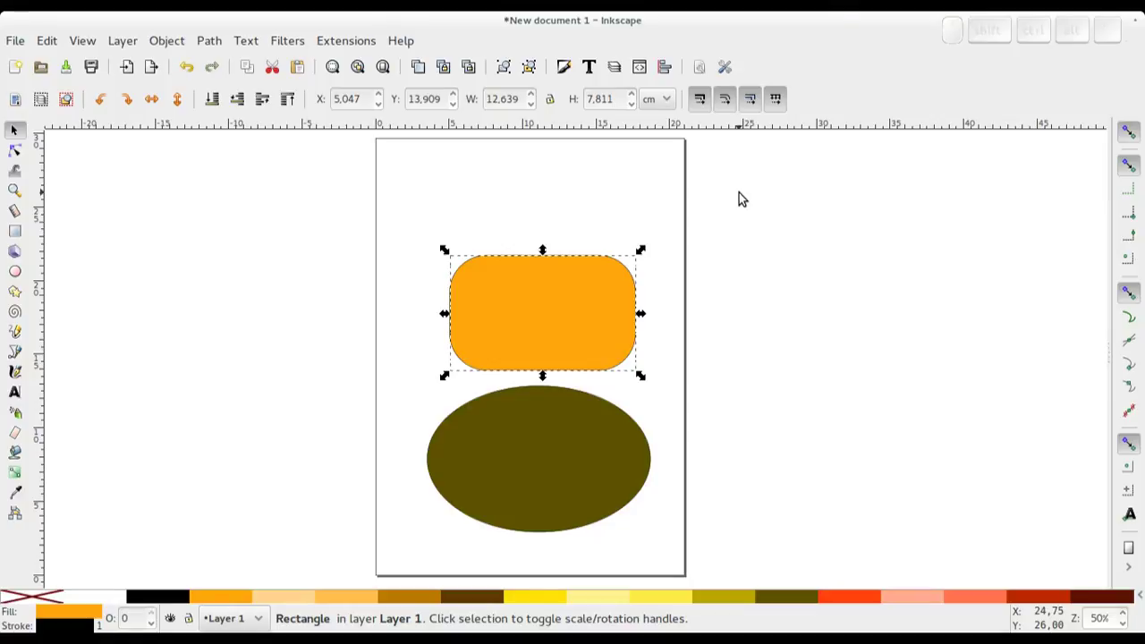
pyautogui.press('Left')
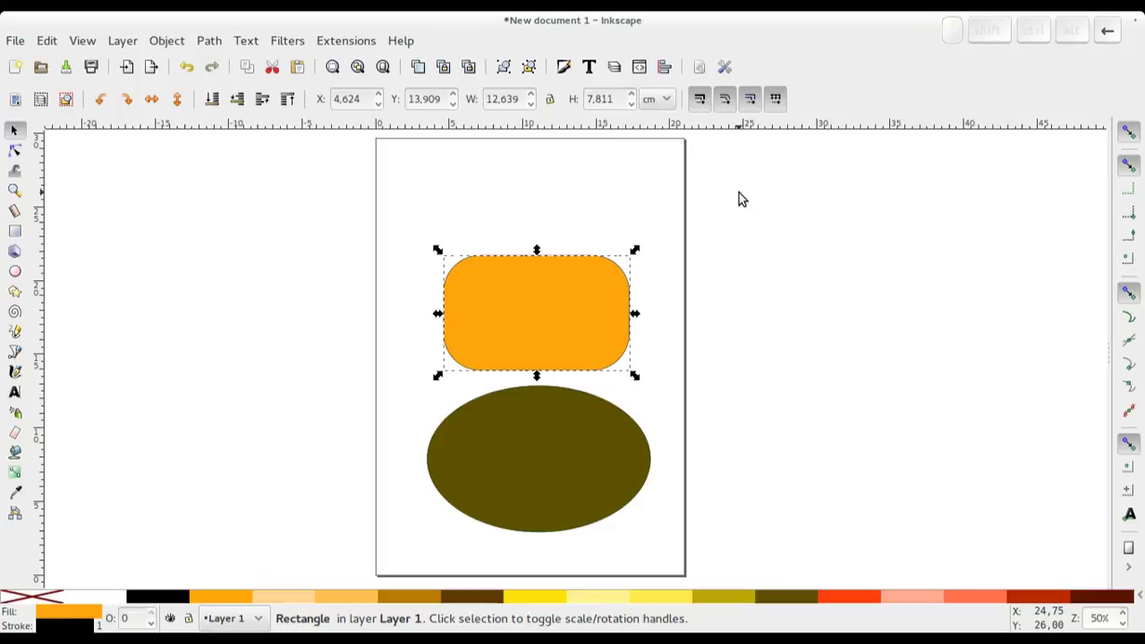
# Fine-tune the rectangle's position with Shift+arrow and Alt+arrow nudges, ending slightly right
pyautogui.press('shift+Right')
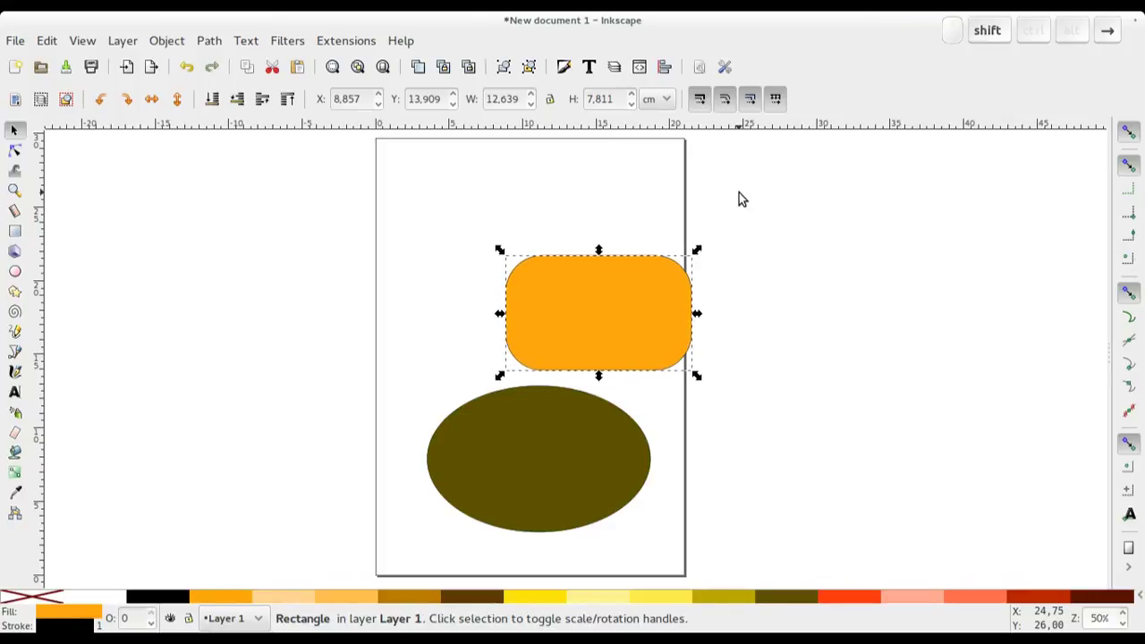
pyautogui.press('shift+Left')
pyautogui.press('shift+Right')
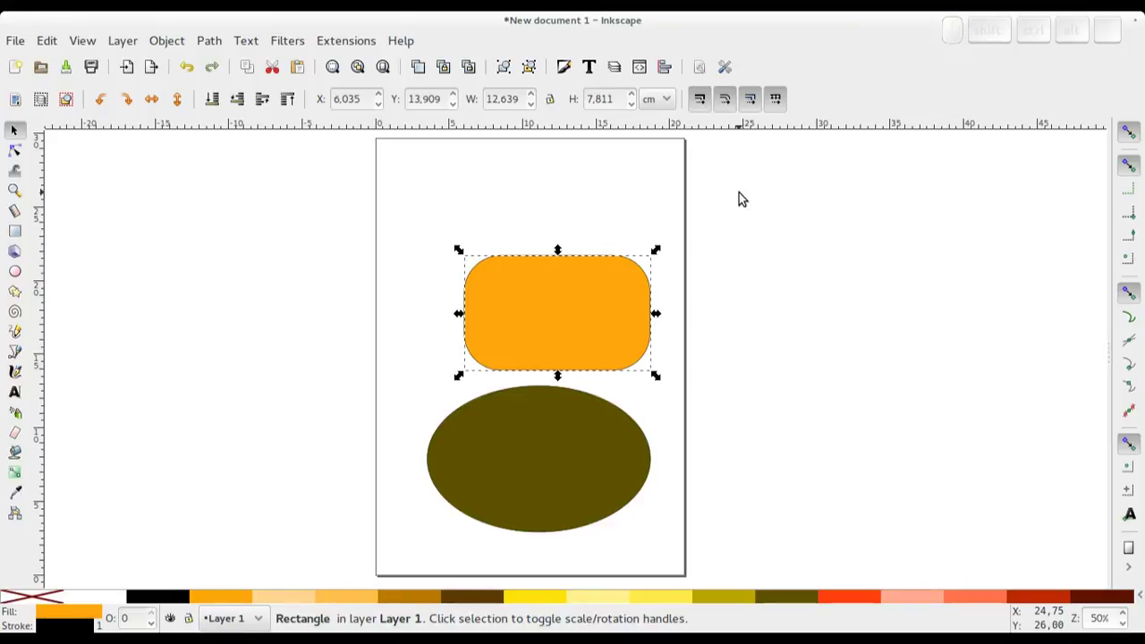
pyautogui.press('alt+Down')
pyautogui.press('alt+Left')
pyautogui.press('alt+Right')
pyautogui.press('alt+Left')
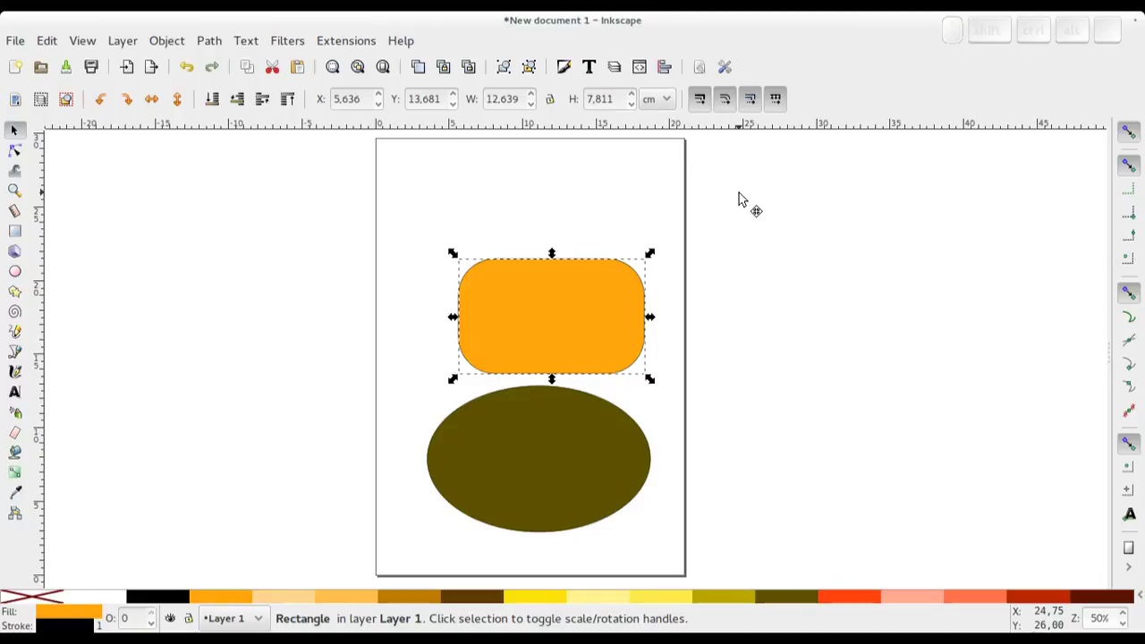
# Scale the rectangle up and down with the < and > keys, ending slightly smaller
pyautogui.press('.')
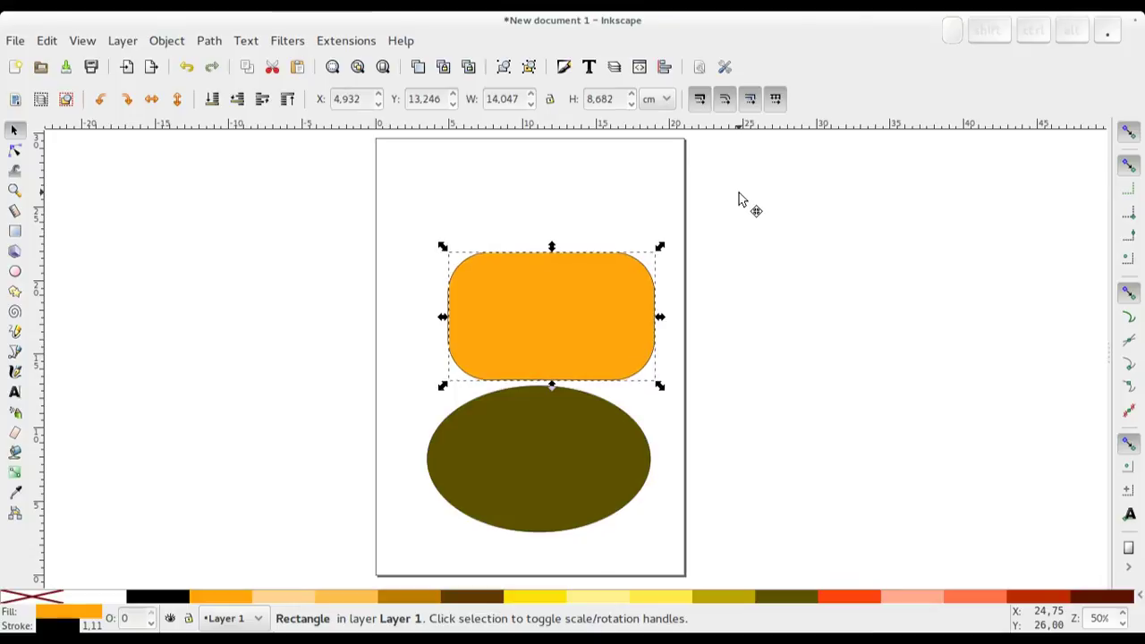
pyautogui.press(',')
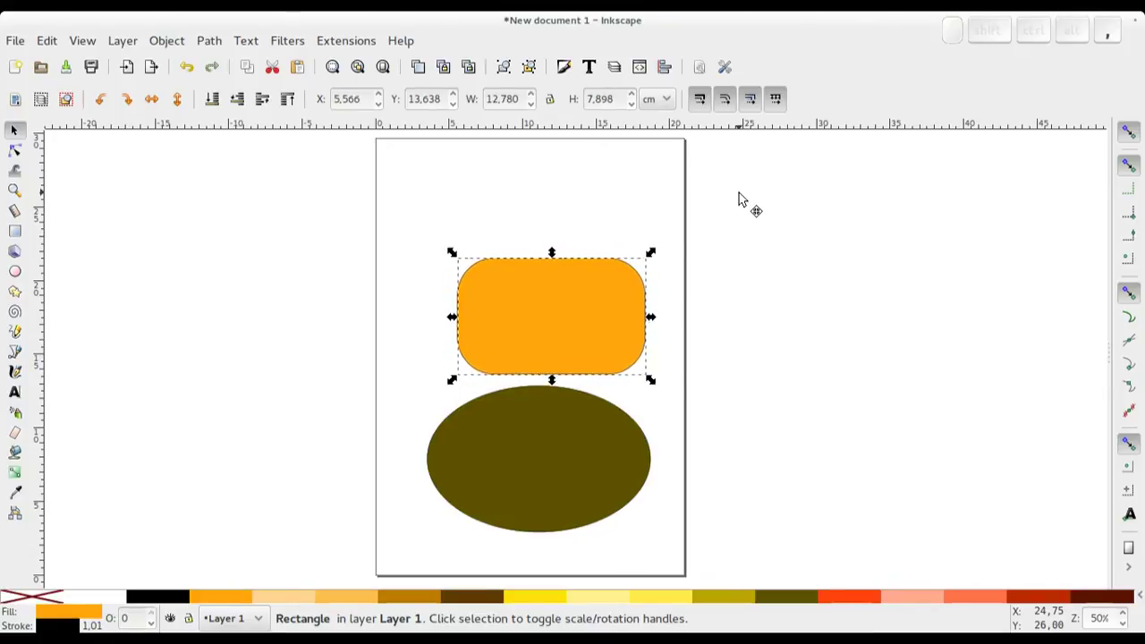
pyautogui.press('.')
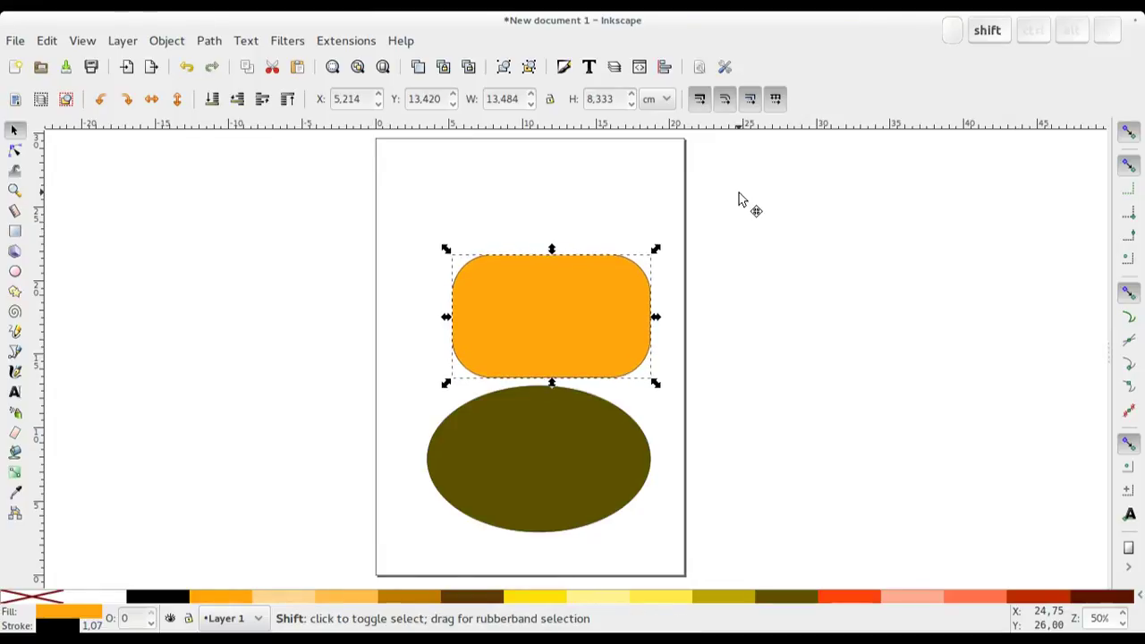
pyautogui.press('shift+,')
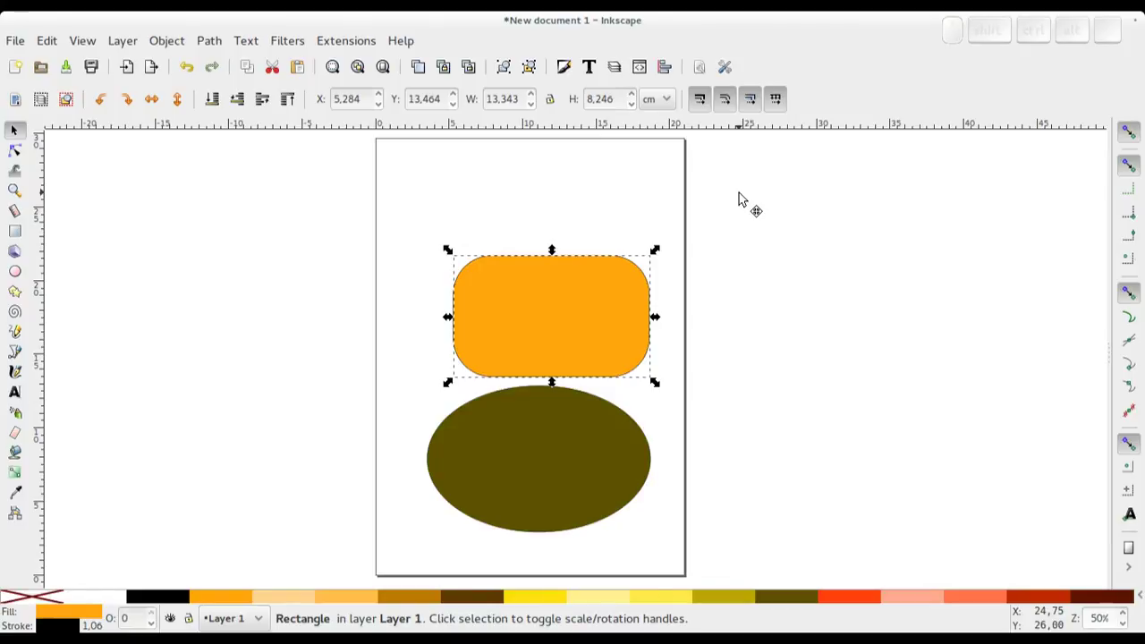
# Rotate the rectangle with Ctrl and Alt bracket-style keys until it tilts down toward the right
pyautogui.press('ctrl+.')
pyautogui.press('ctrl+,')
pyautogui.press('ctrl+.')
pyautogui.press('ctrl+,')
pyautogui.press('ctrl+.')
pyautogui.press('alt+.')
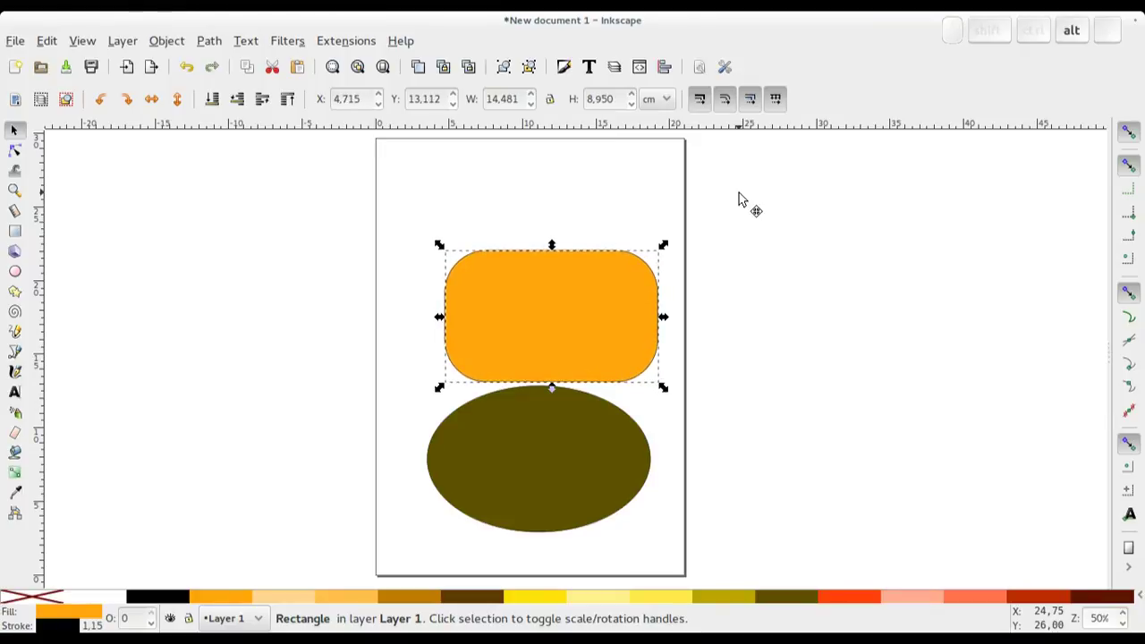
pyautogui.press('alt+,')
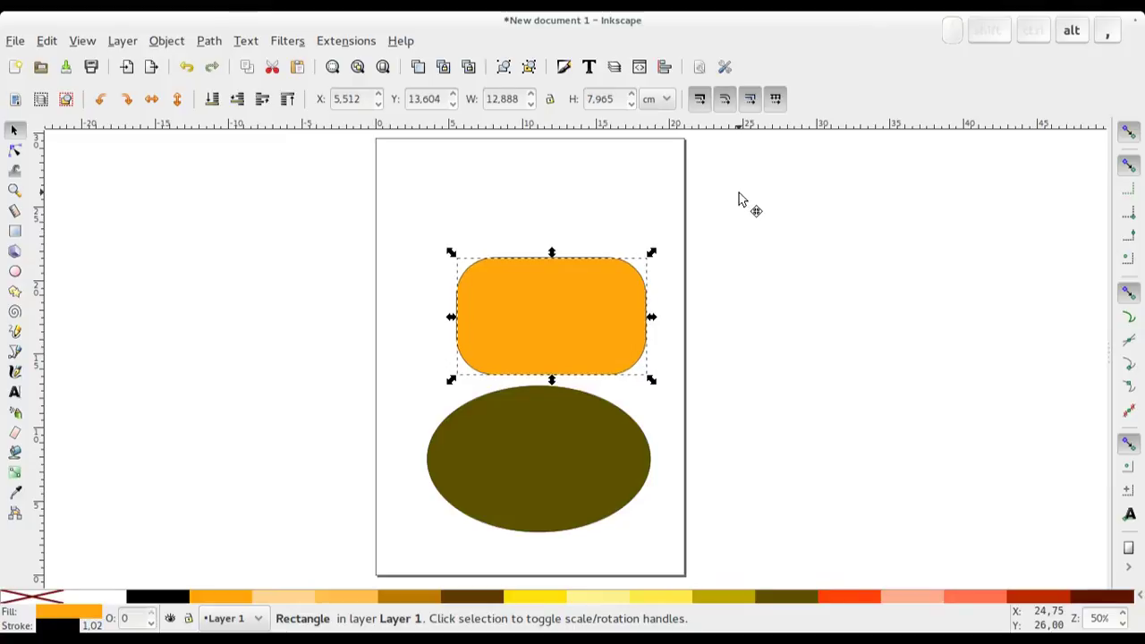
# Rotate the rectangle the opposite way so it rises toward the right, about 14.0 × 10.2 cm atop the ellipse
pyautogui.press('alt+.')
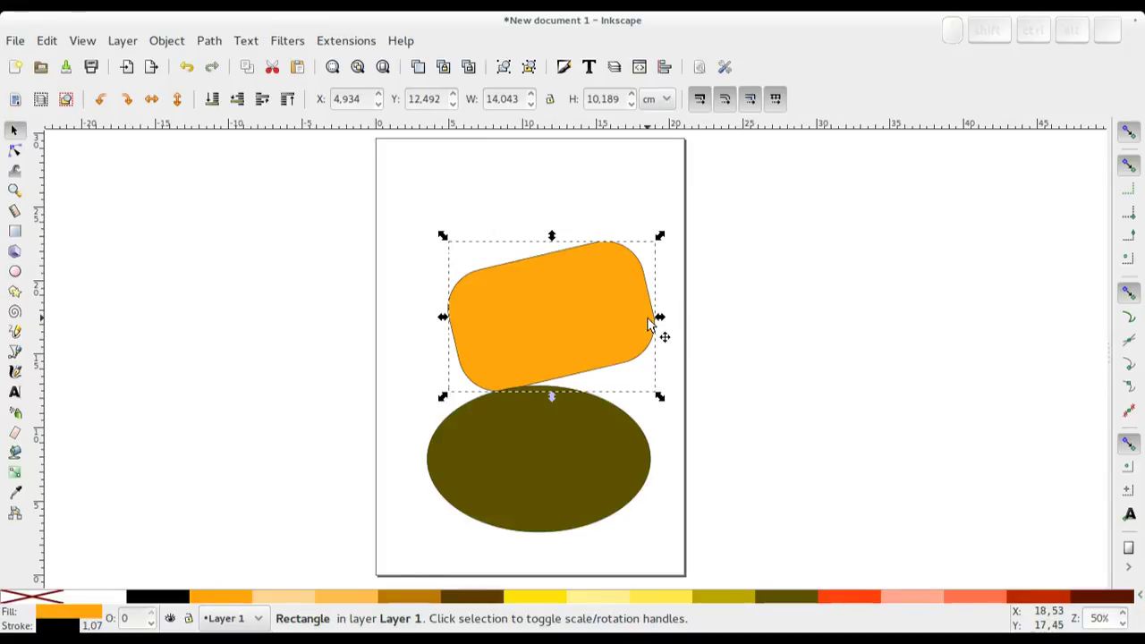
pyautogui.click(642, 321)
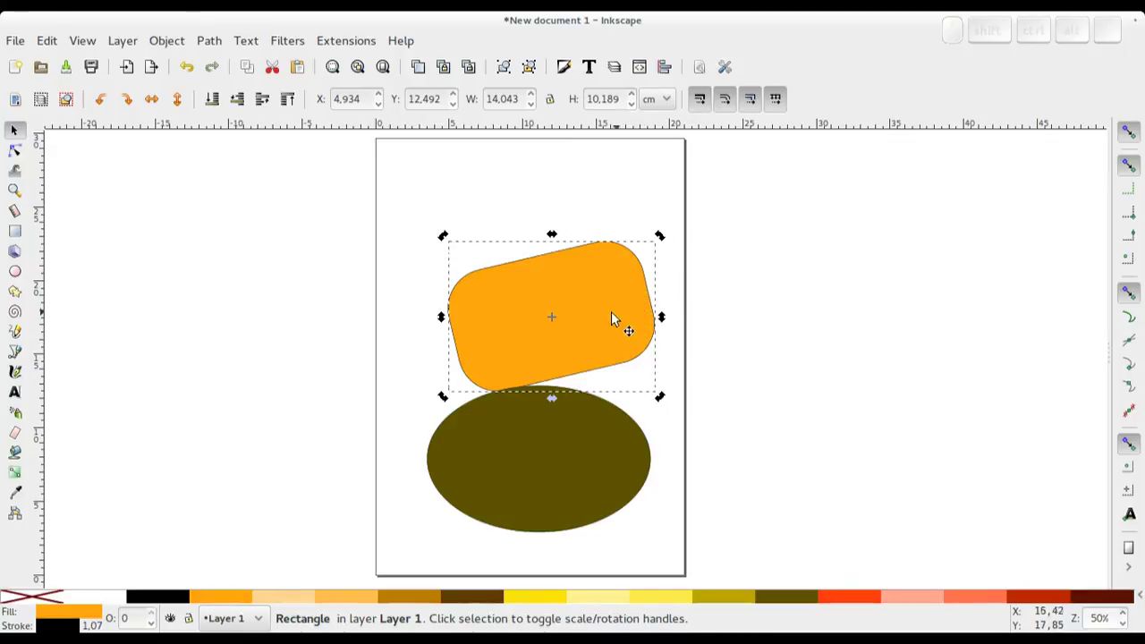
pyautogui.moveTo(555, 322); pyautogui.dragTo(714, 314)
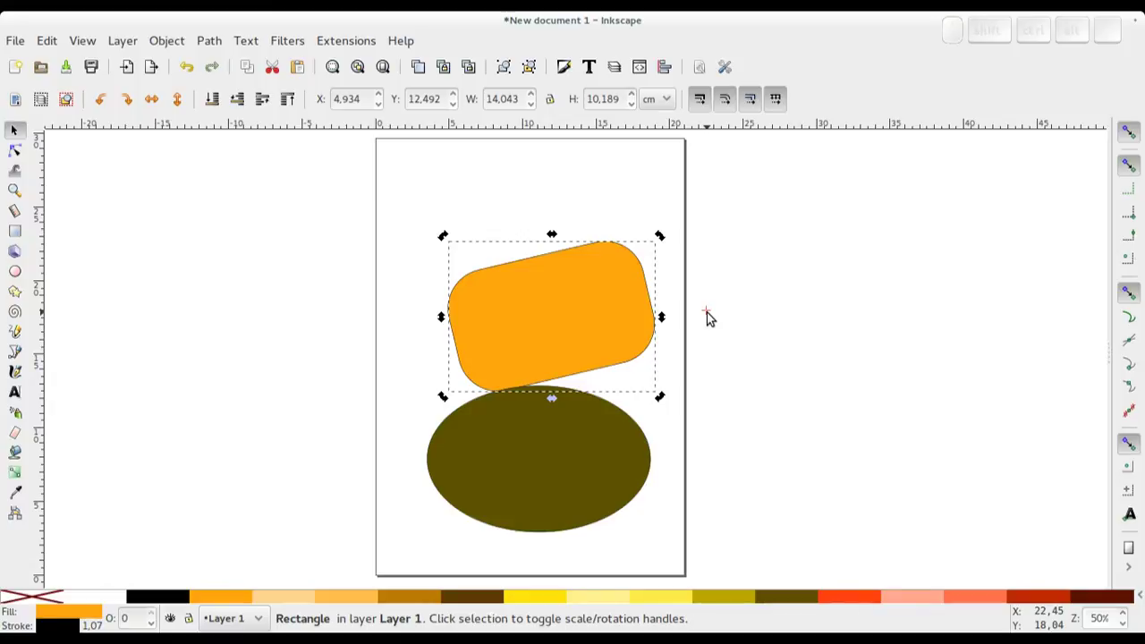
# Mirror the rectangle with H and V so it slopes down to the right, placed in the upper-left page area
pyautogui.press('h')
pyautogui.press('v')
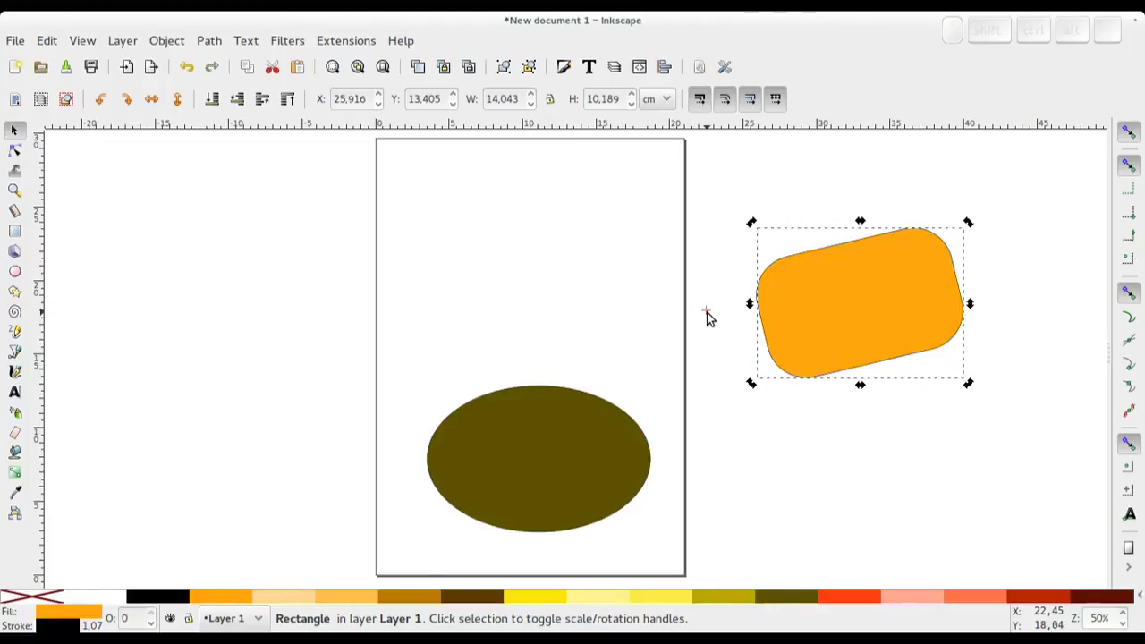
pyautogui.press('h')
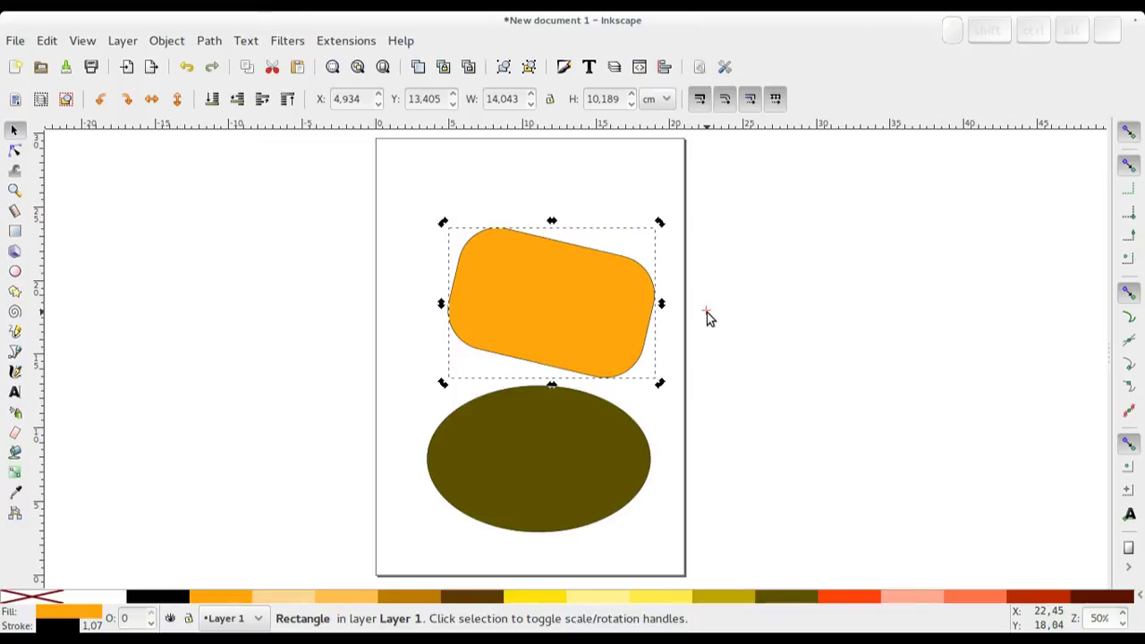
pyautogui.click(527, 308)
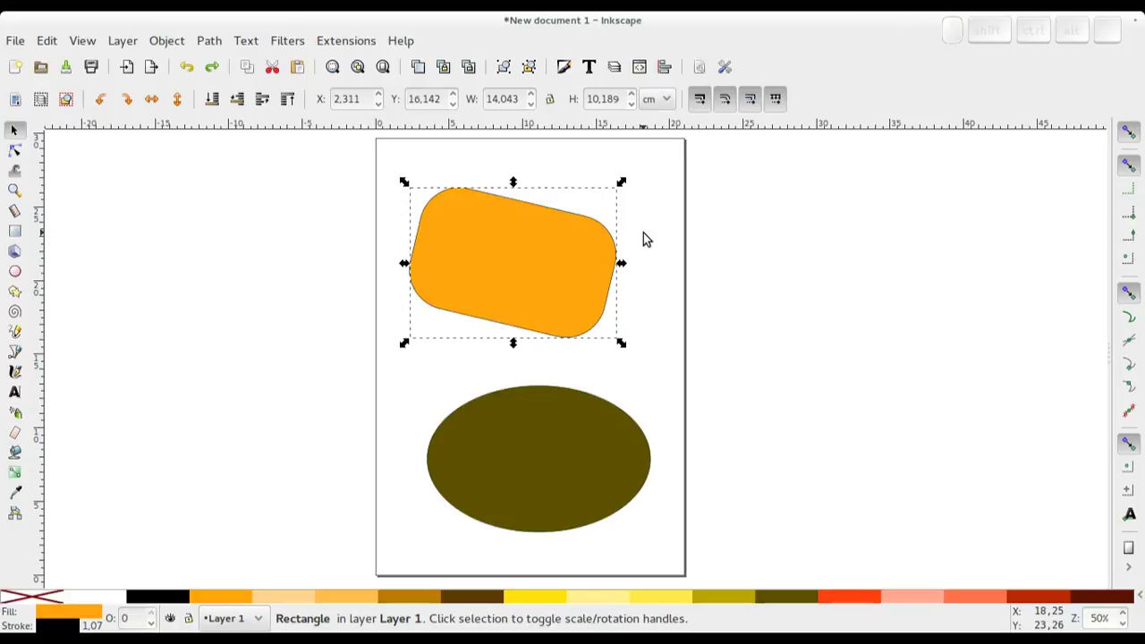
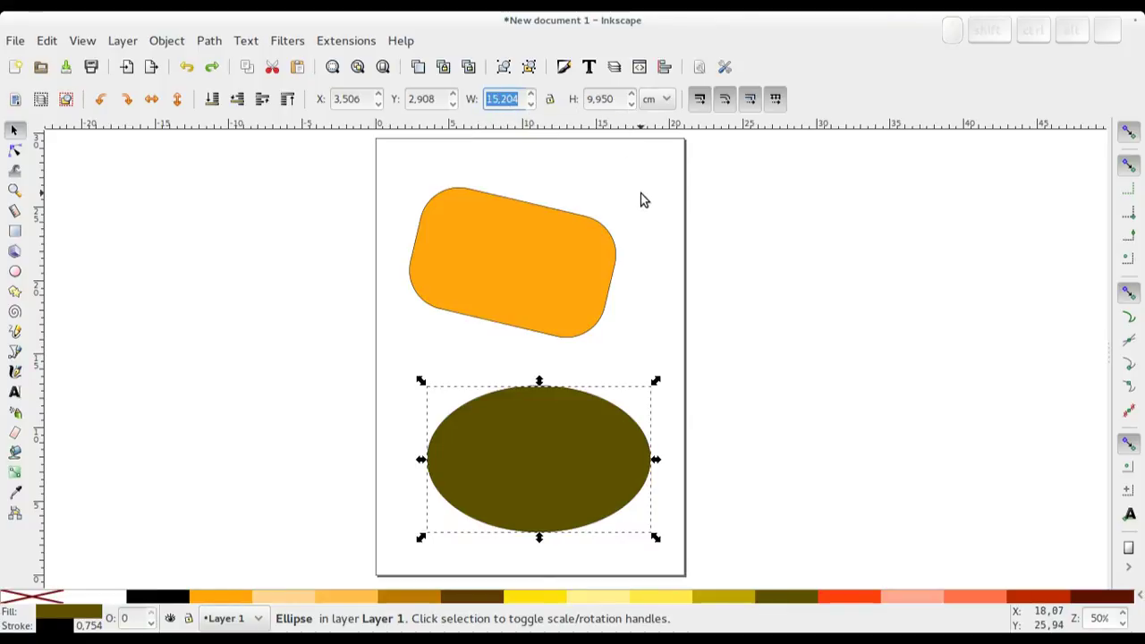
# Set the ellipse to width 12 and height 8 in the tool controls bar
pyautogui.press('1')
pyautogui.press('2')
pyautogui.press('Return')
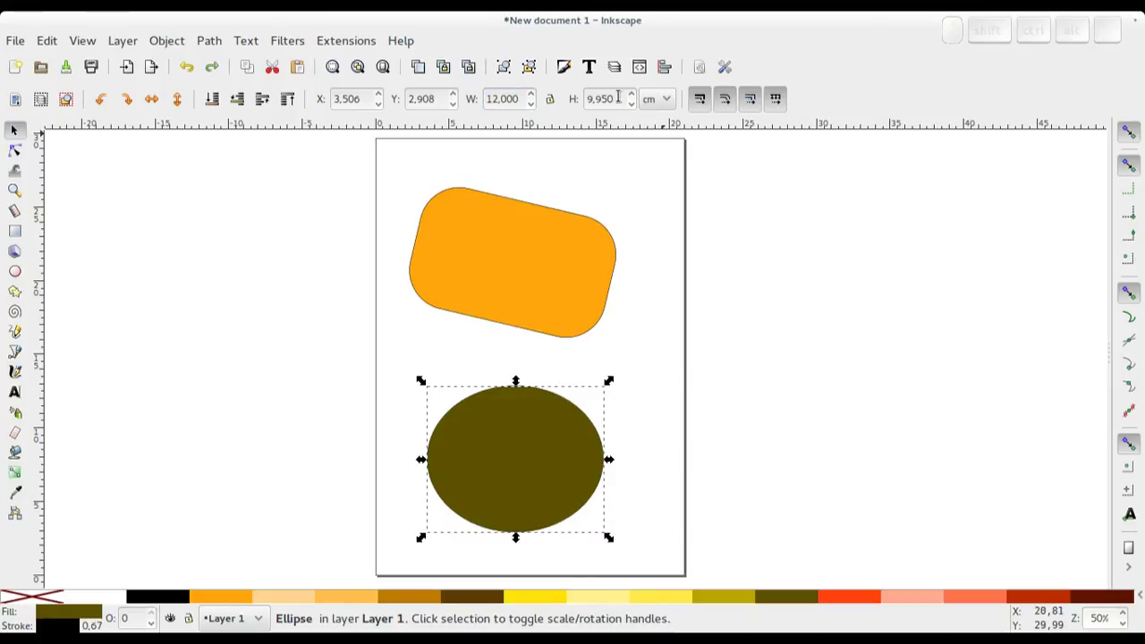
pyautogui.click(606, 379)
pyautogui.press('8')
pyautogui.press('Return')
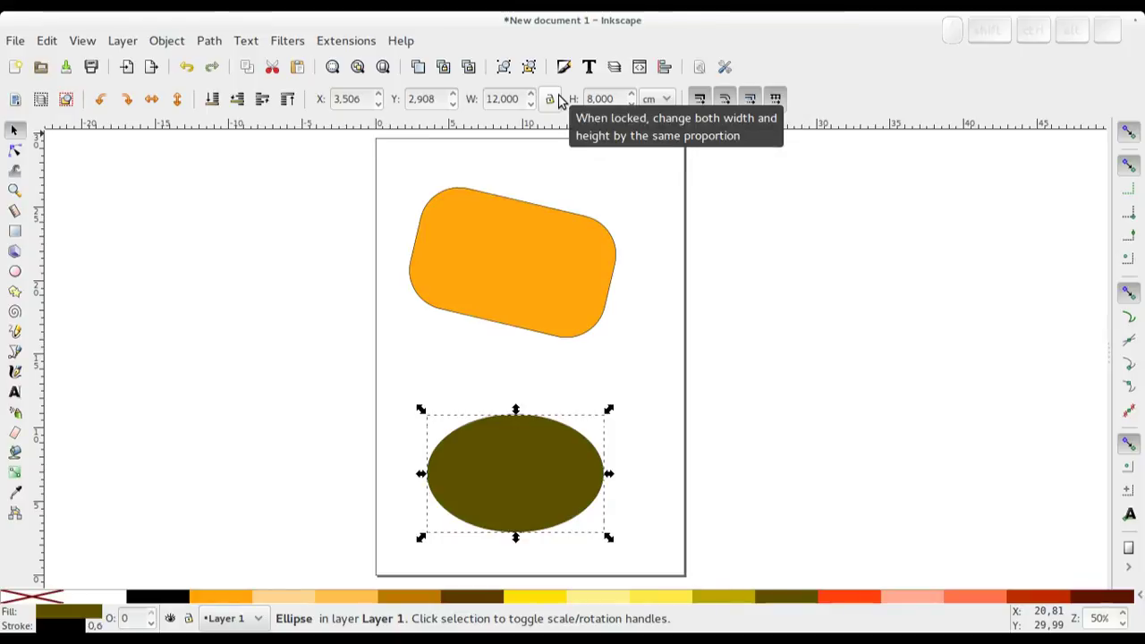
# Lock proportions and scale the ellipse to about 15.7 × 10.5 cm
pyautogui.click(555, 101)
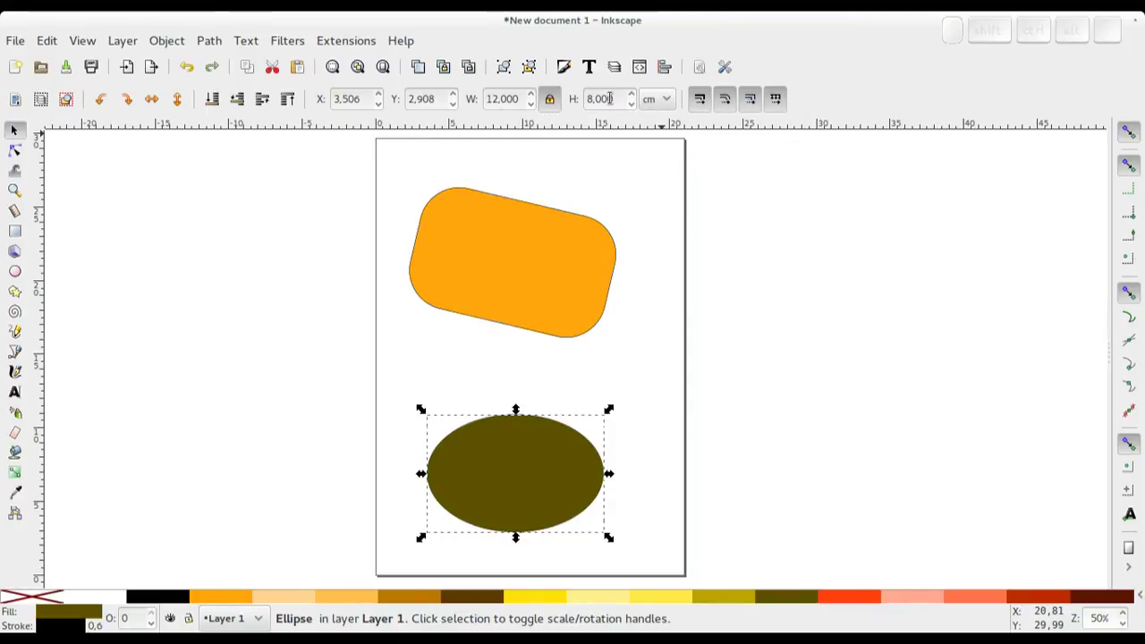
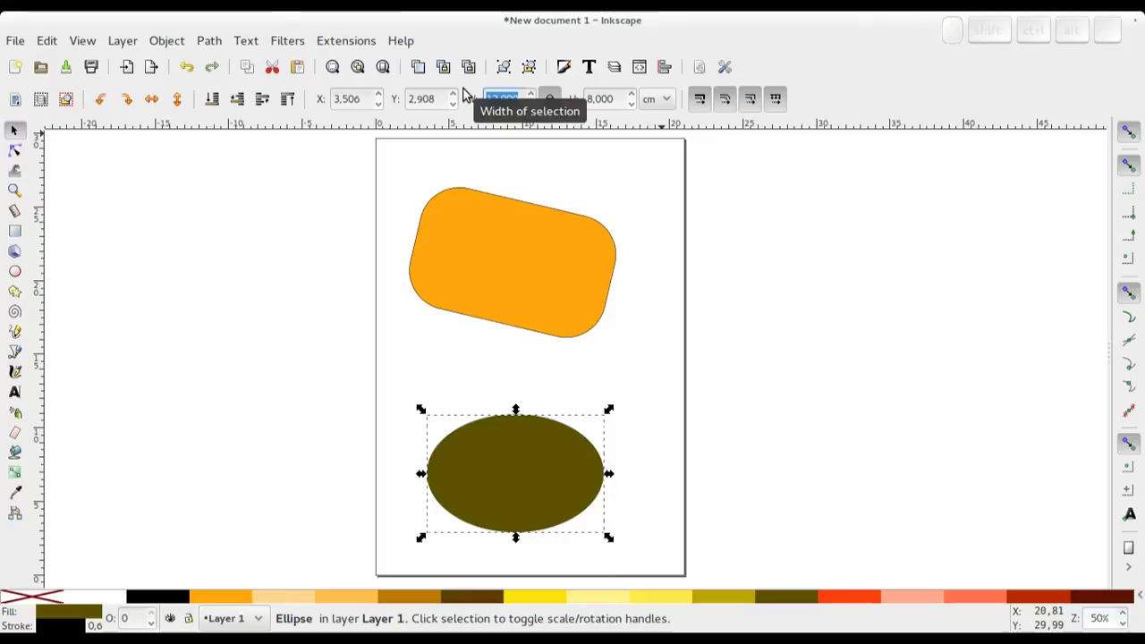
pyautogui.press('Return')
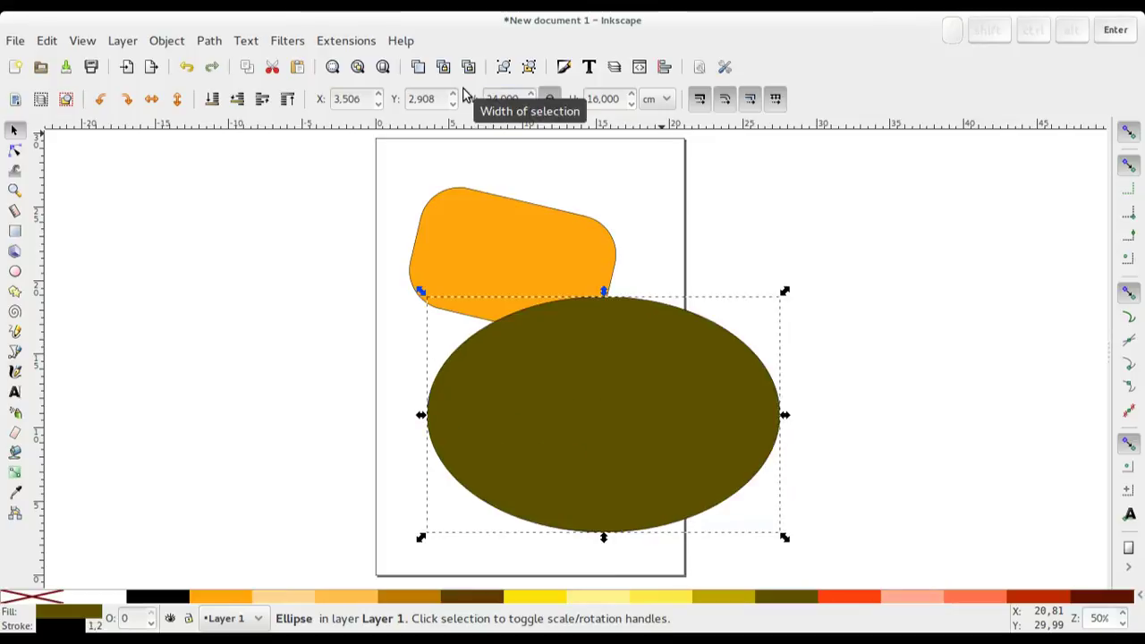
pyautogui.moveTo(789, 291); pyautogui.dragTo(655, 393)
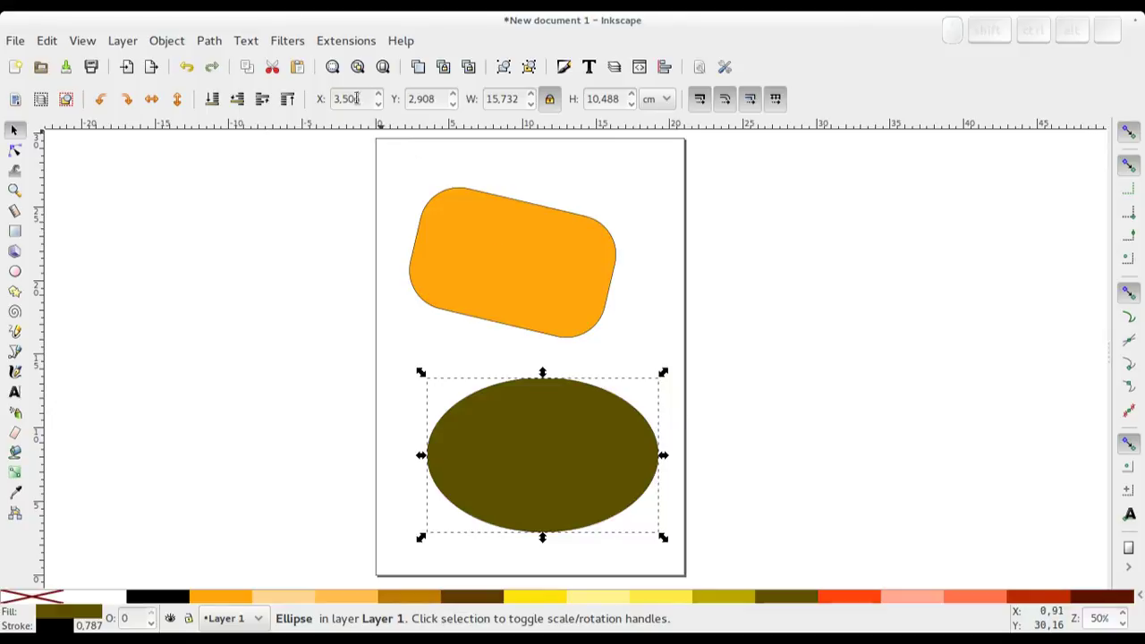
# Set the ellipse position to X 0, Y 0, then drag it back below the rectangle
pyautogui.click(421, 452)
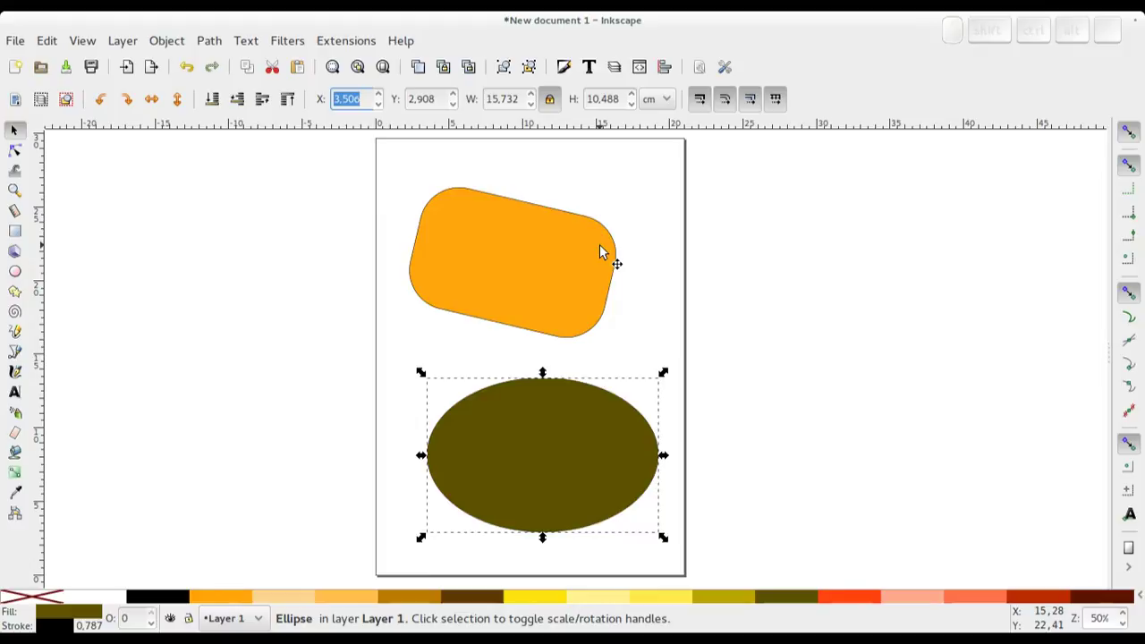
pyautogui.press('0')
pyautogui.press('Tab')
pyautogui.press('0')
pyautogui.press('Tab')
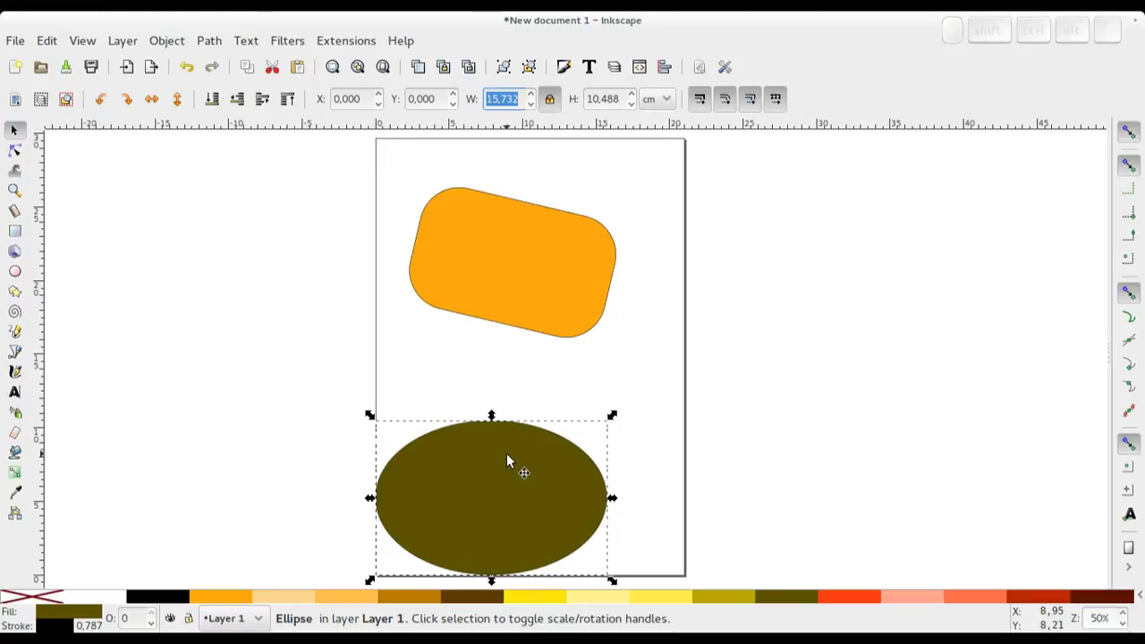
pyautogui.moveTo(511, 457); pyautogui.dragTo(565, 404)
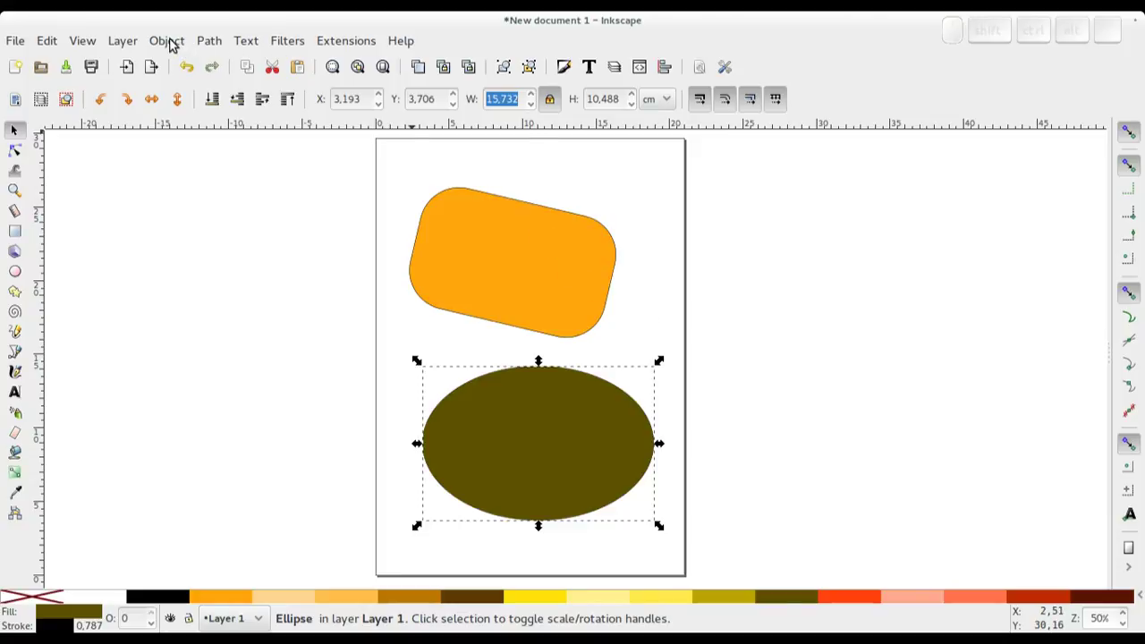
# Bring up the Transform dialog via the Object menu and browse its Move, Scale, Rotate and Skew tabs
pyautogui.click(176, 43)
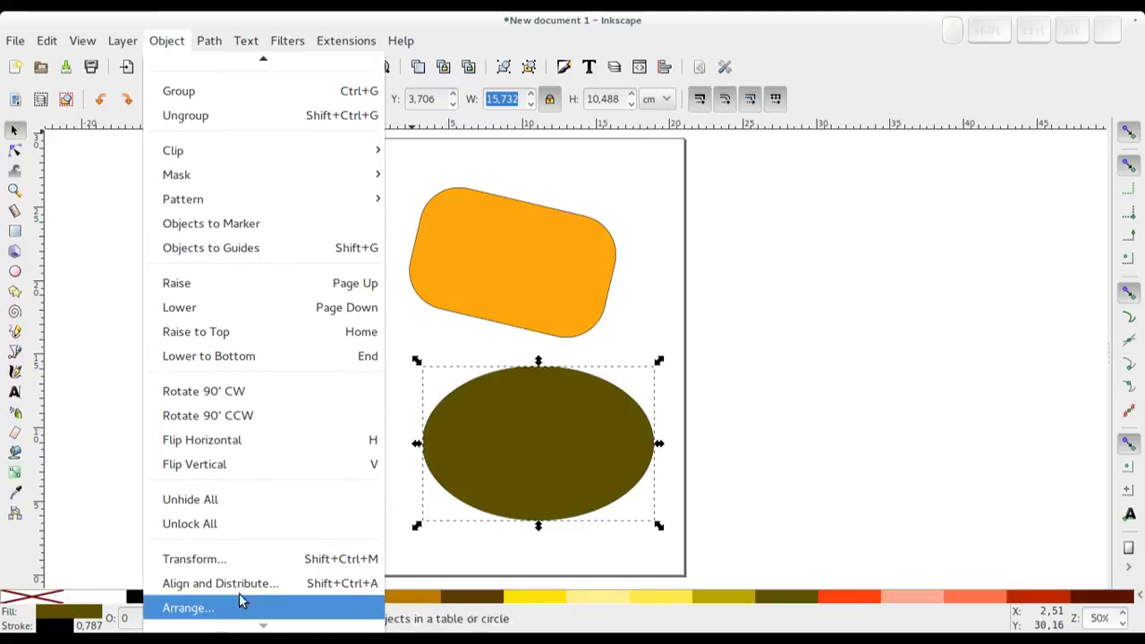
pyautogui.click(263, 561)
pyautogui.click(841, 157)
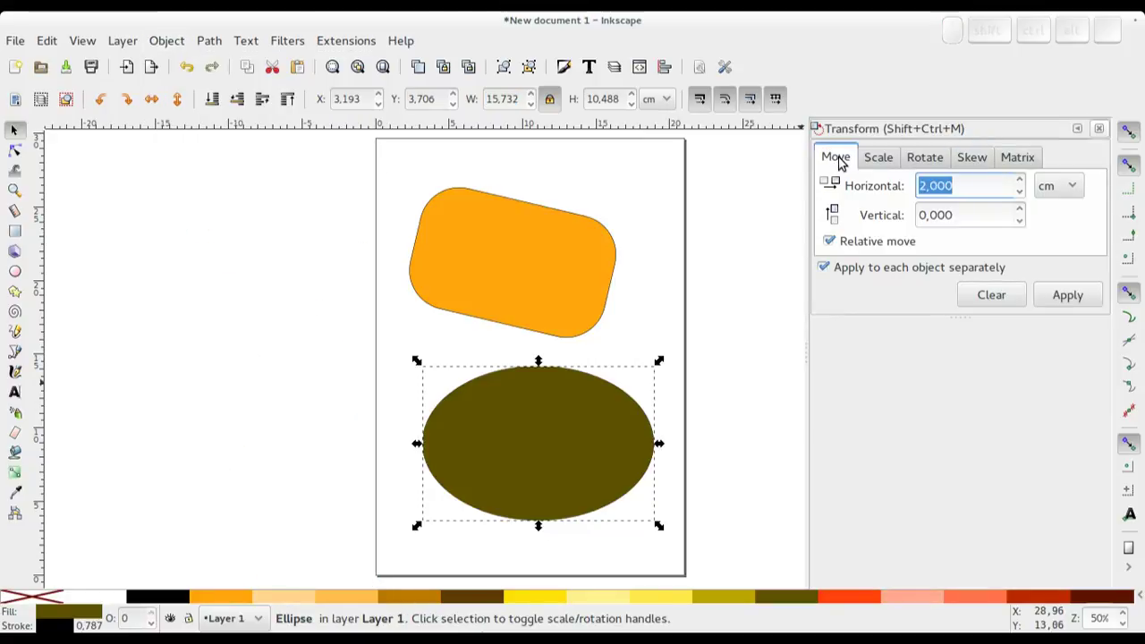
pyautogui.click(884, 160)
pyautogui.click(922, 161)
pyautogui.click(971, 159)
pyautogui.click(843, 160)
pyautogui.click(882, 162)
pyautogui.click(936, 161)
pyautogui.click(975, 160)
pyautogui.click(835, 159)
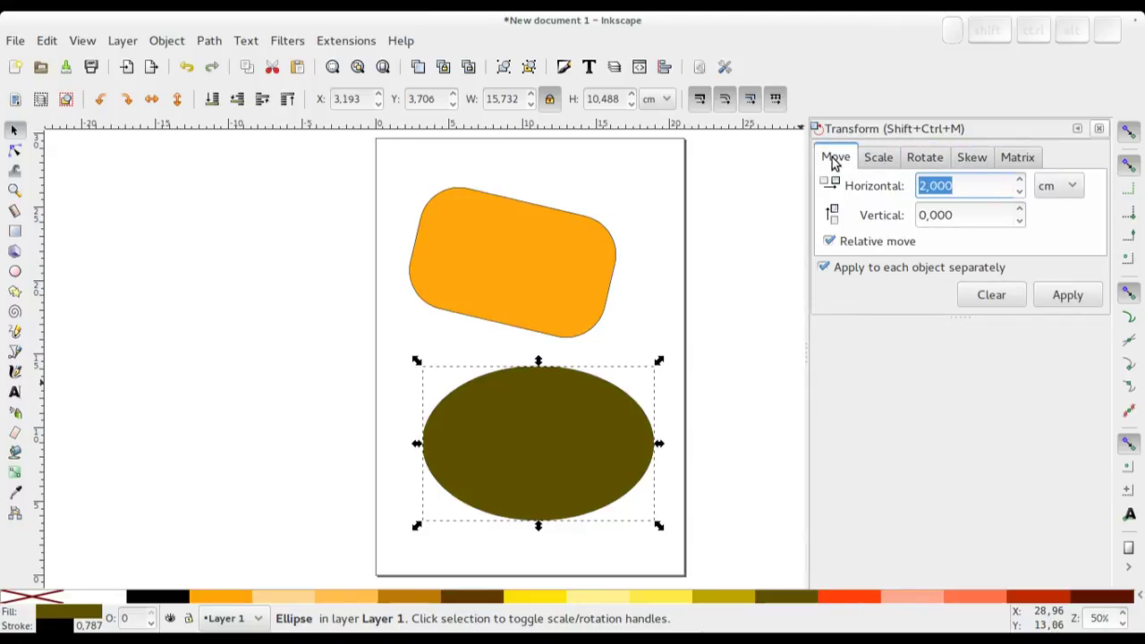
pyautogui.click(611, 299)
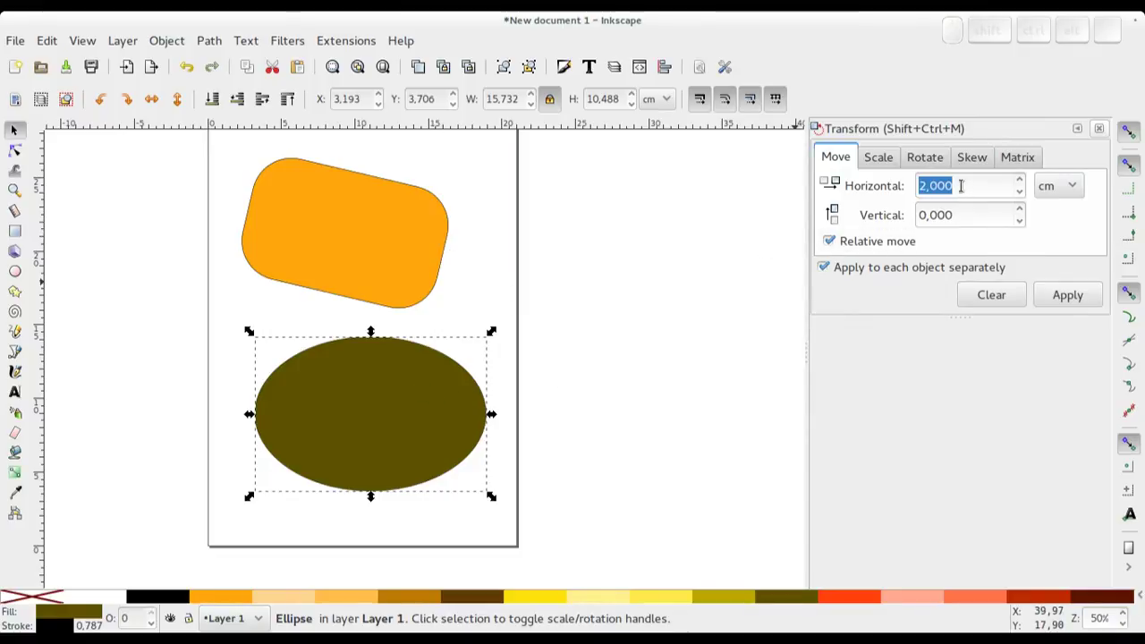
# Move the ellipse right in 2 cm steps, then apply a negative move to bring it back left
pyautogui.click(1069, 296)
pyautogui.click(1069, 295)
pyautogui.click(1068, 296)
pyautogui.click(336, 417)
pyautogui.press('5')
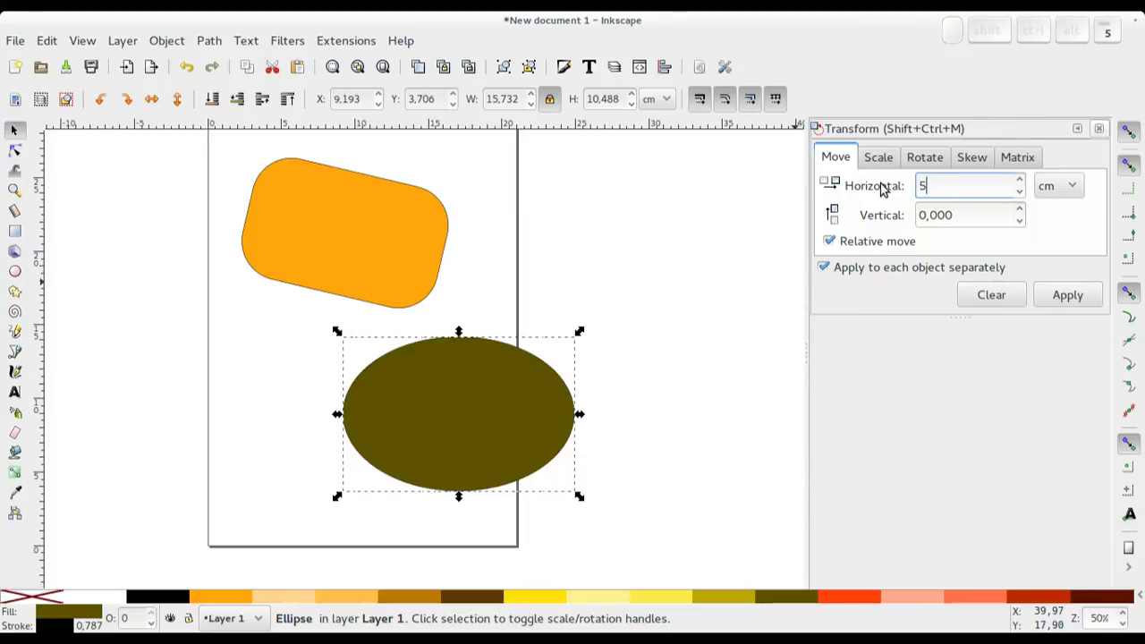
pyautogui.press('BackSpace')
pyautogui.press('.')
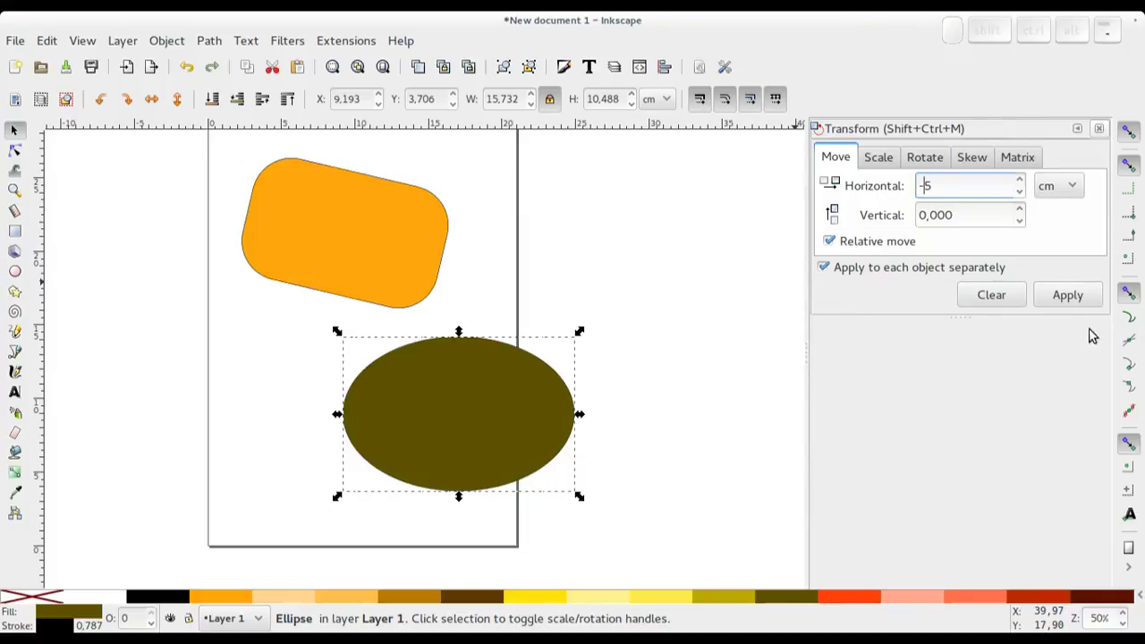
pyautogui.click(1082, 301)
pyautogui.click(653, 374)
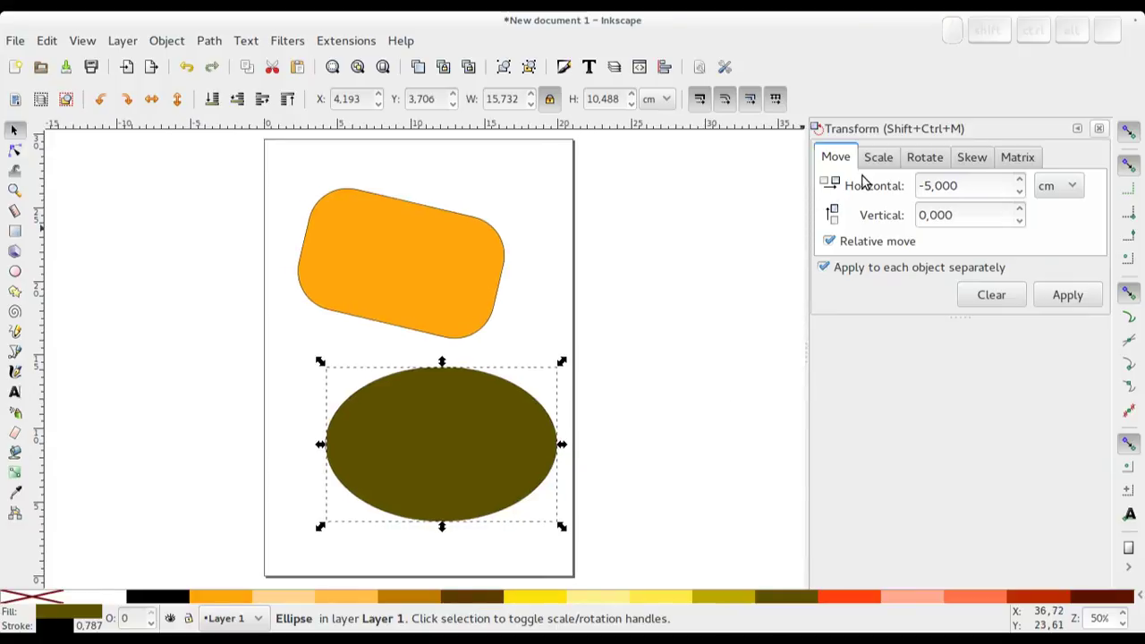
# Scale the rectangle and ellipse together to 50% of their size on the Scale tab
pyautogui.click(884, 162)
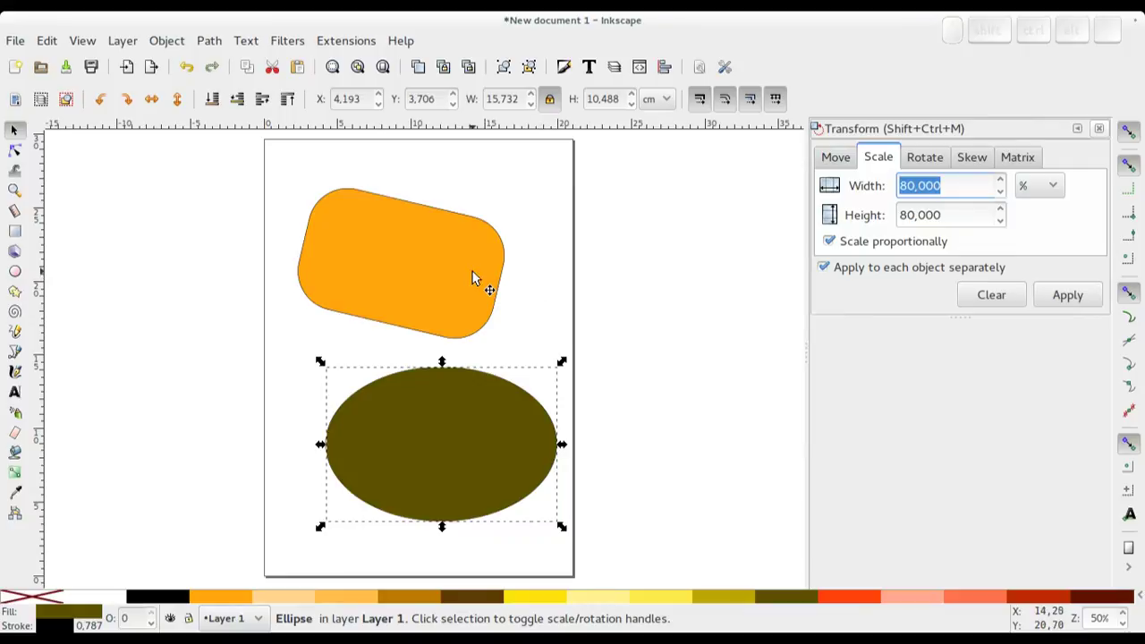
pyautogui.click(479, 274)
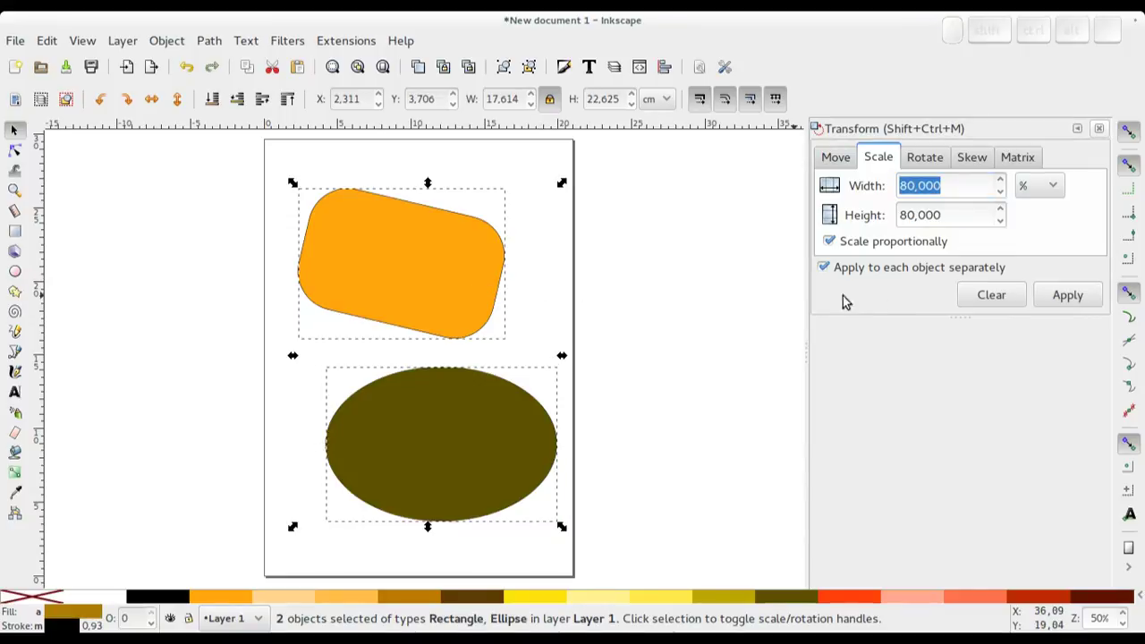
pyautogui.click(424, 179)
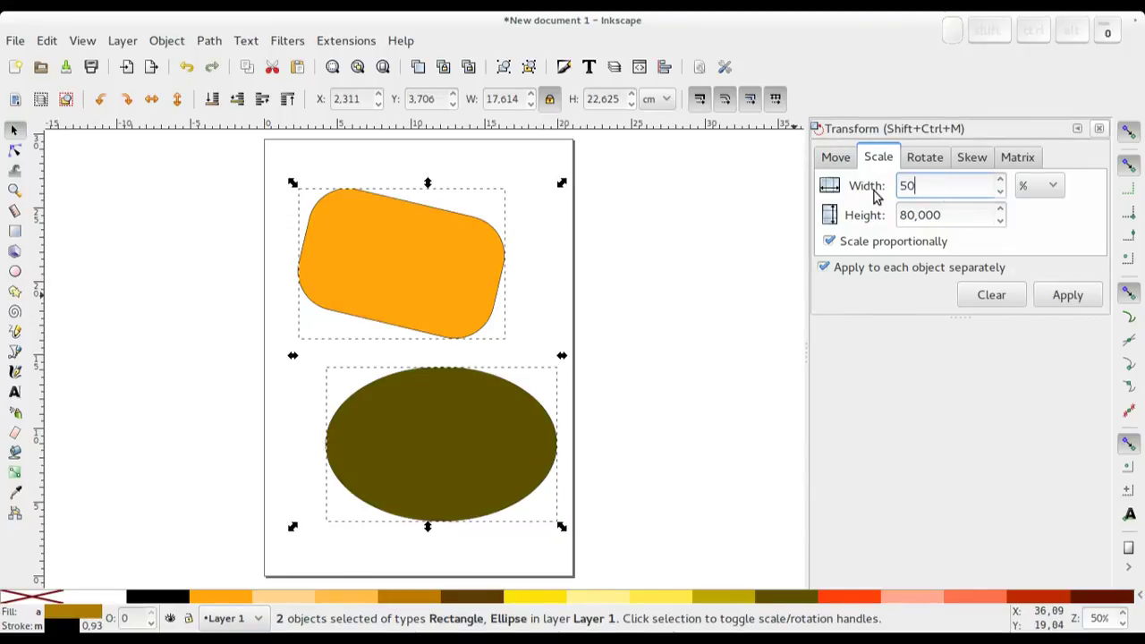
pyautogui.press('Tab')
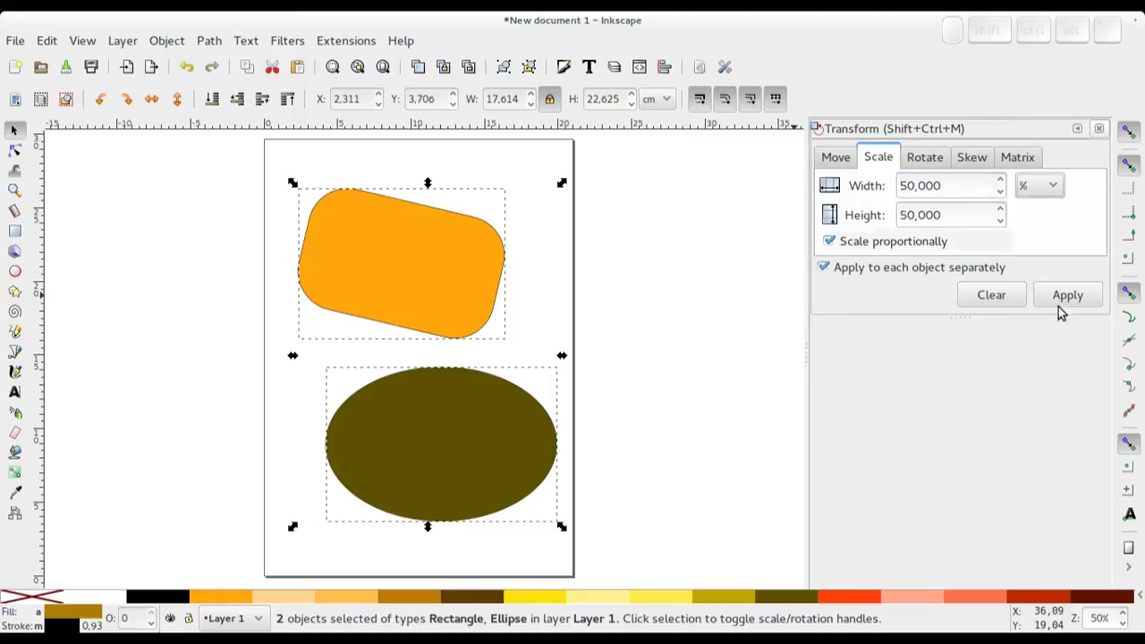
pyautogui.click(1075, 293)
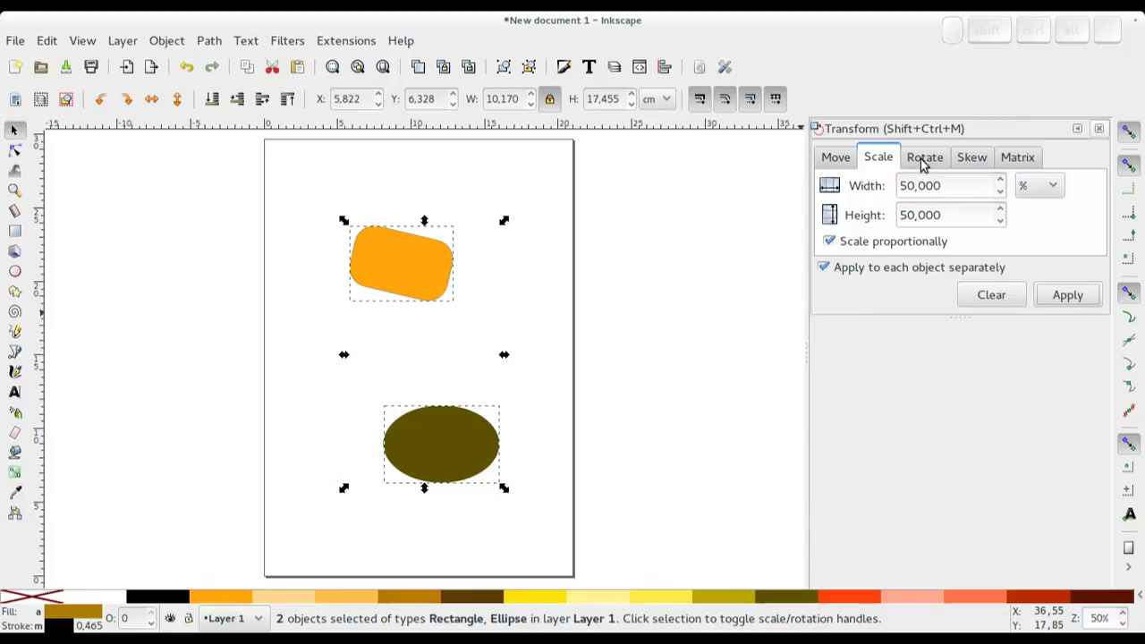
# Browse the Rotate, Skew and Move tabs, then close the Transform dialog
pyautogui.click(923, 161)
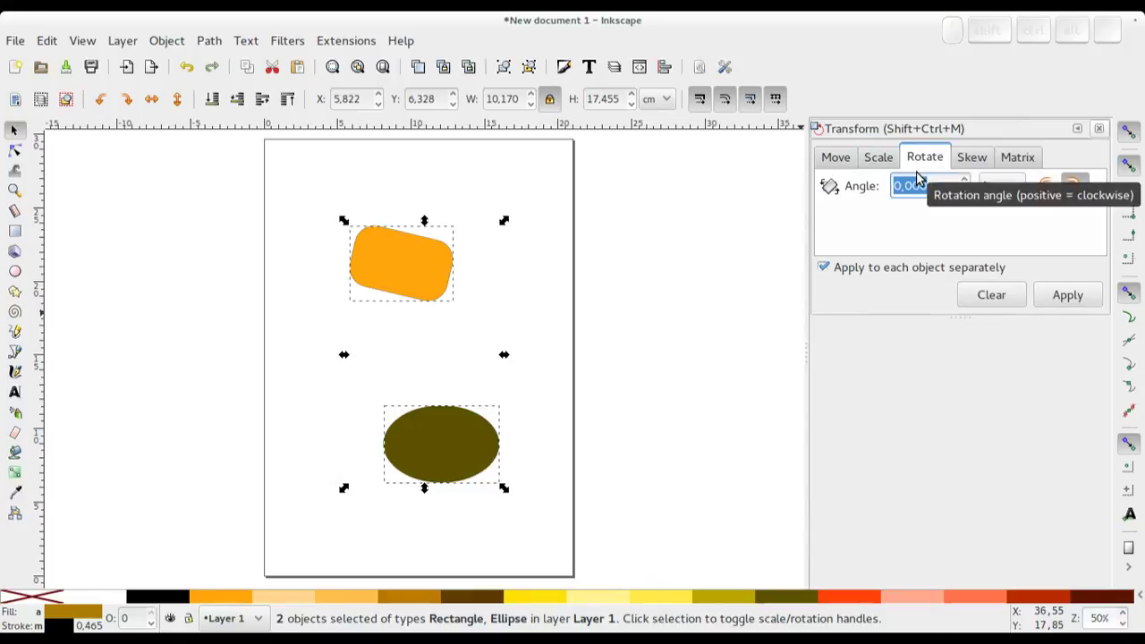
pyautogui.click(977, 158)
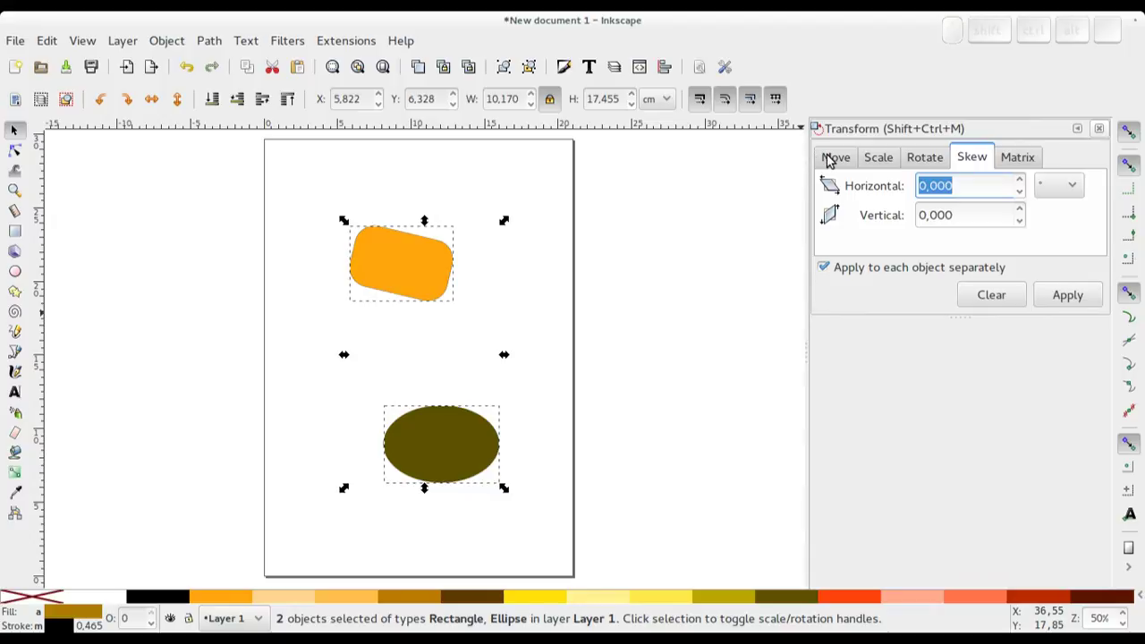
pyautogui.click(829, 157)
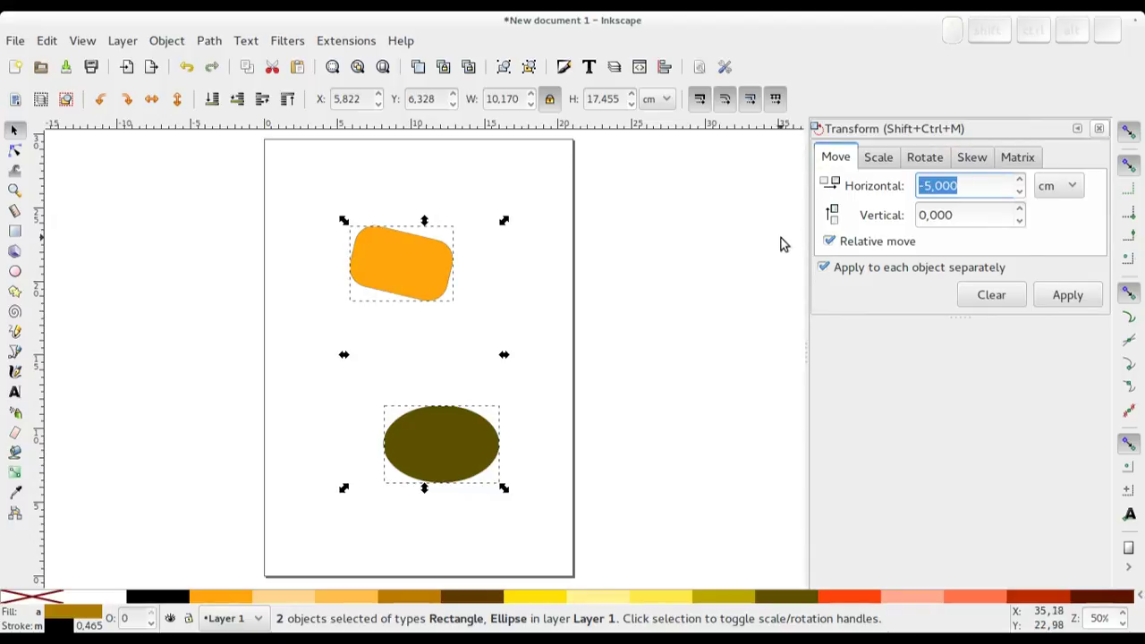
pyautogui.click(1106, 131)
pyautogui.click(645, 344)
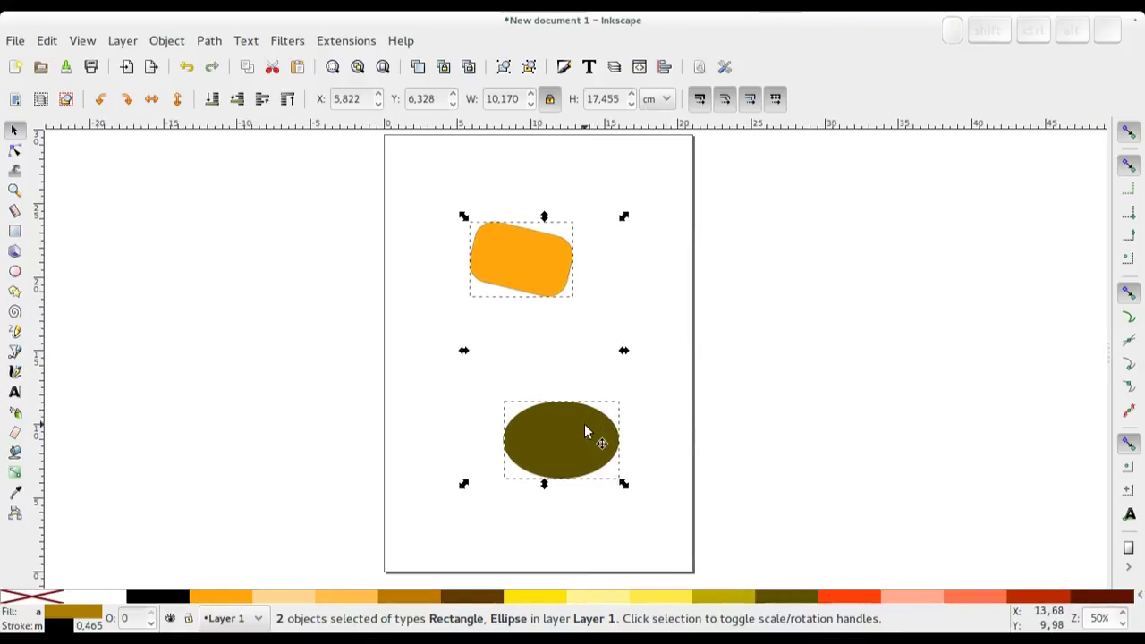
# Select the ellipse alone and toggle between its resize and rotation handles, ending on resize
pyautogui.click(651, 406)
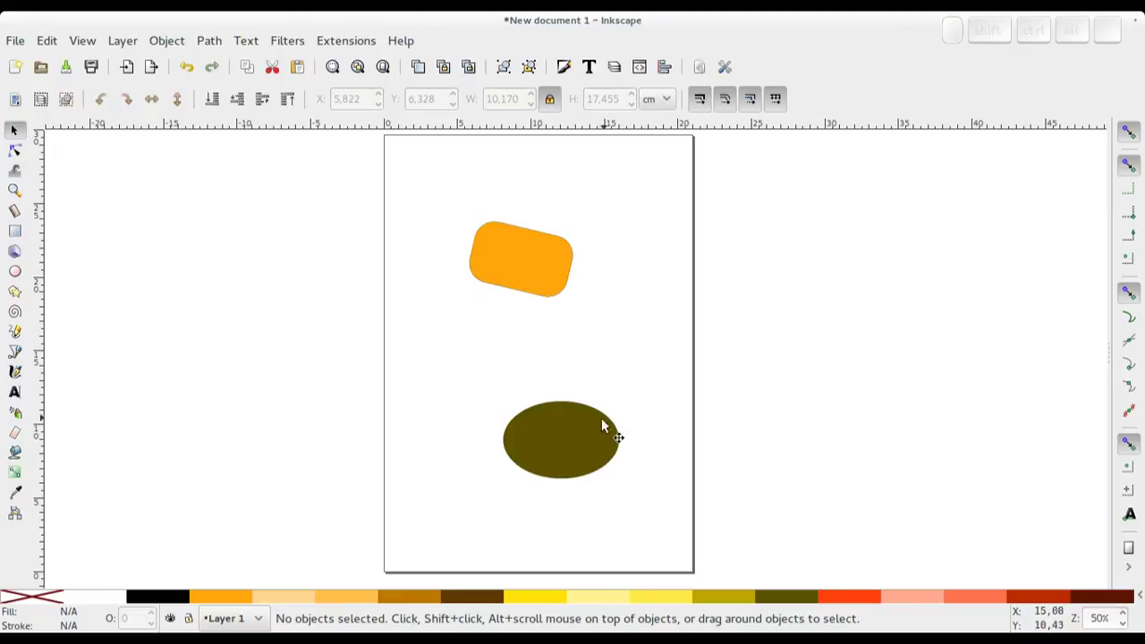
pyautogui.click(579, 427)
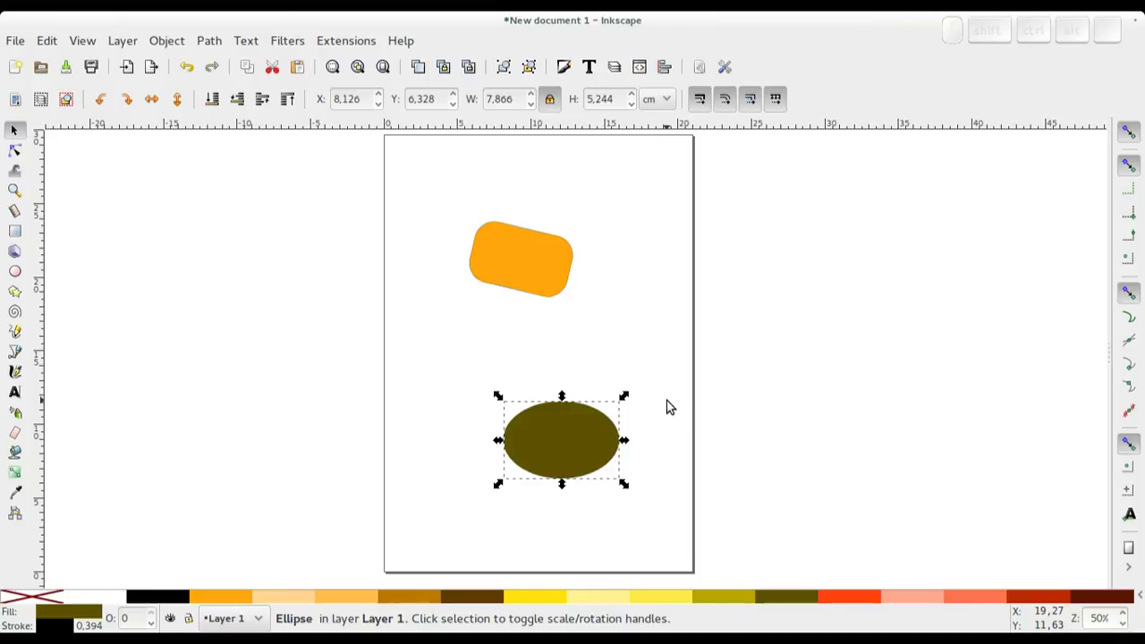
pyautogui.click(591, 431)
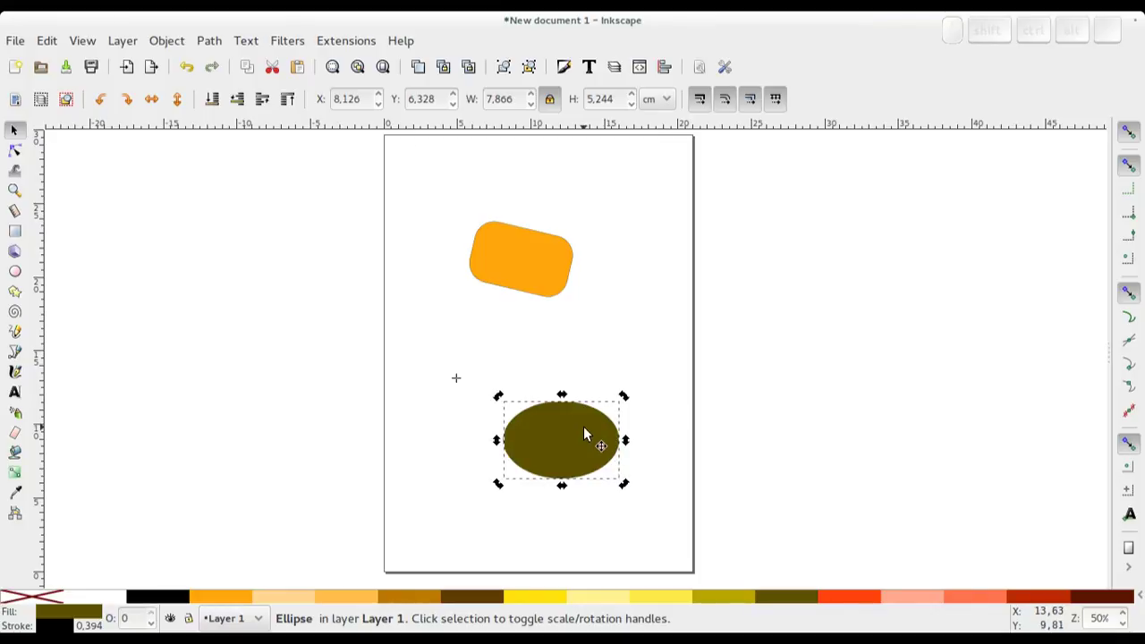
pyautogui.click(591, 431)
pyautogui.click(592, 432)
pyautogui.click(592, 431)
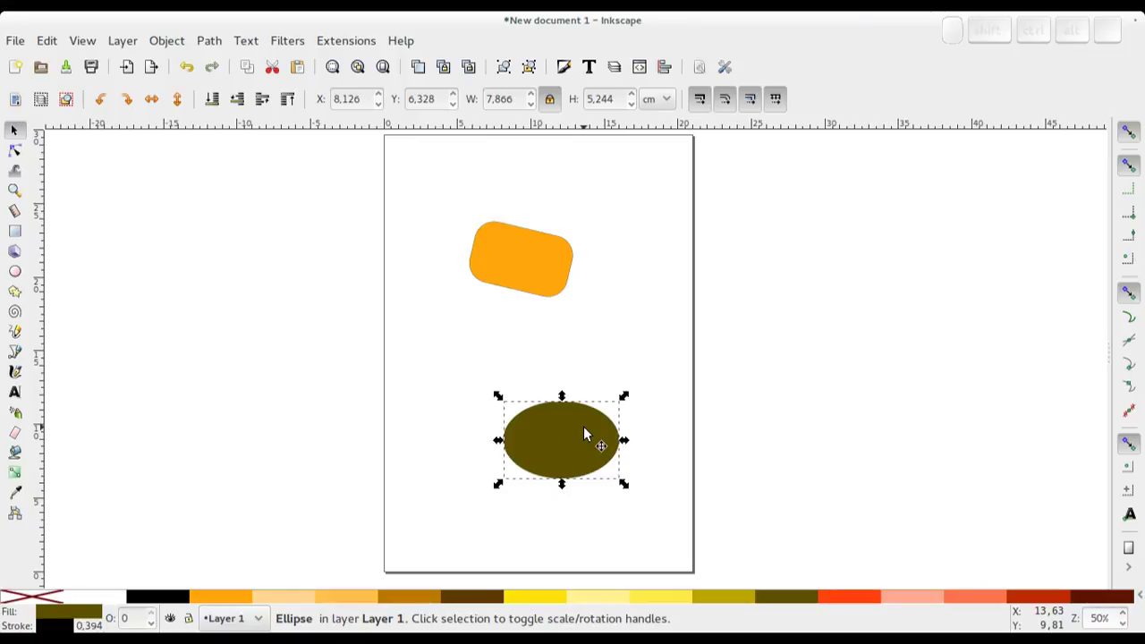
pyautogui.click(591, 432)
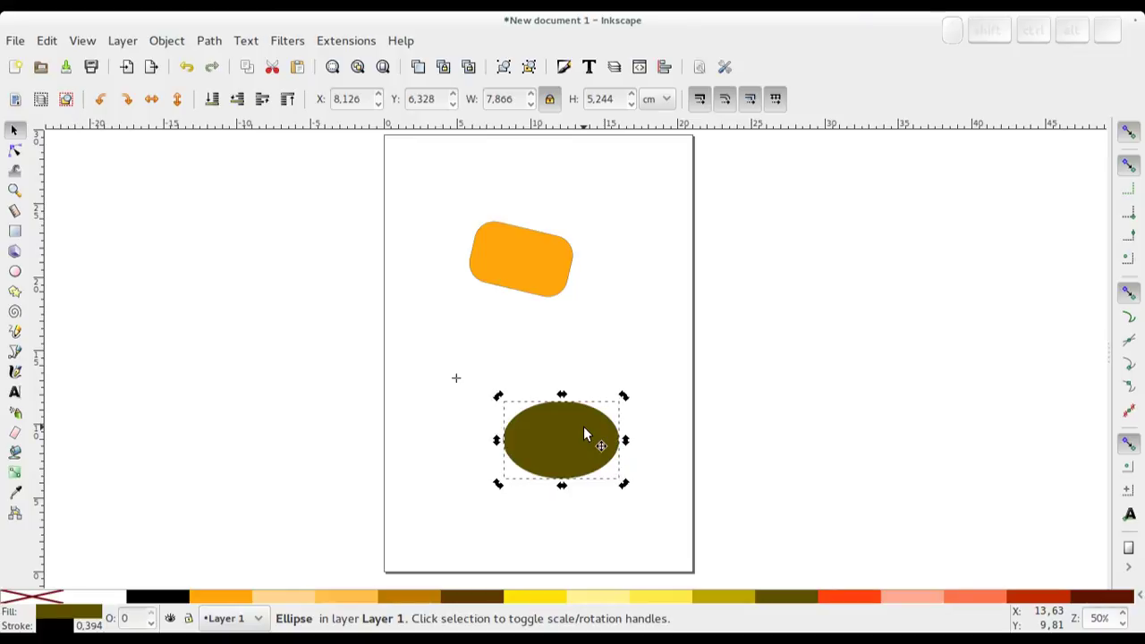
pyautogui.click(592, 431)
pyautogui.click(591, 431)
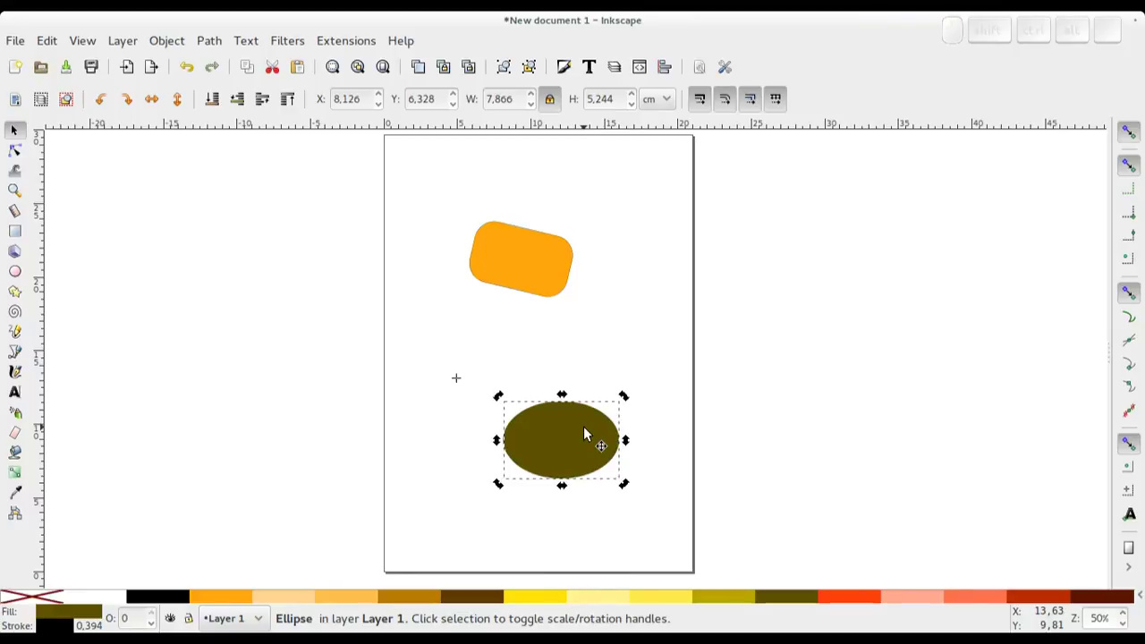
pyautogui.press('shift+s')
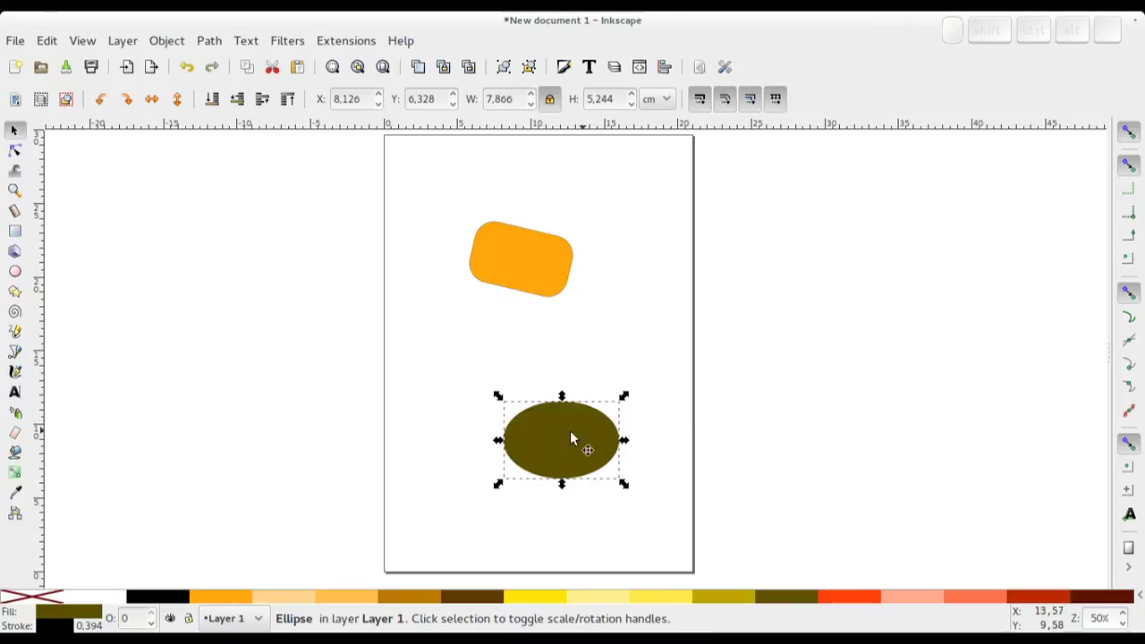
# Stretch the ellipse wider and taller to about 14.2 × 8.1 cm
pyautogui.moveTo(502, 444); pyautogui.dragTo(543, 411)
pyautogui.moveTo(522, 400); pyautogui.dragTo(540, 429)
# Copy the ellipse and apply Edit > Paste Size > Paste Width to the orange rectangle
pyautogui.click(539, 428)
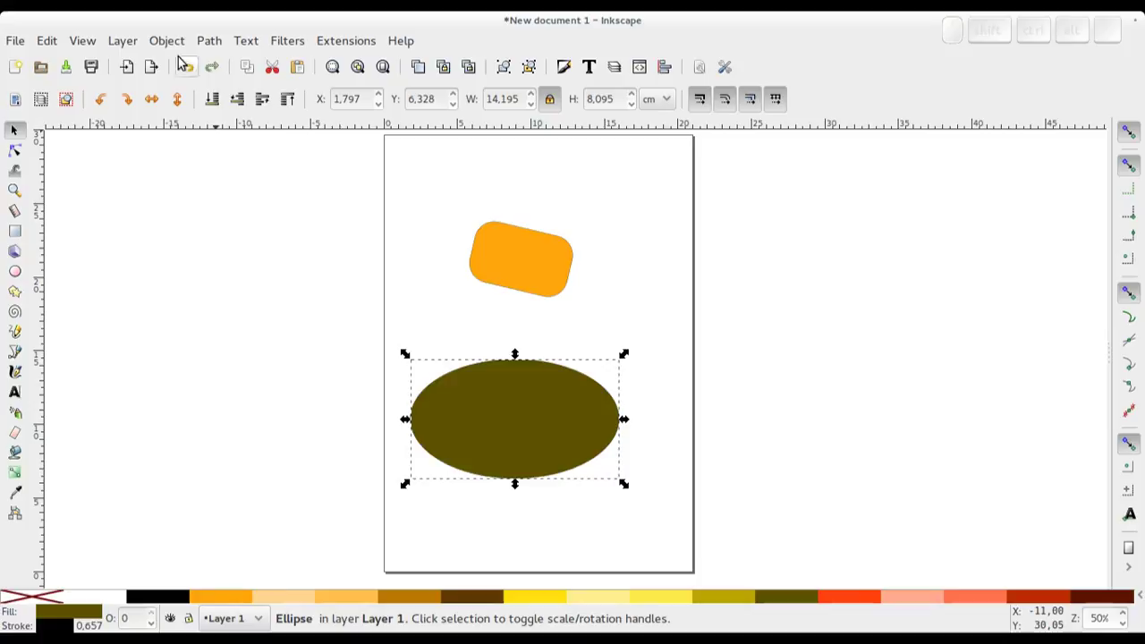
pyautogui.click(258, 72)
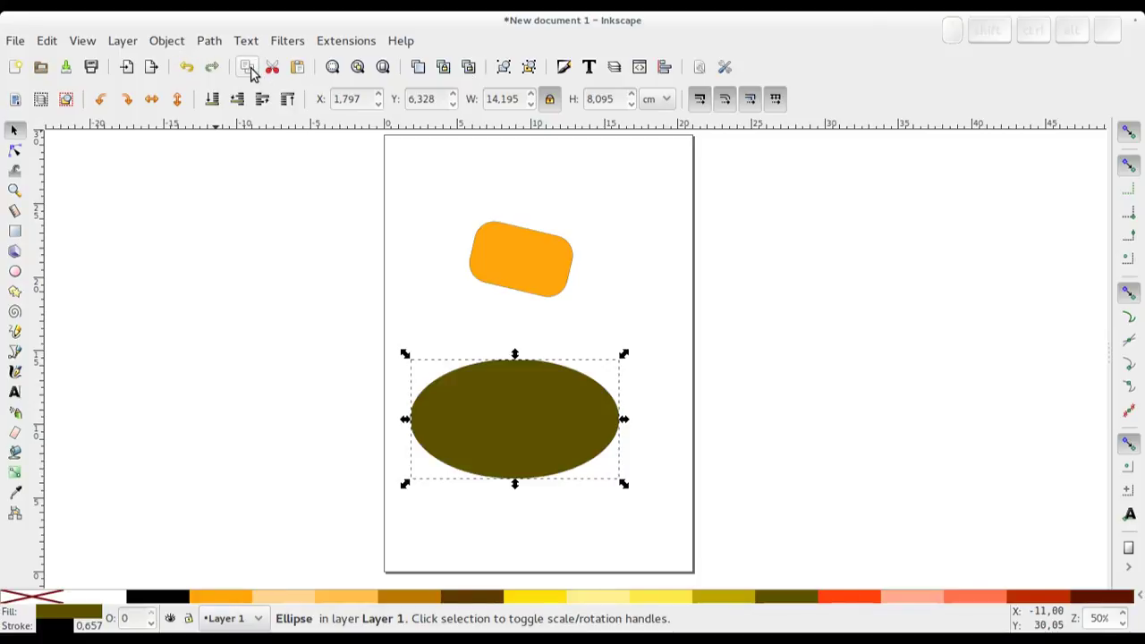
pyautogui.click(532, 262)
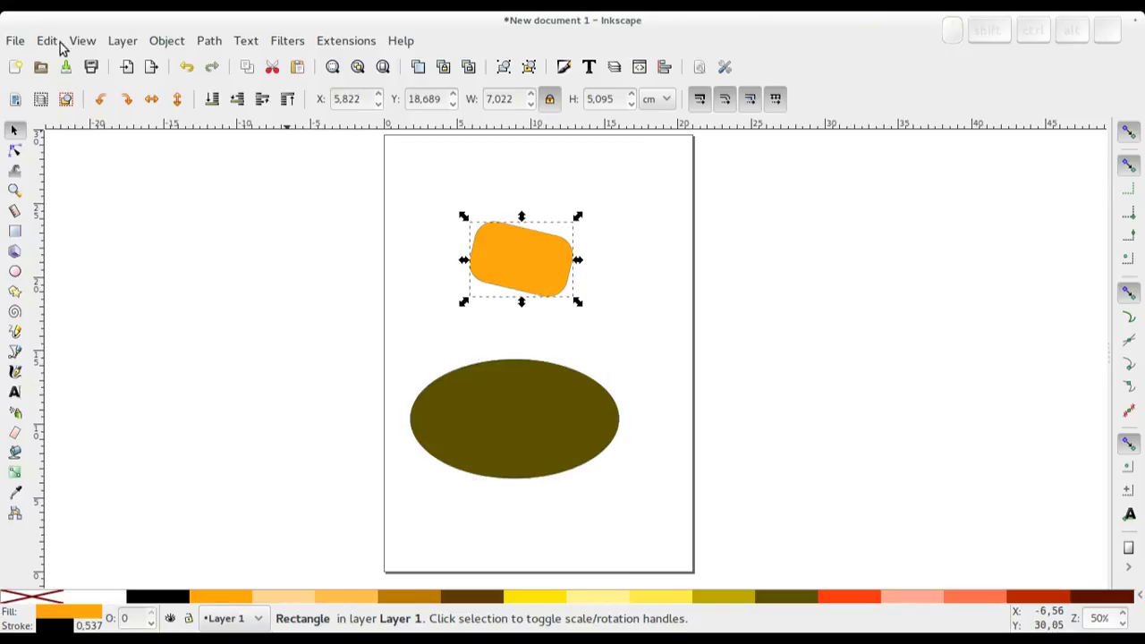
pyautogui.click(57, 44)
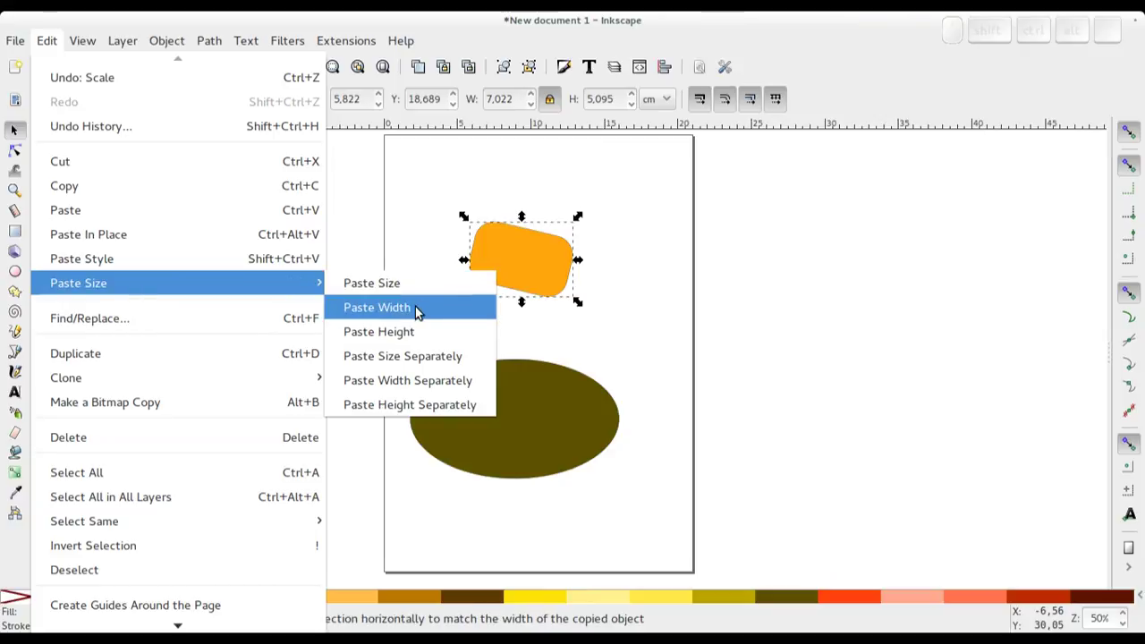
pyautogui.click(418, 308)
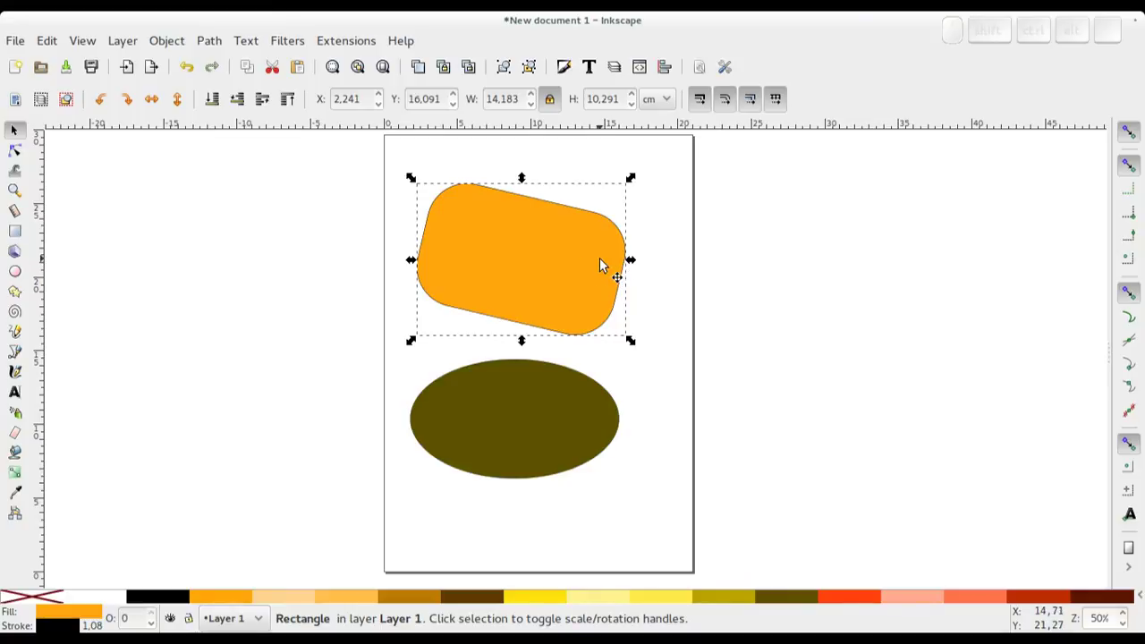
# Nudge the rectangle to centre it above the ellipse and deselect everything
pyautogui.moveTo(552, 256); pyautogui.dragTo(544, 264)
pyautogui.click(670, 407)
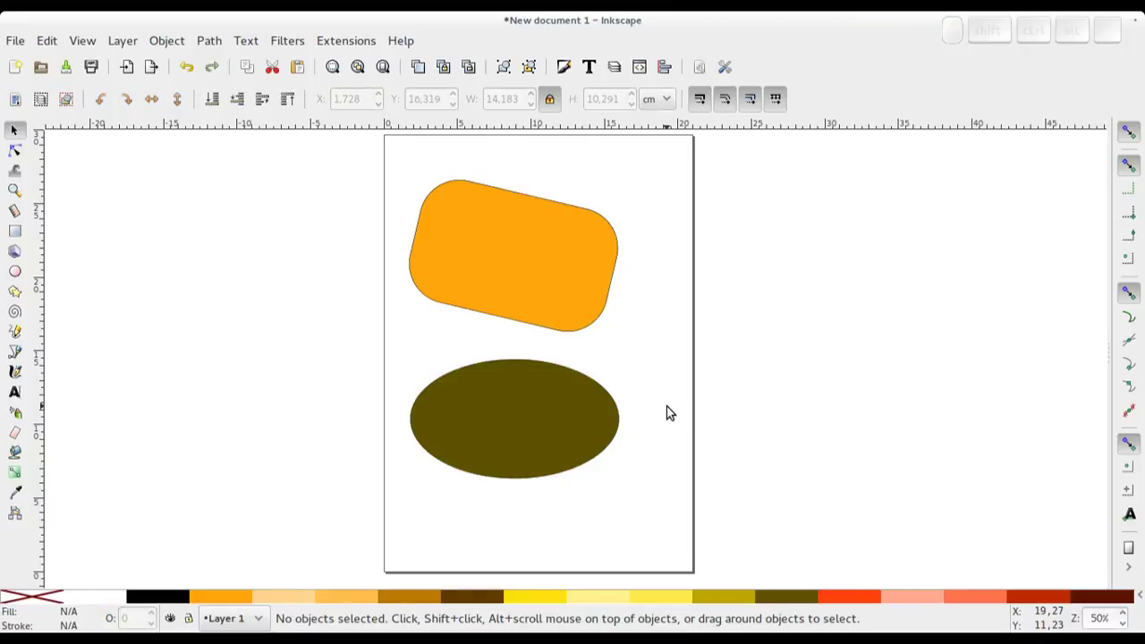